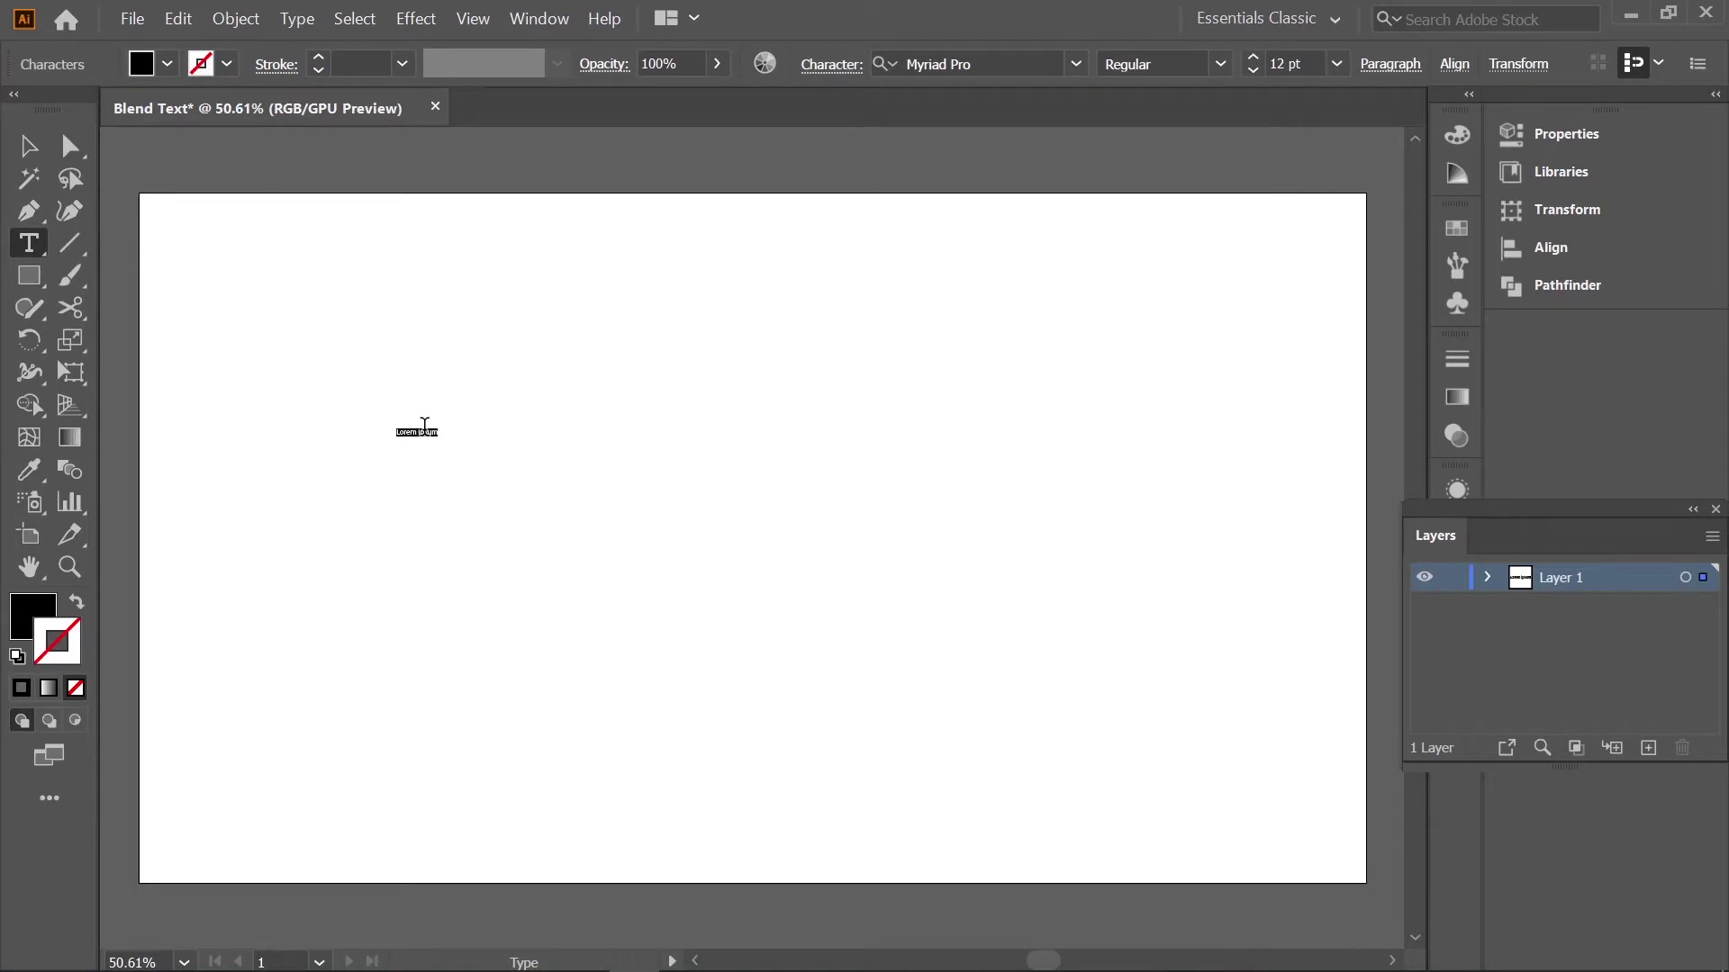
Finish typing the word 'blend' and switch to selecting the whole text object.
key(alt+d)
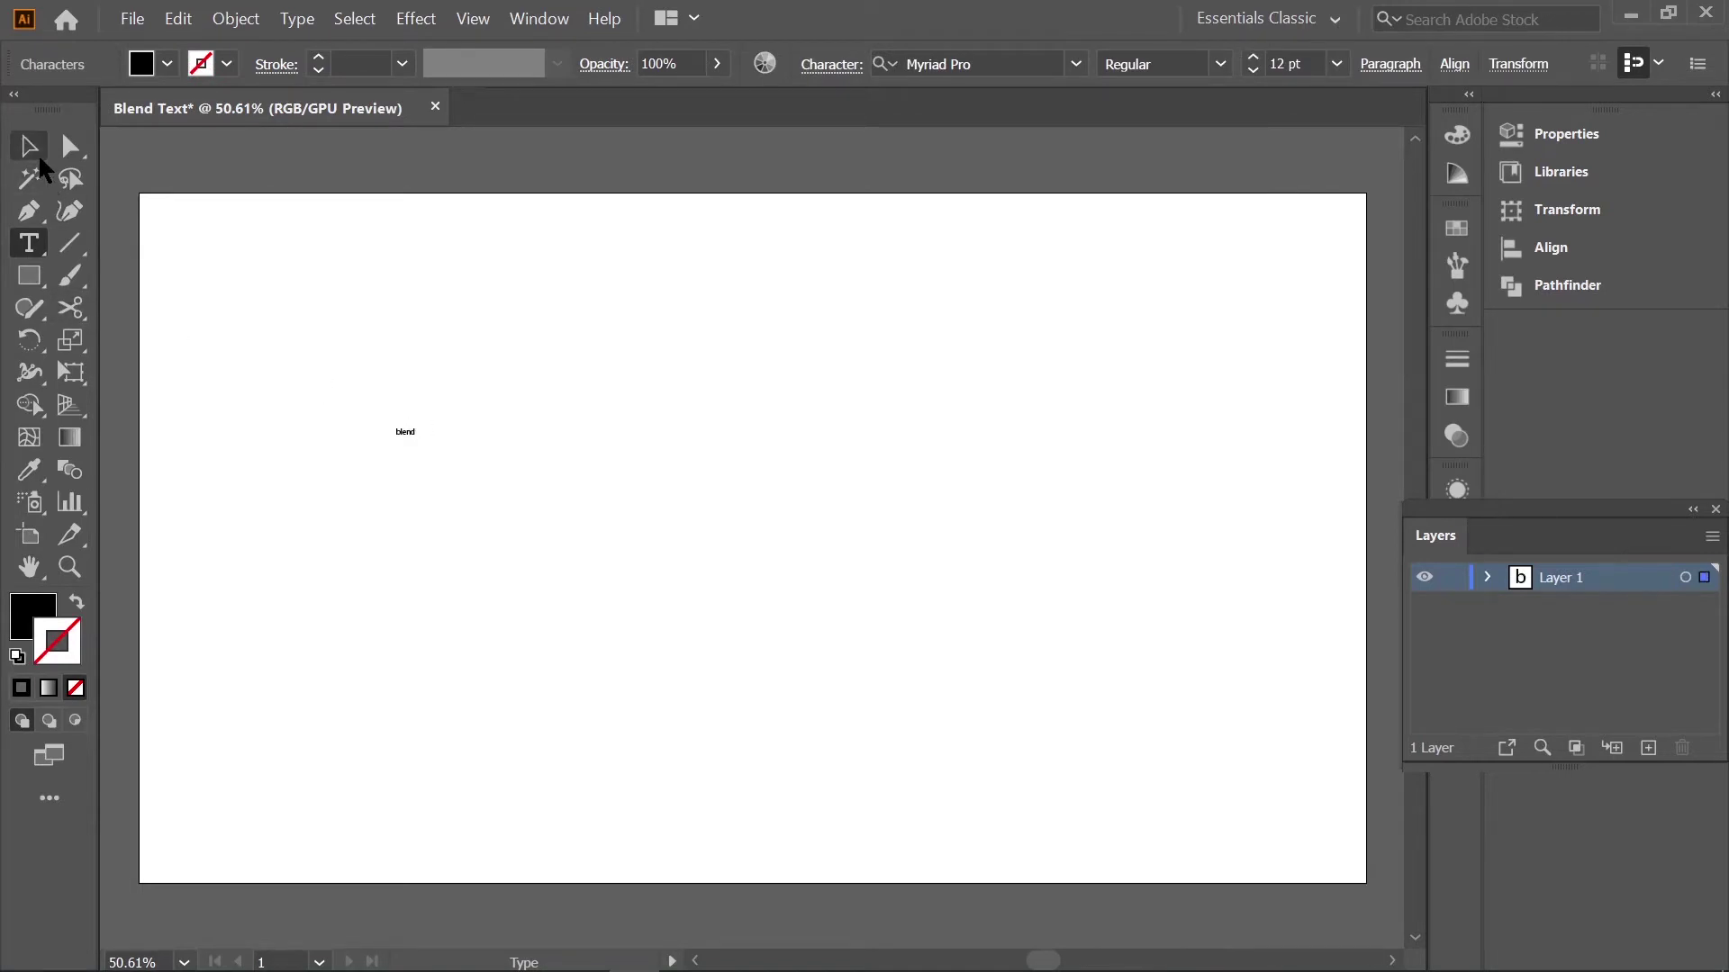
click(45, 166)
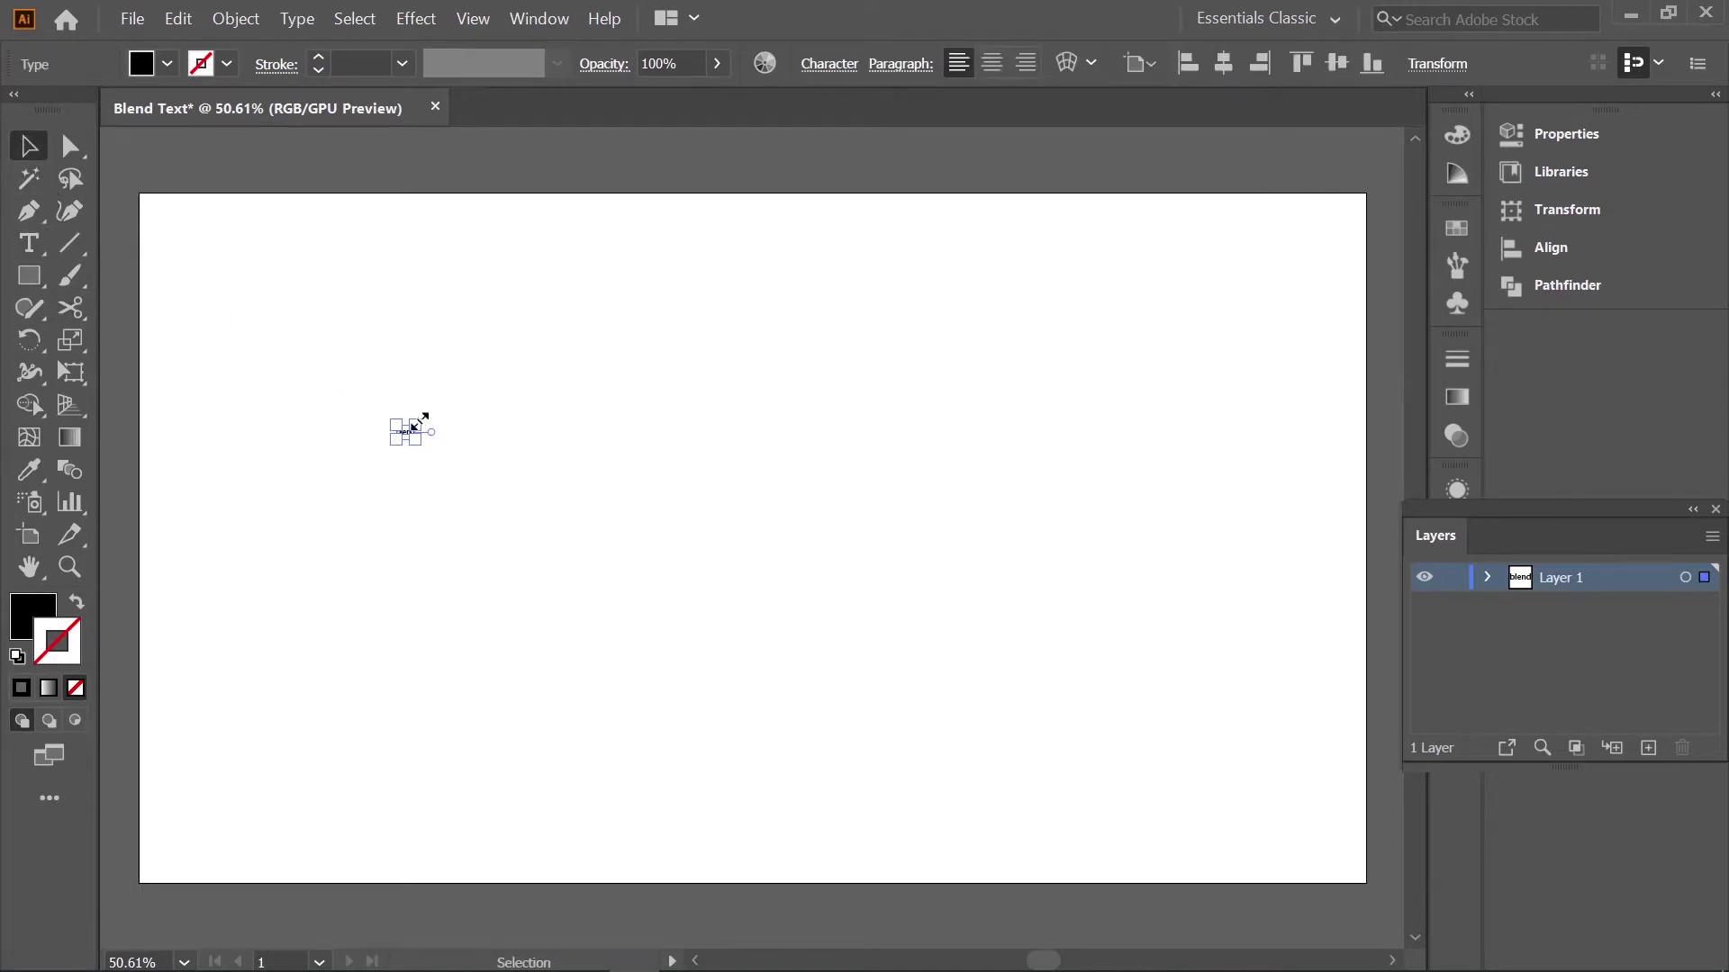
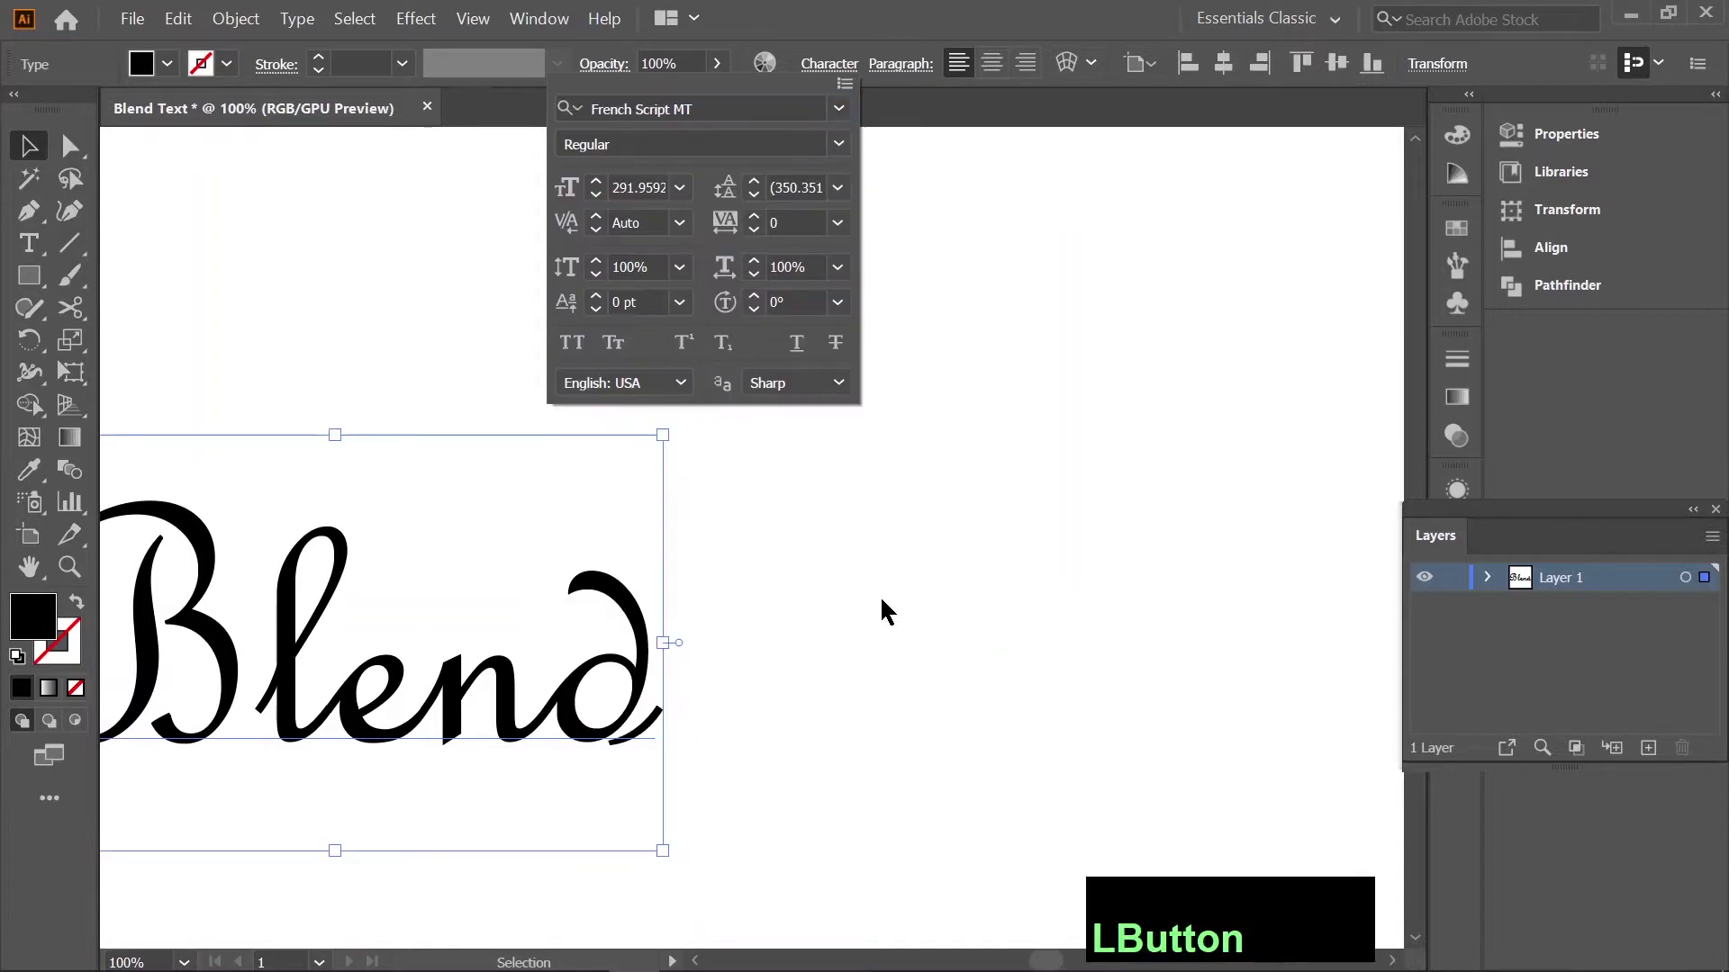
Close the Character panel, centre the Blend lettering on the artboard and deselect it.
click(927, 276)
key(space)
click(771, 439)
key(space)
click(636, 614)
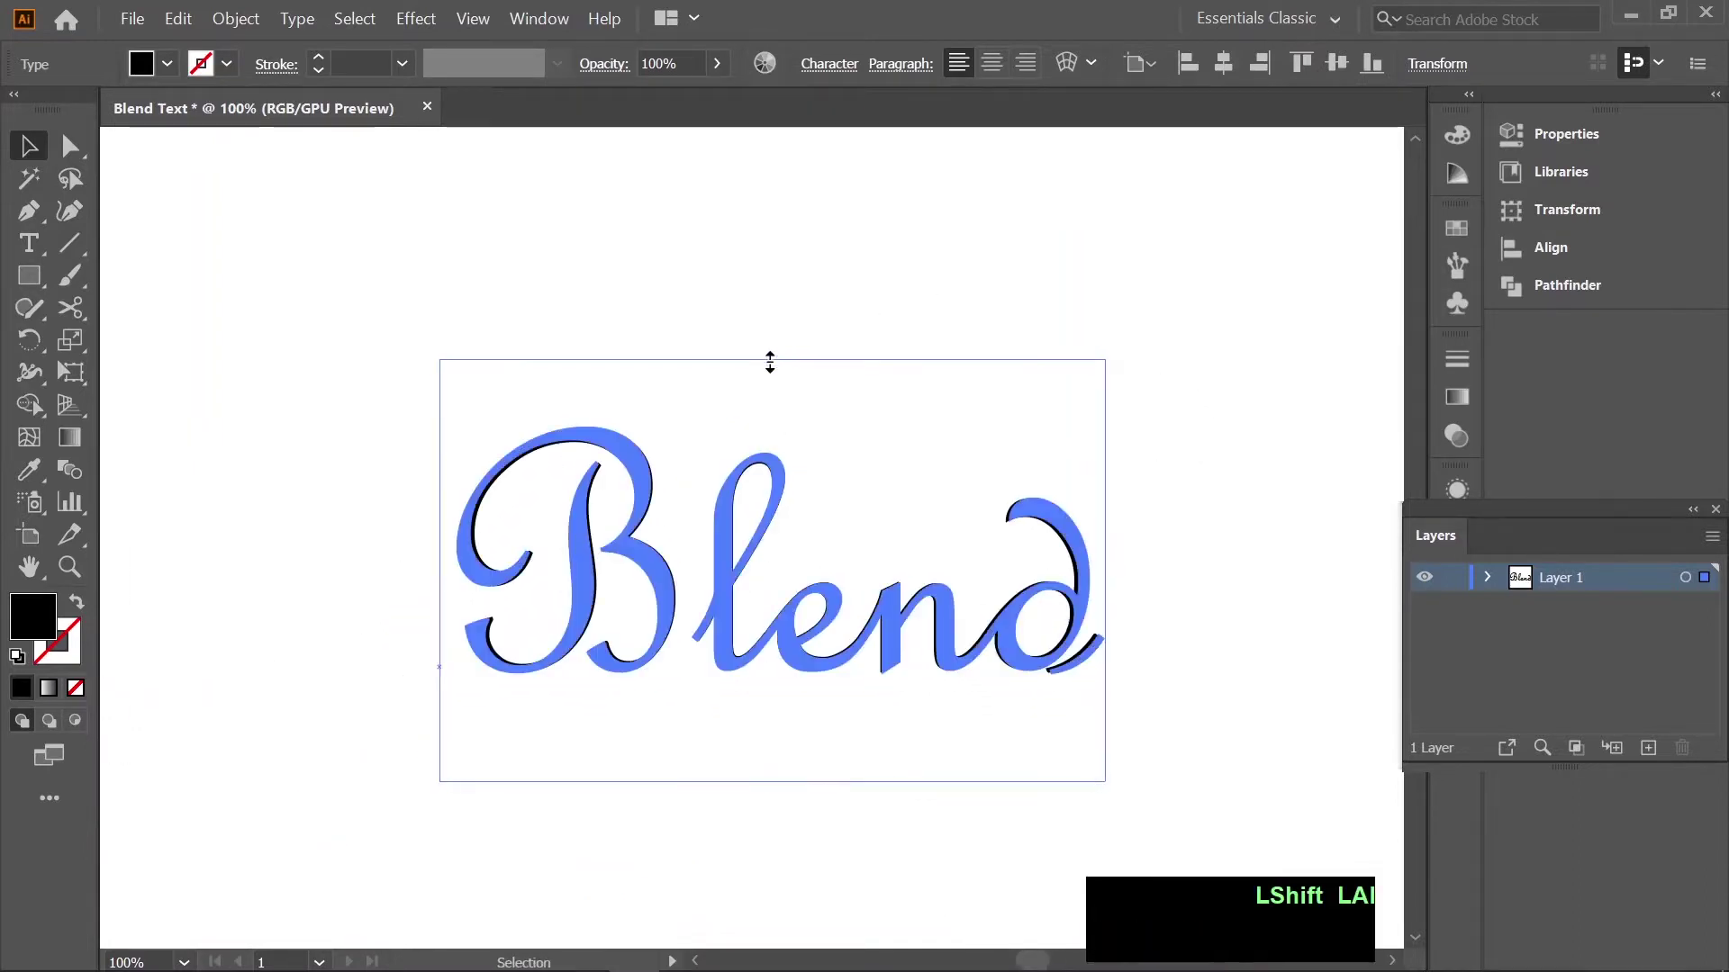
click(959, 379)
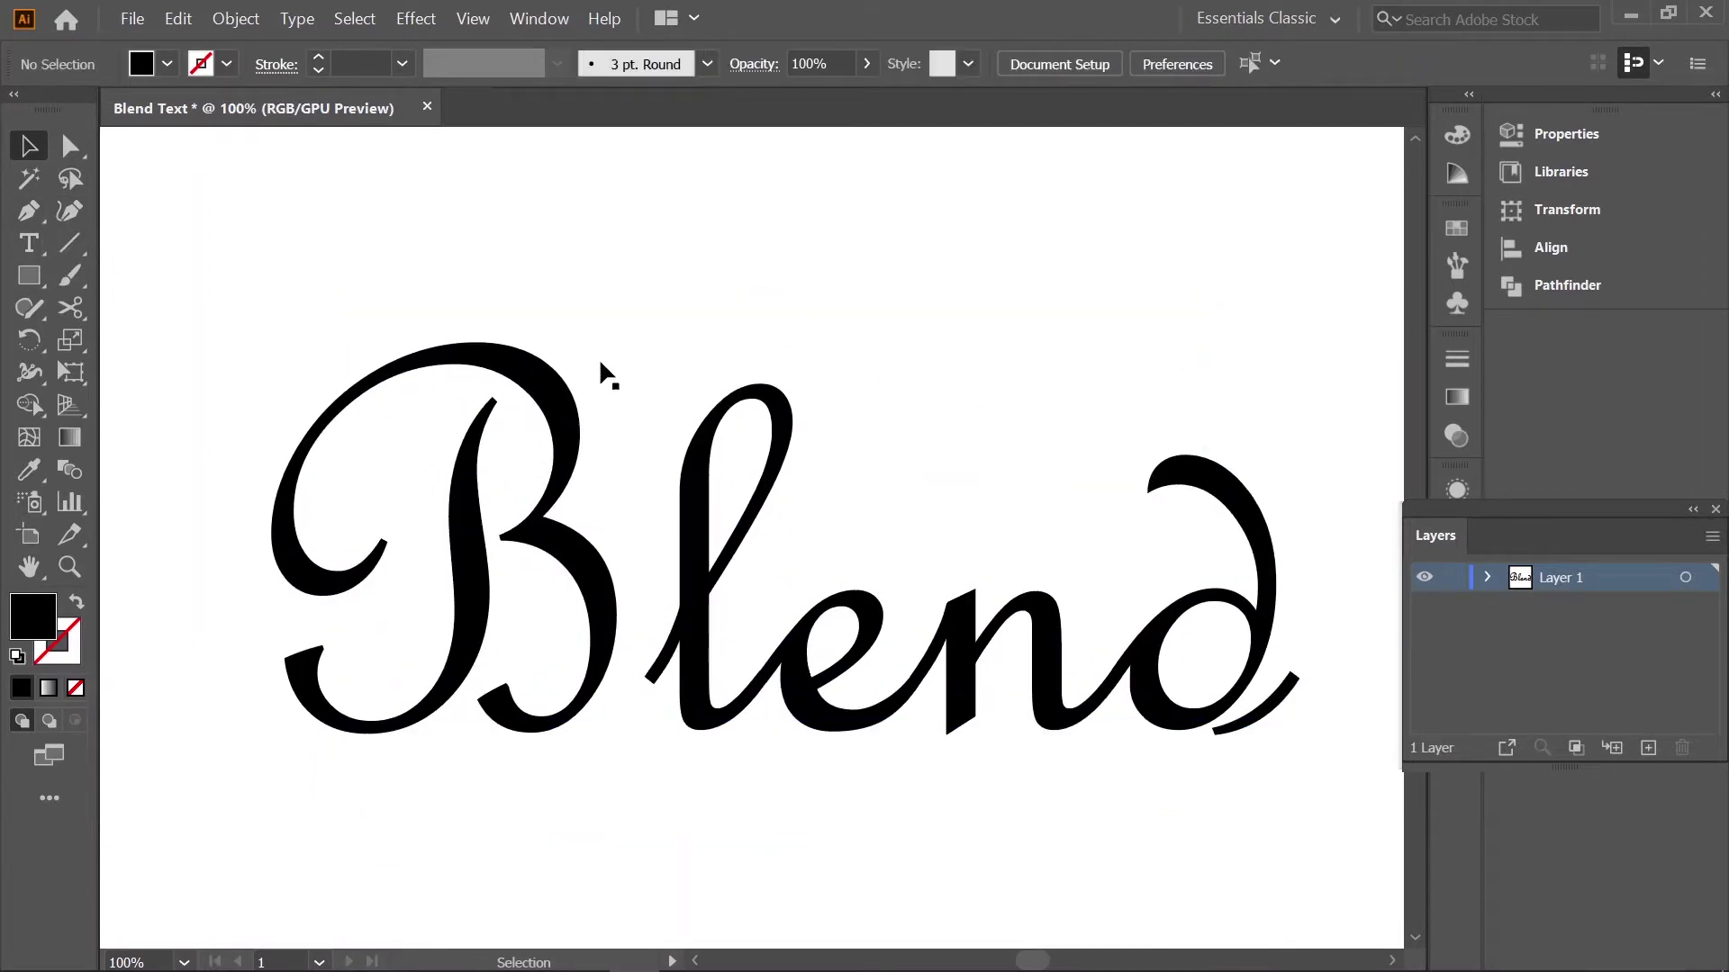
Adjust the view and reselect the Blend lettering for sizing.
scroll(down, 3)
scroll(up, 3)
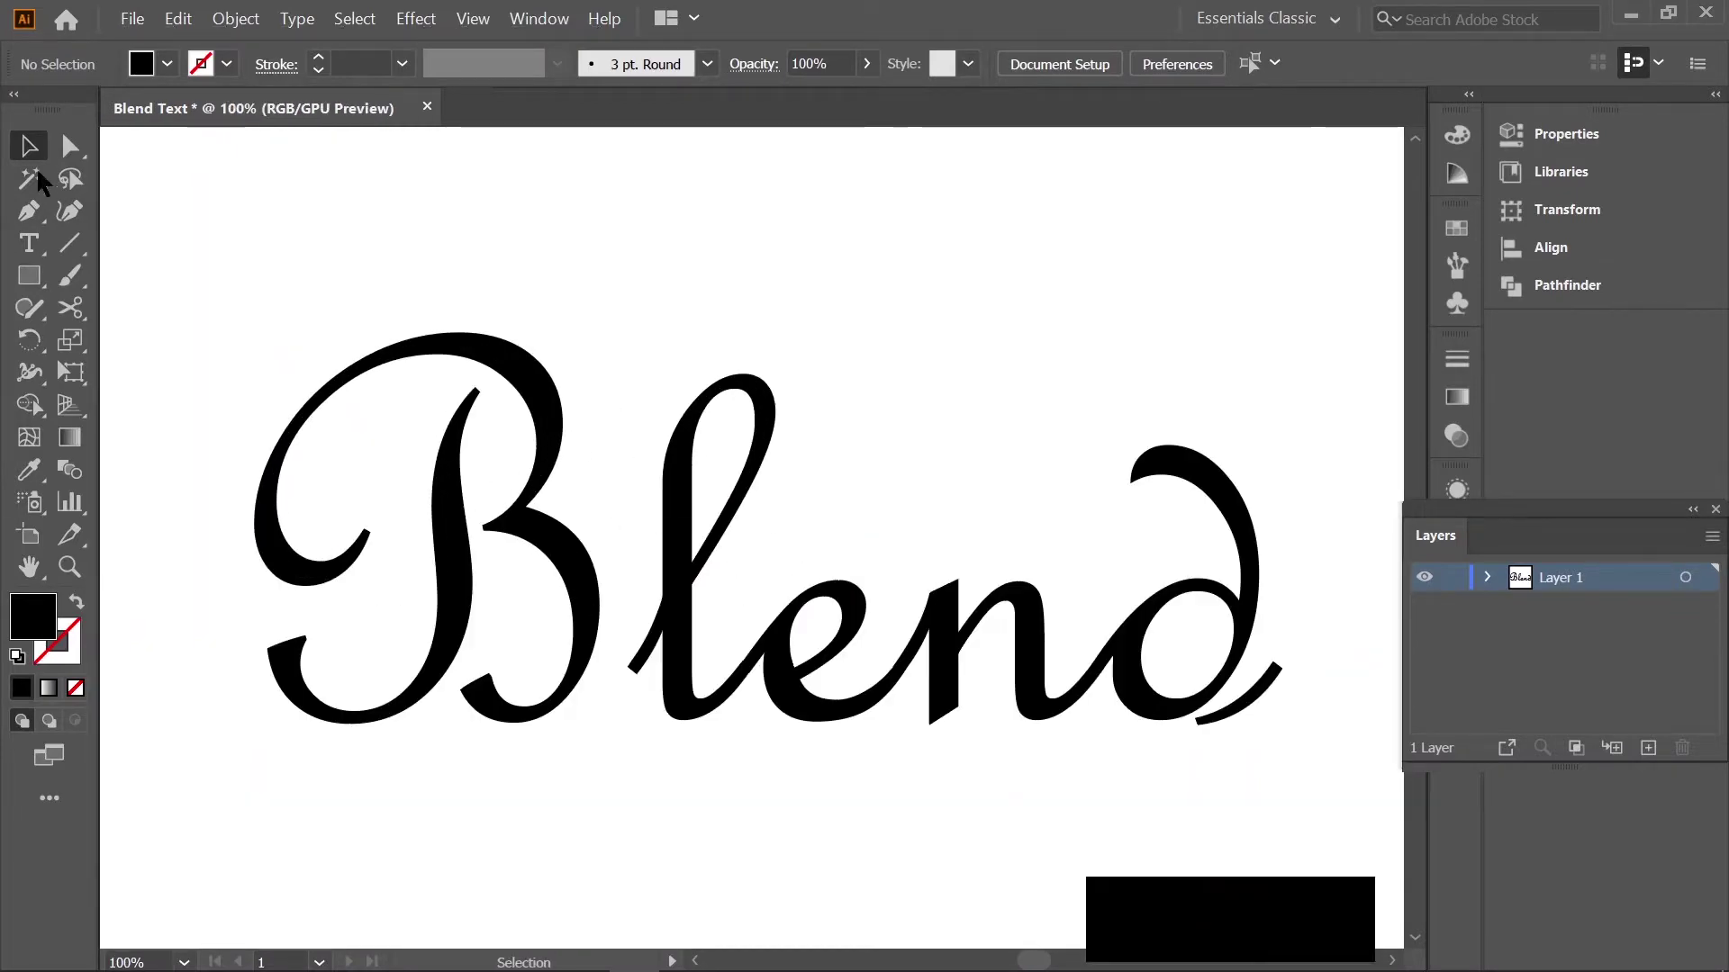
click(274, 250)
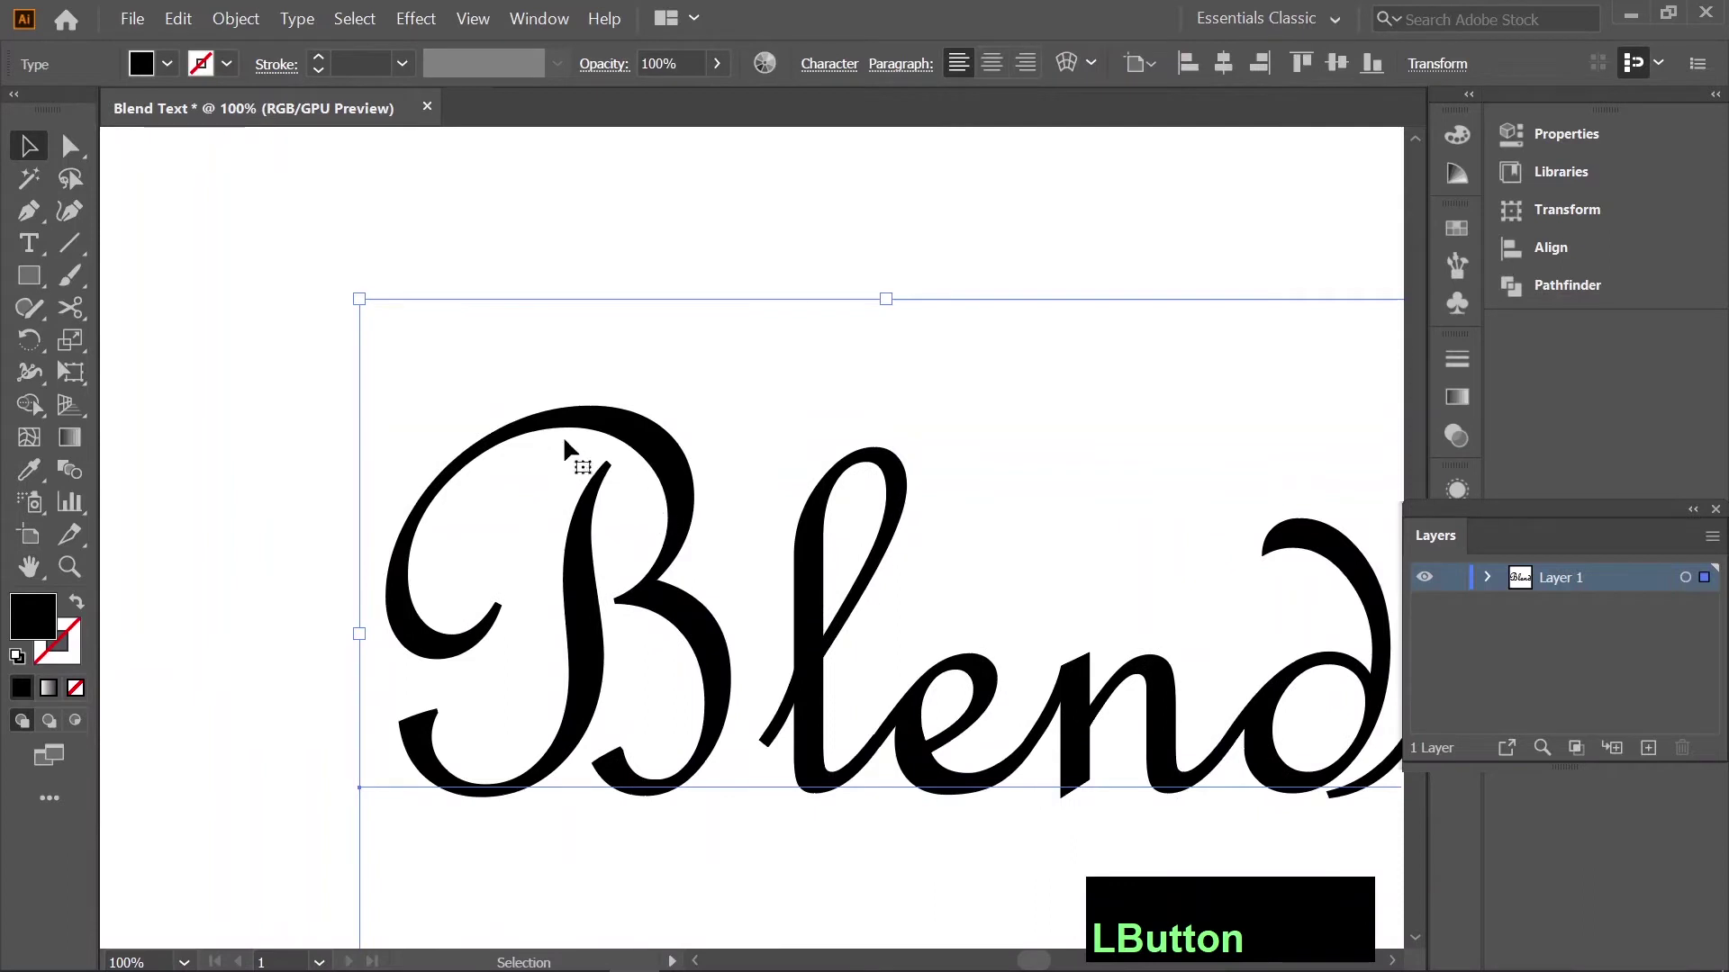
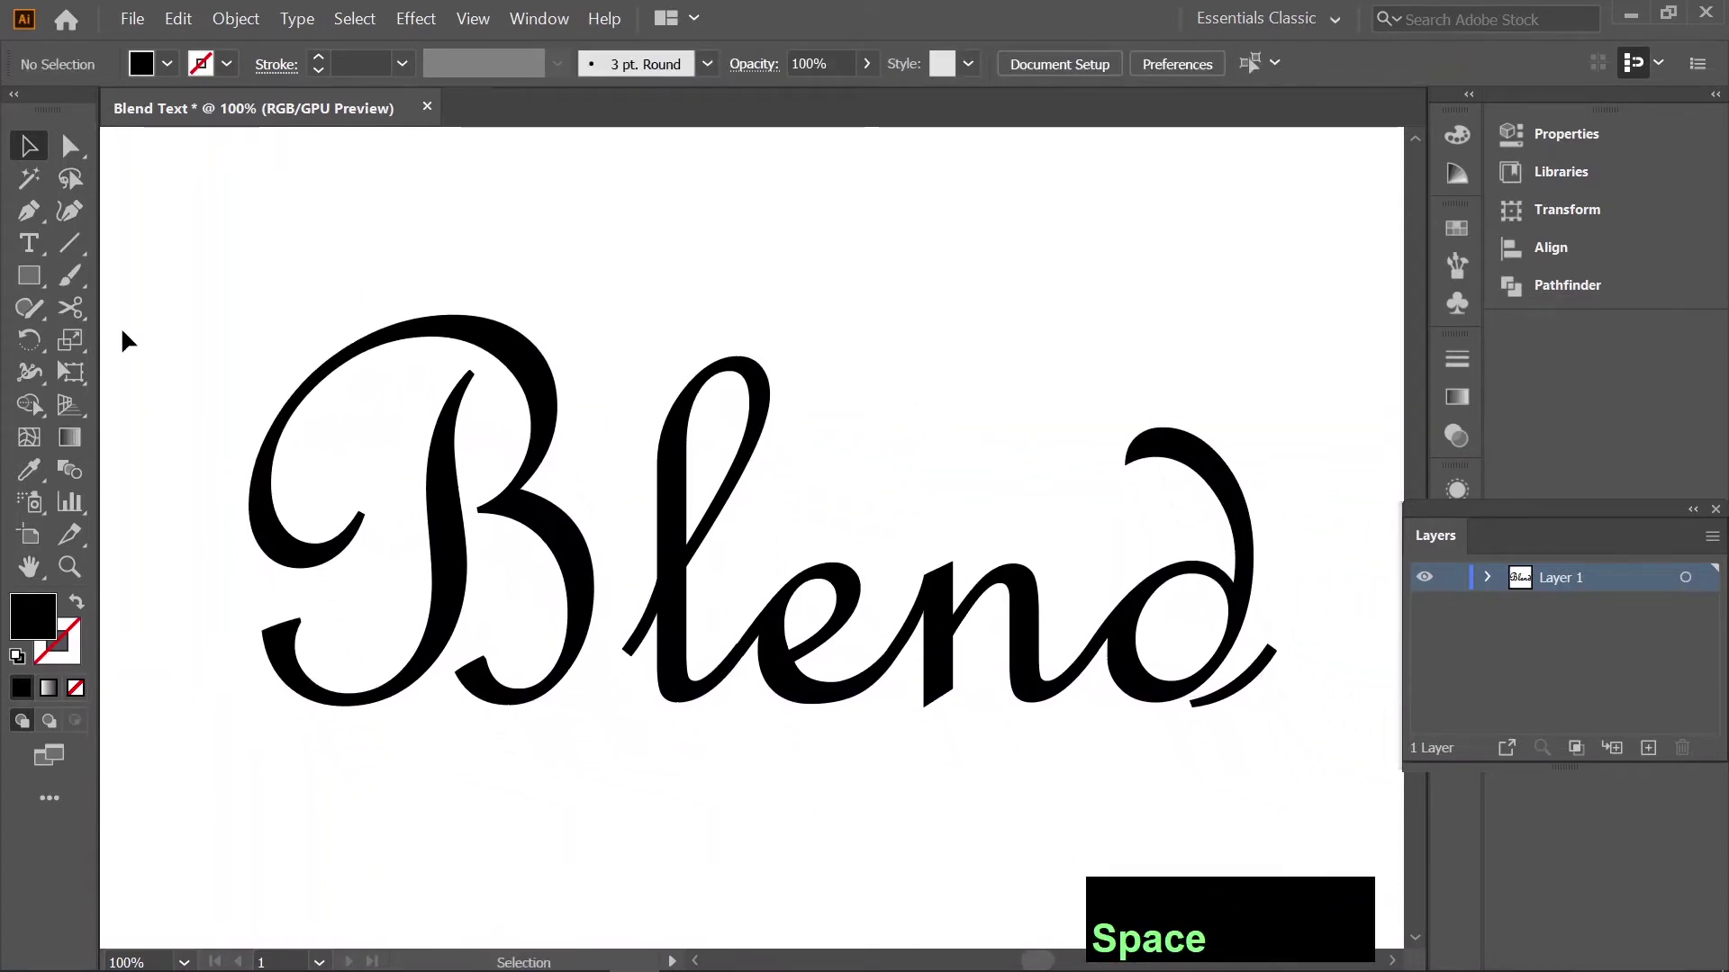
Choose the Pen tool, zoom in on the first letters and set a red stroke with no fill.
click(27, 222)
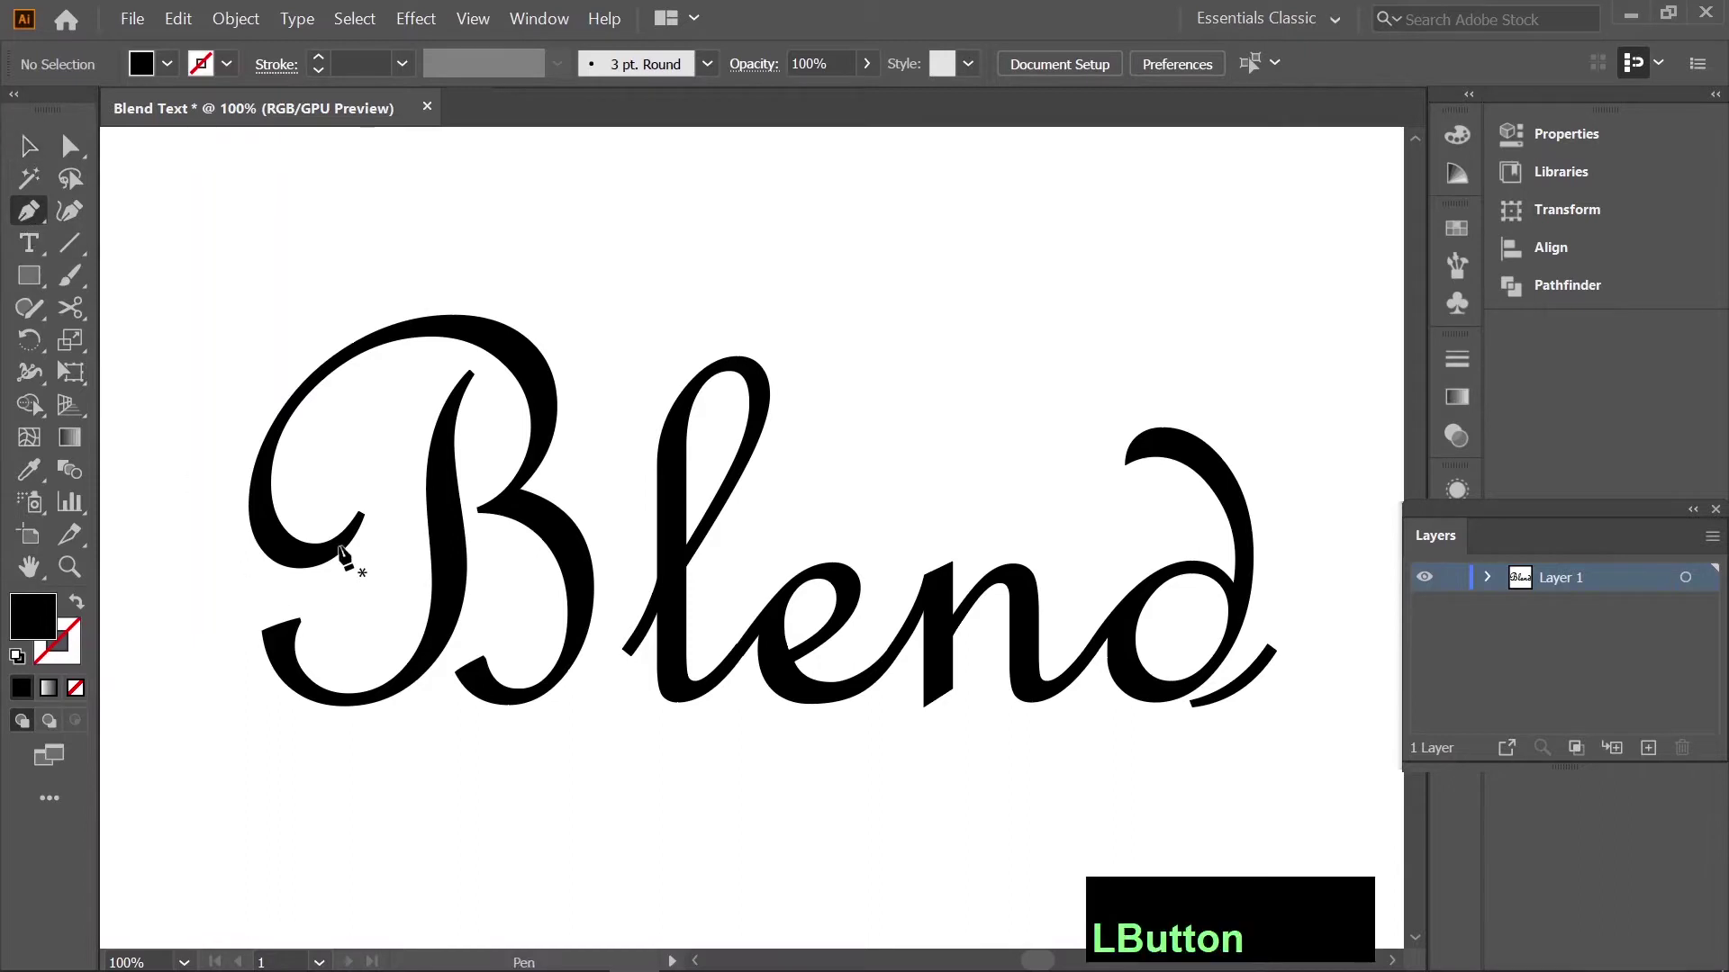
scroll(up, 3)
click(492, 425)
key(space)
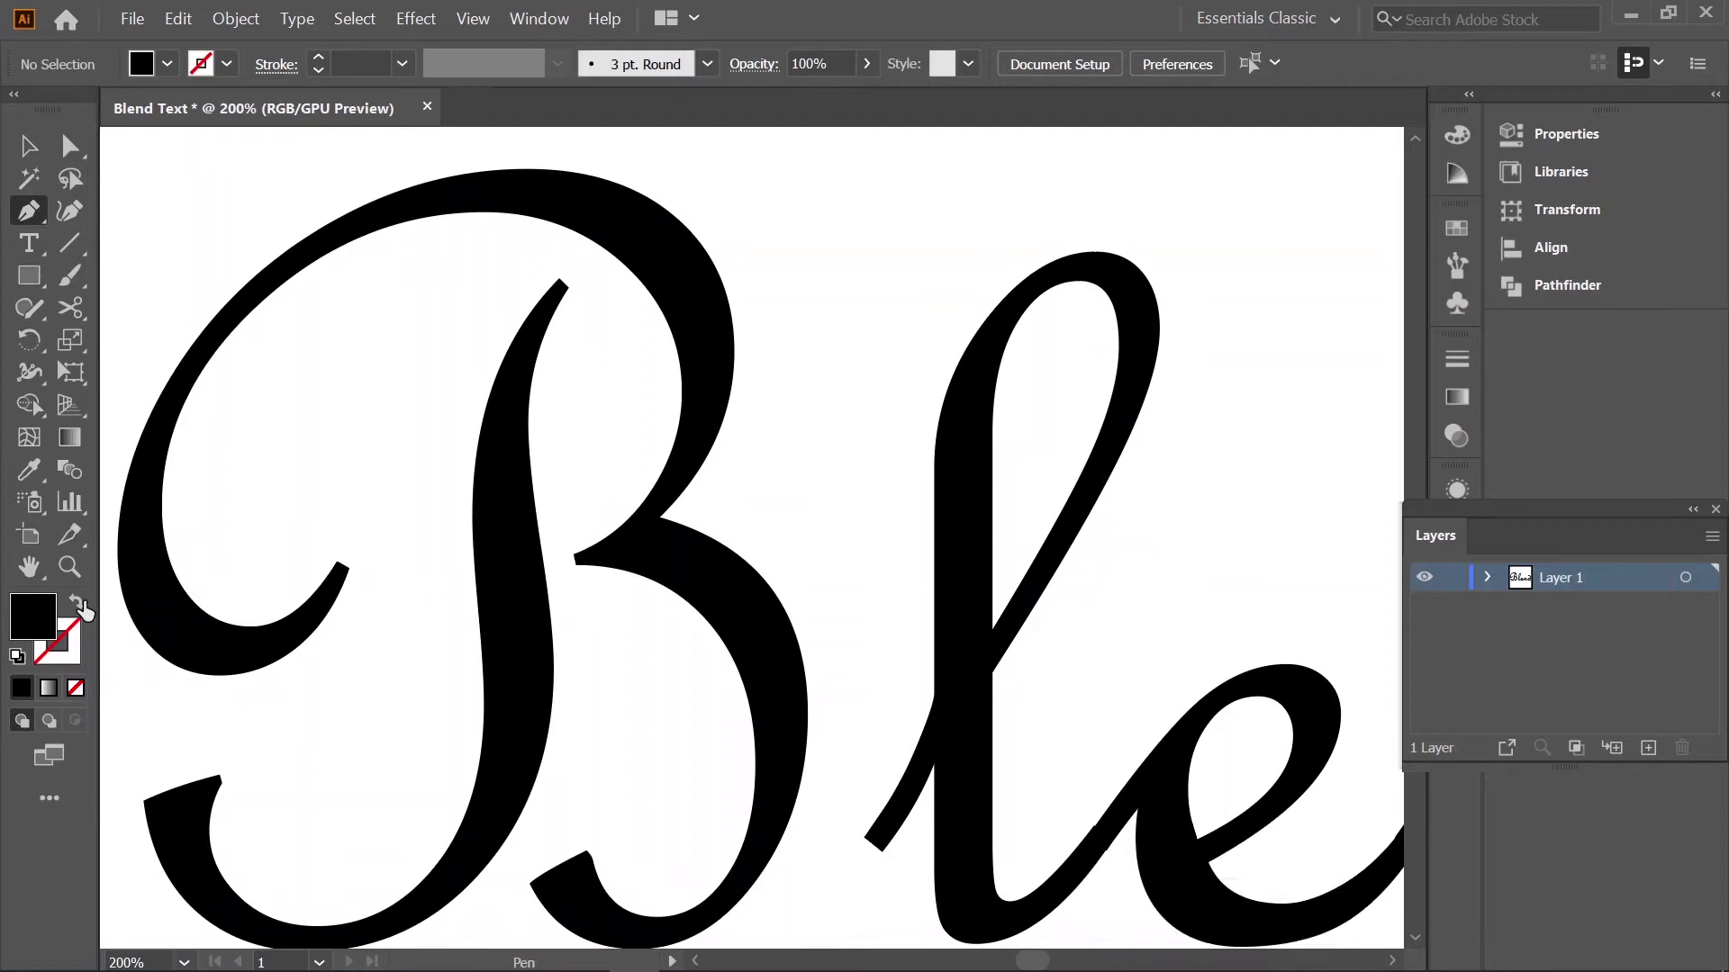
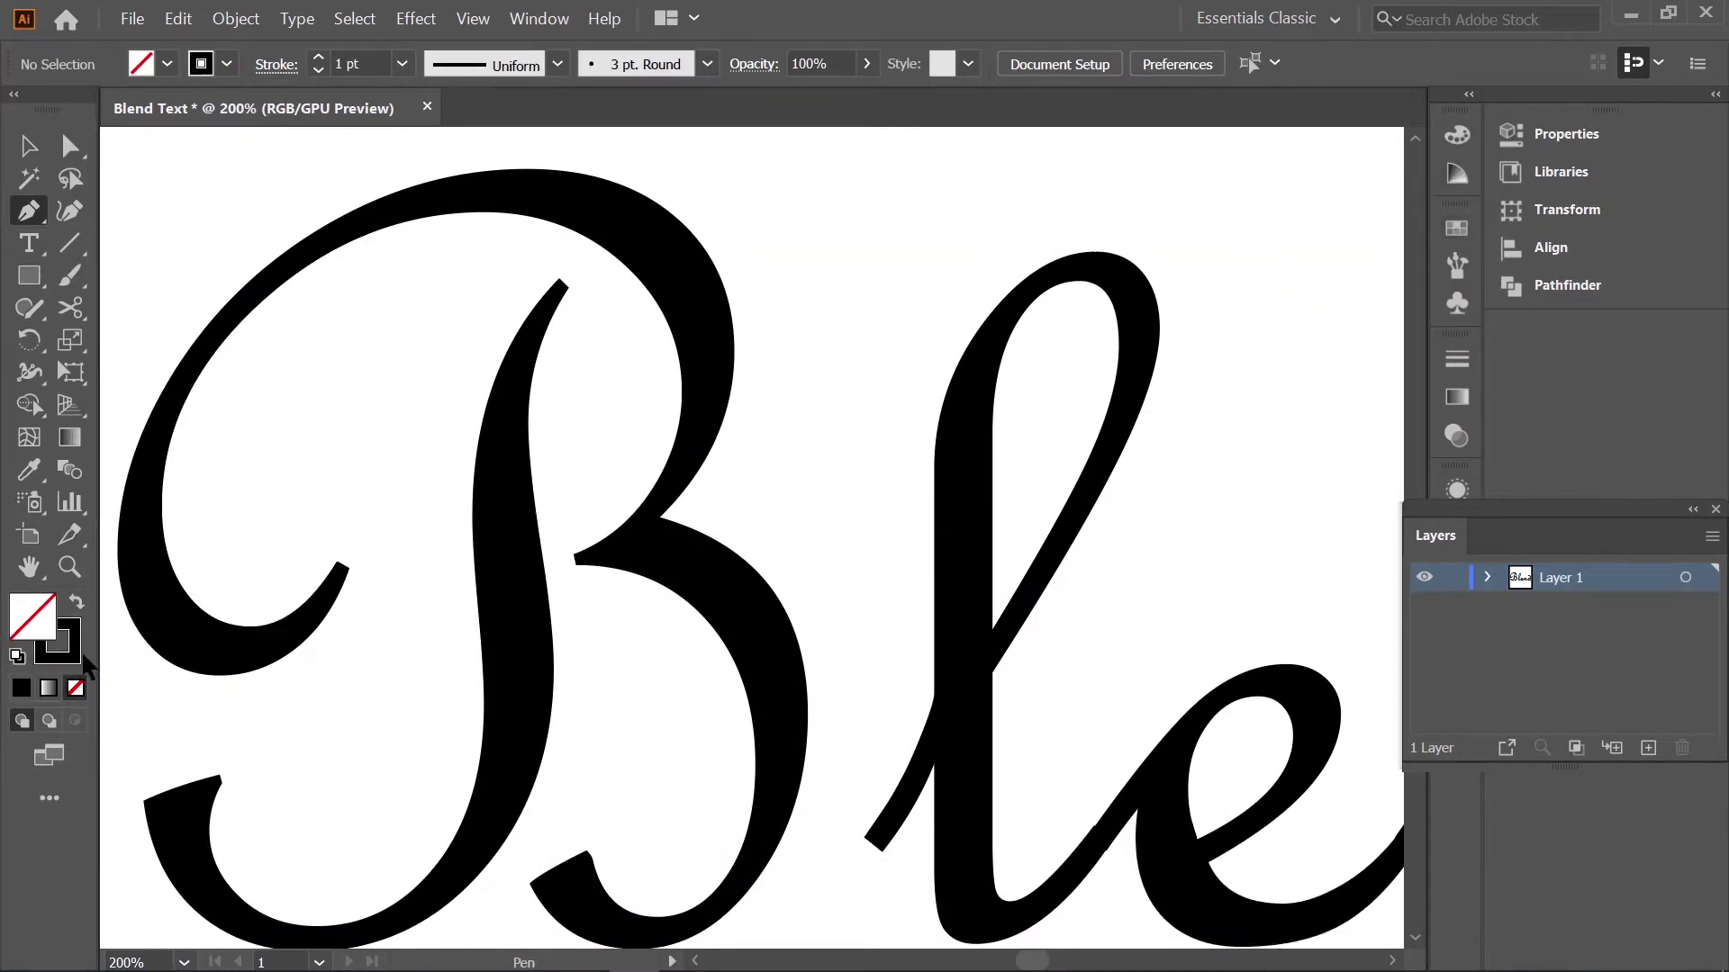
click(74, 669)
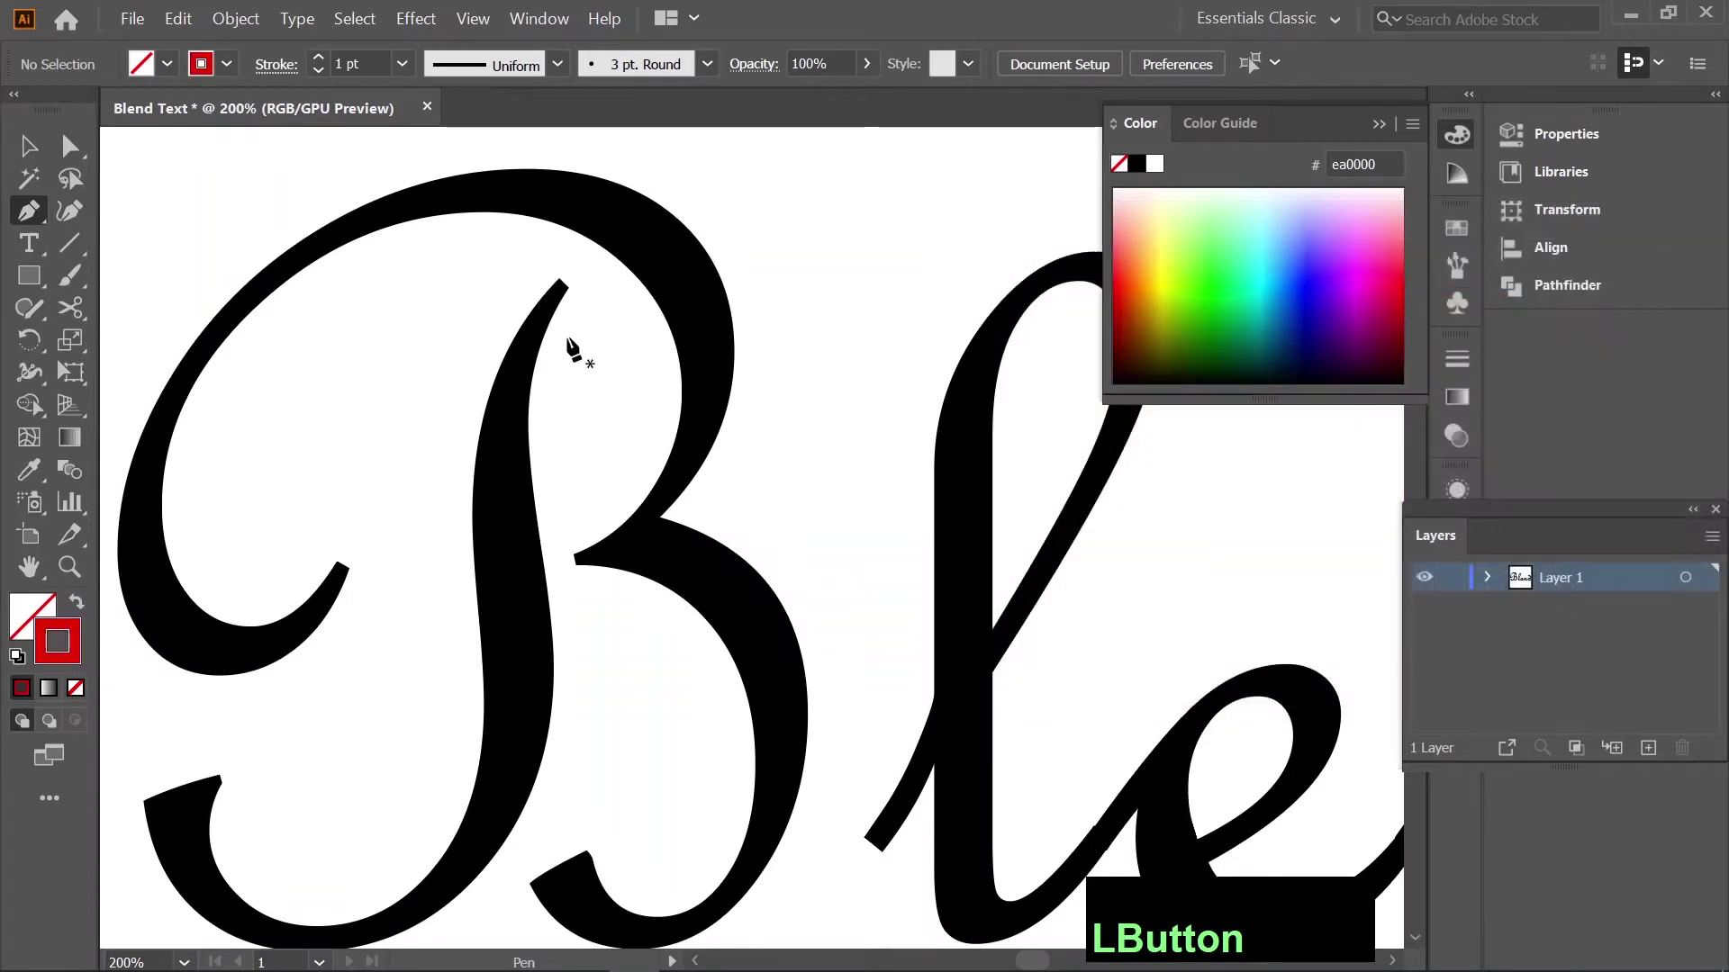
Trace red centre-line anchor points down the B's stem and into the e.
click(570, 318)
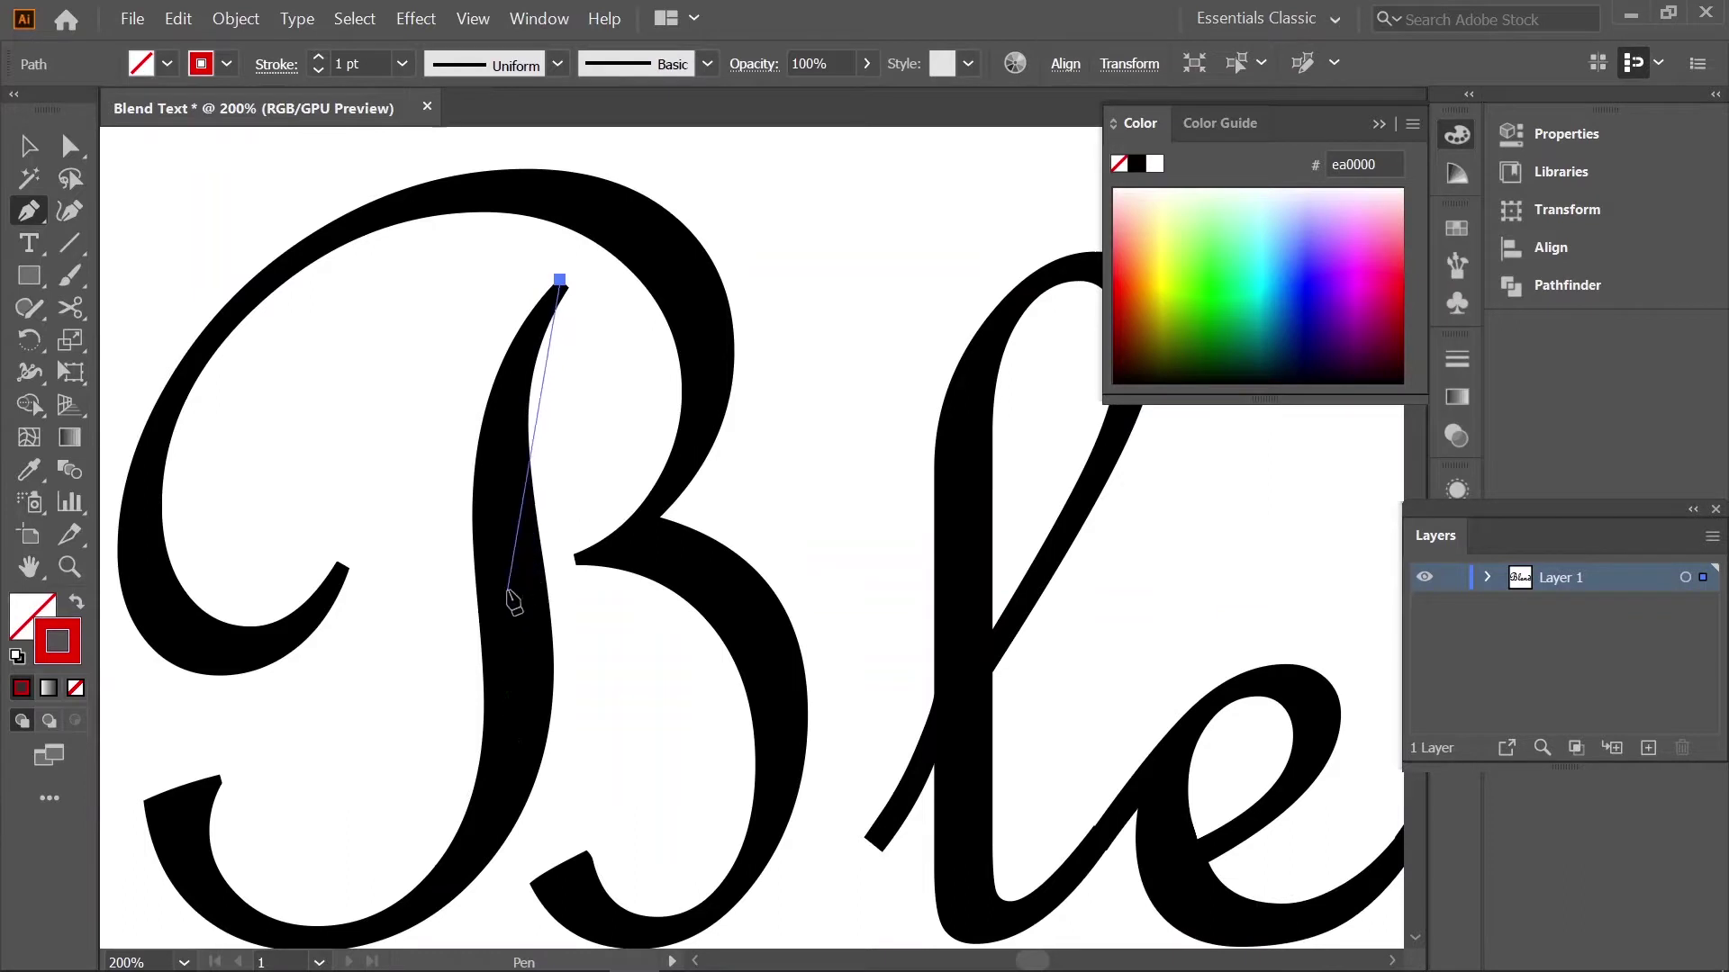
click(511, 664)
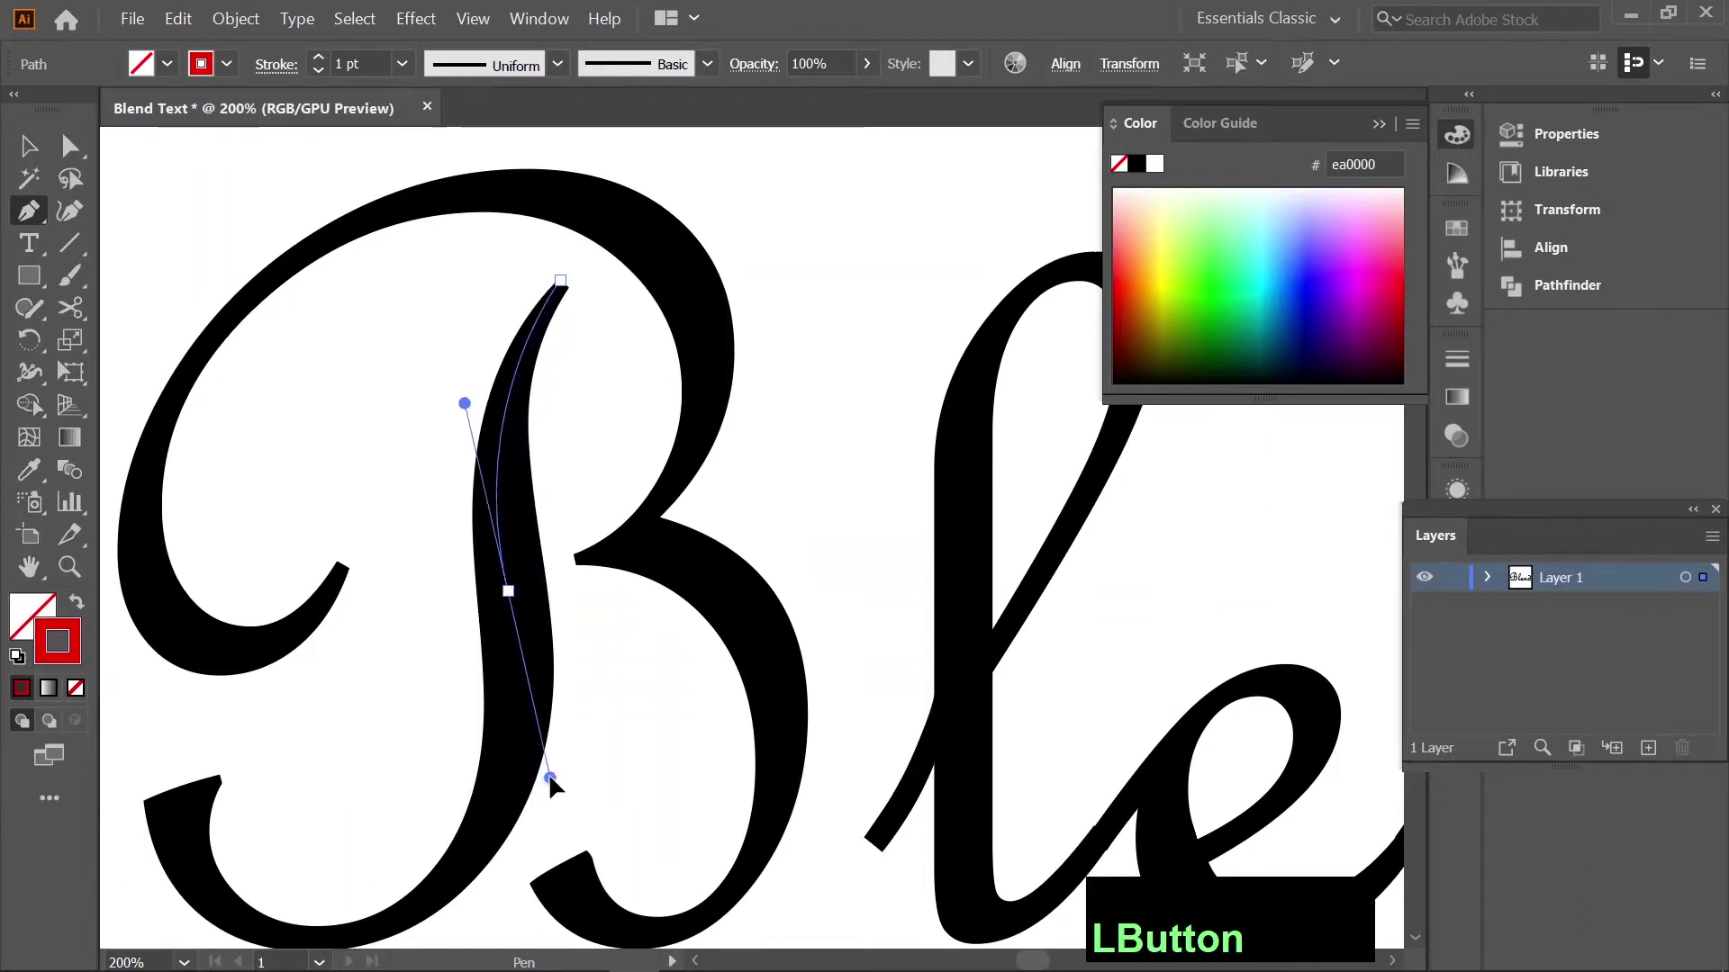
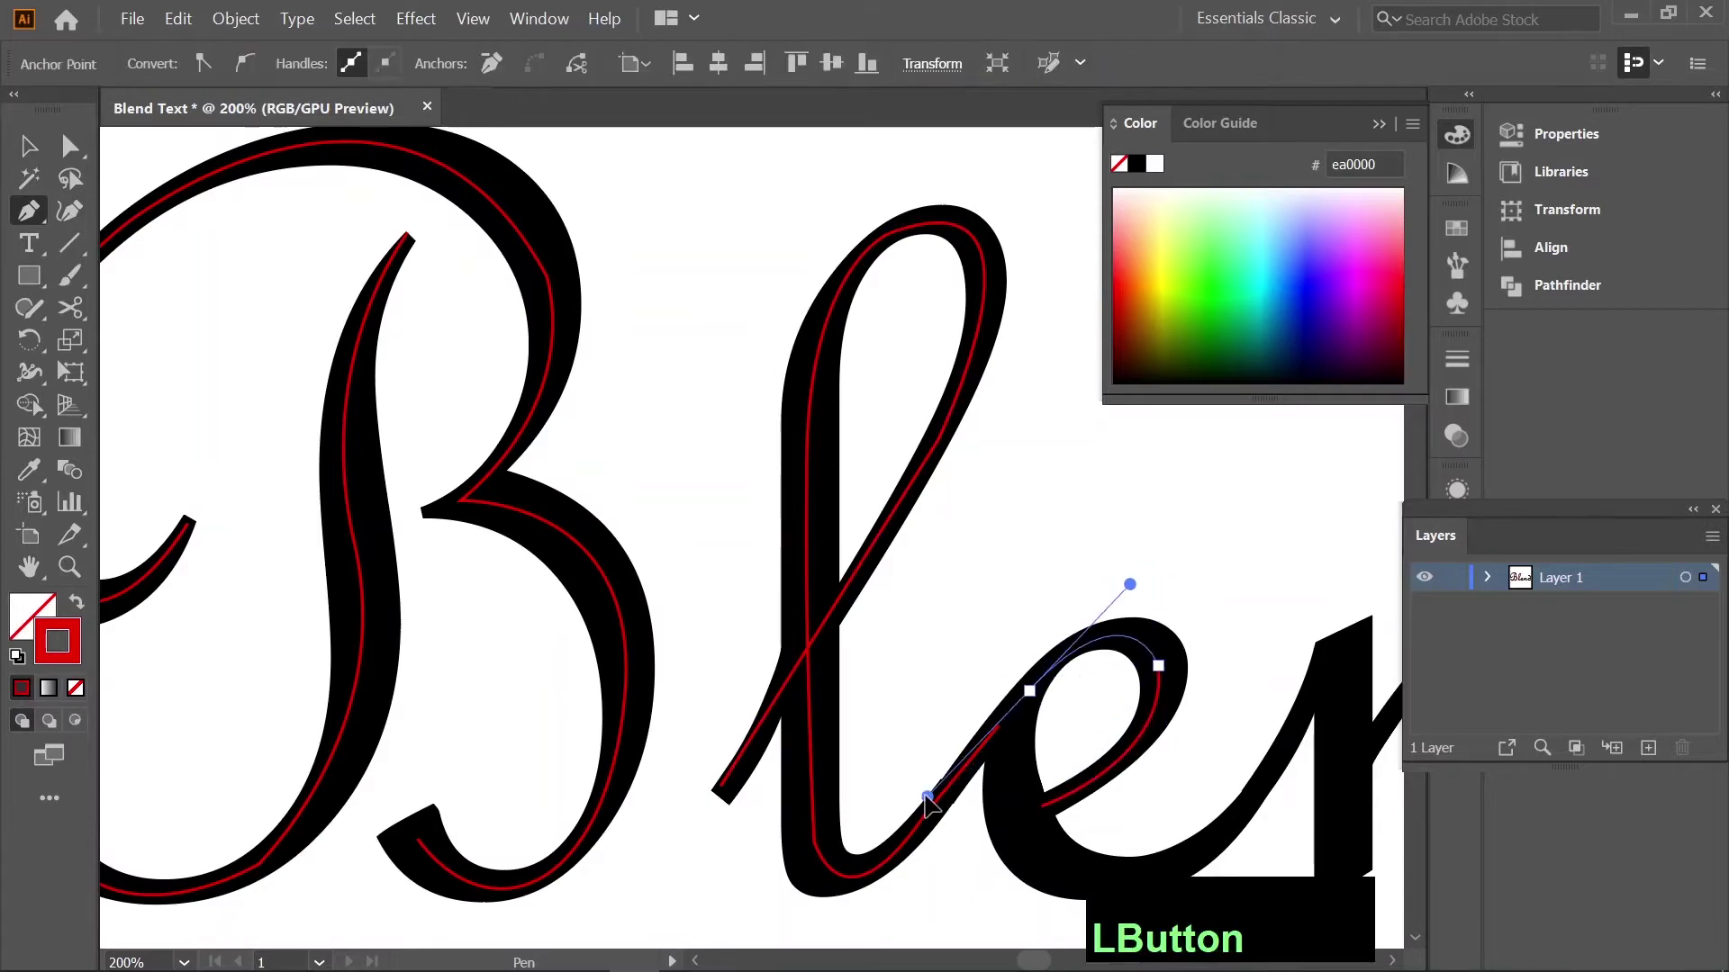
click(1070, 742)
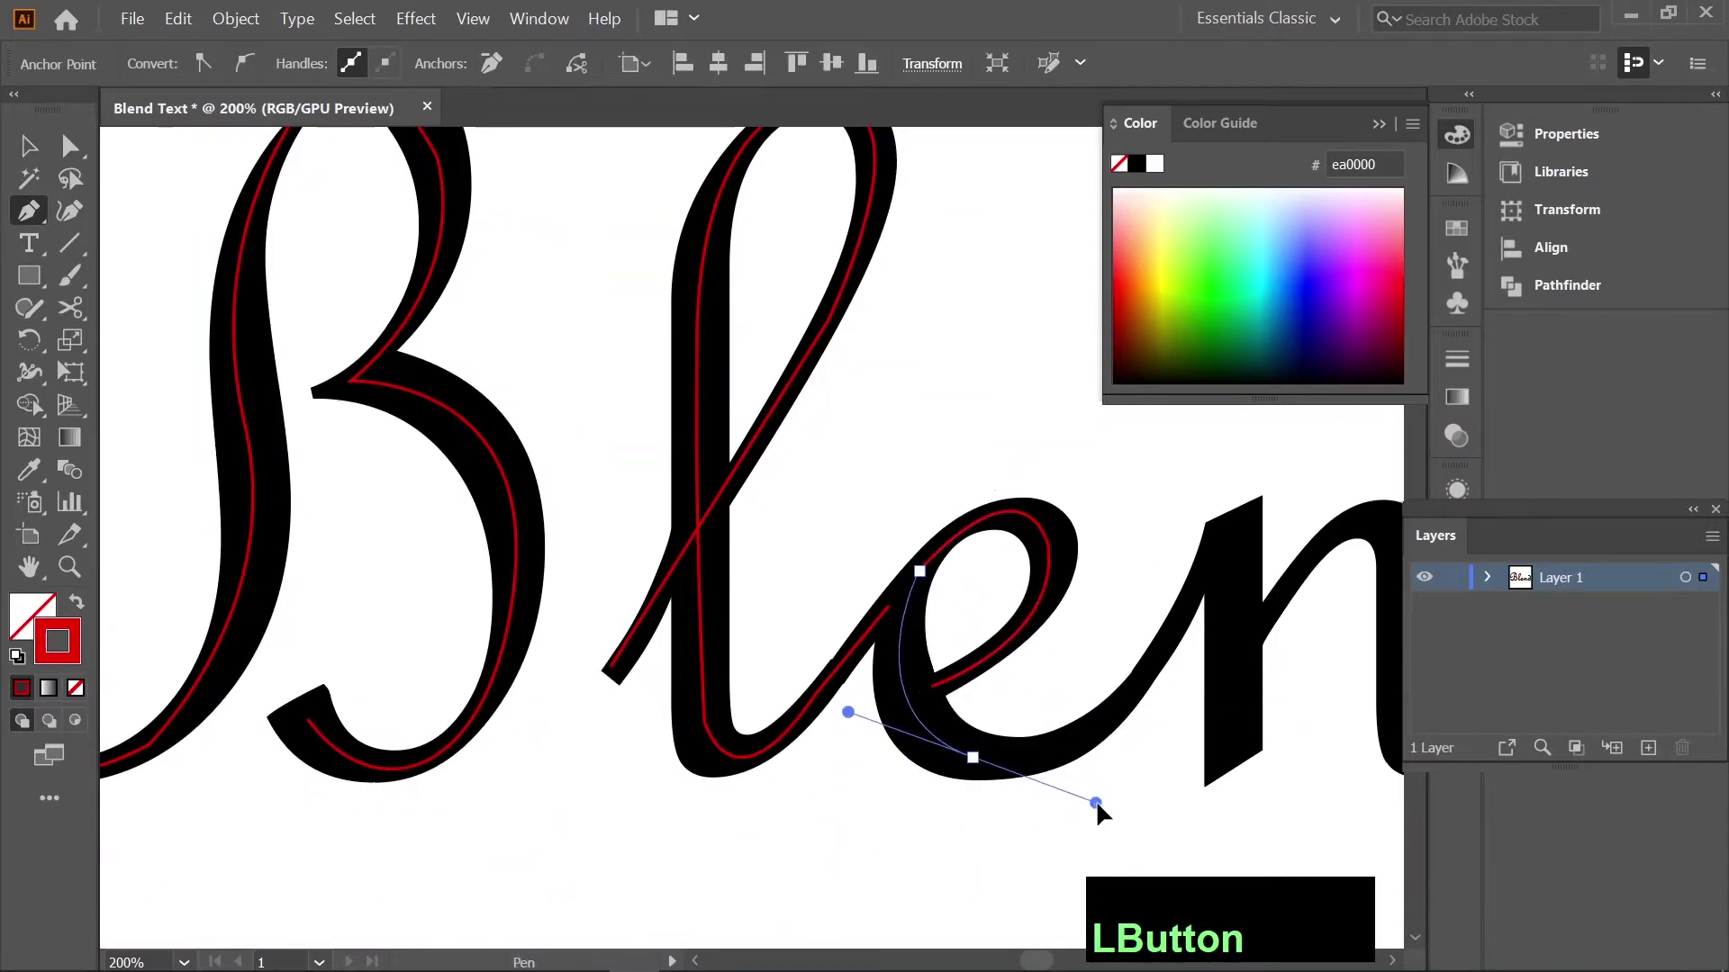
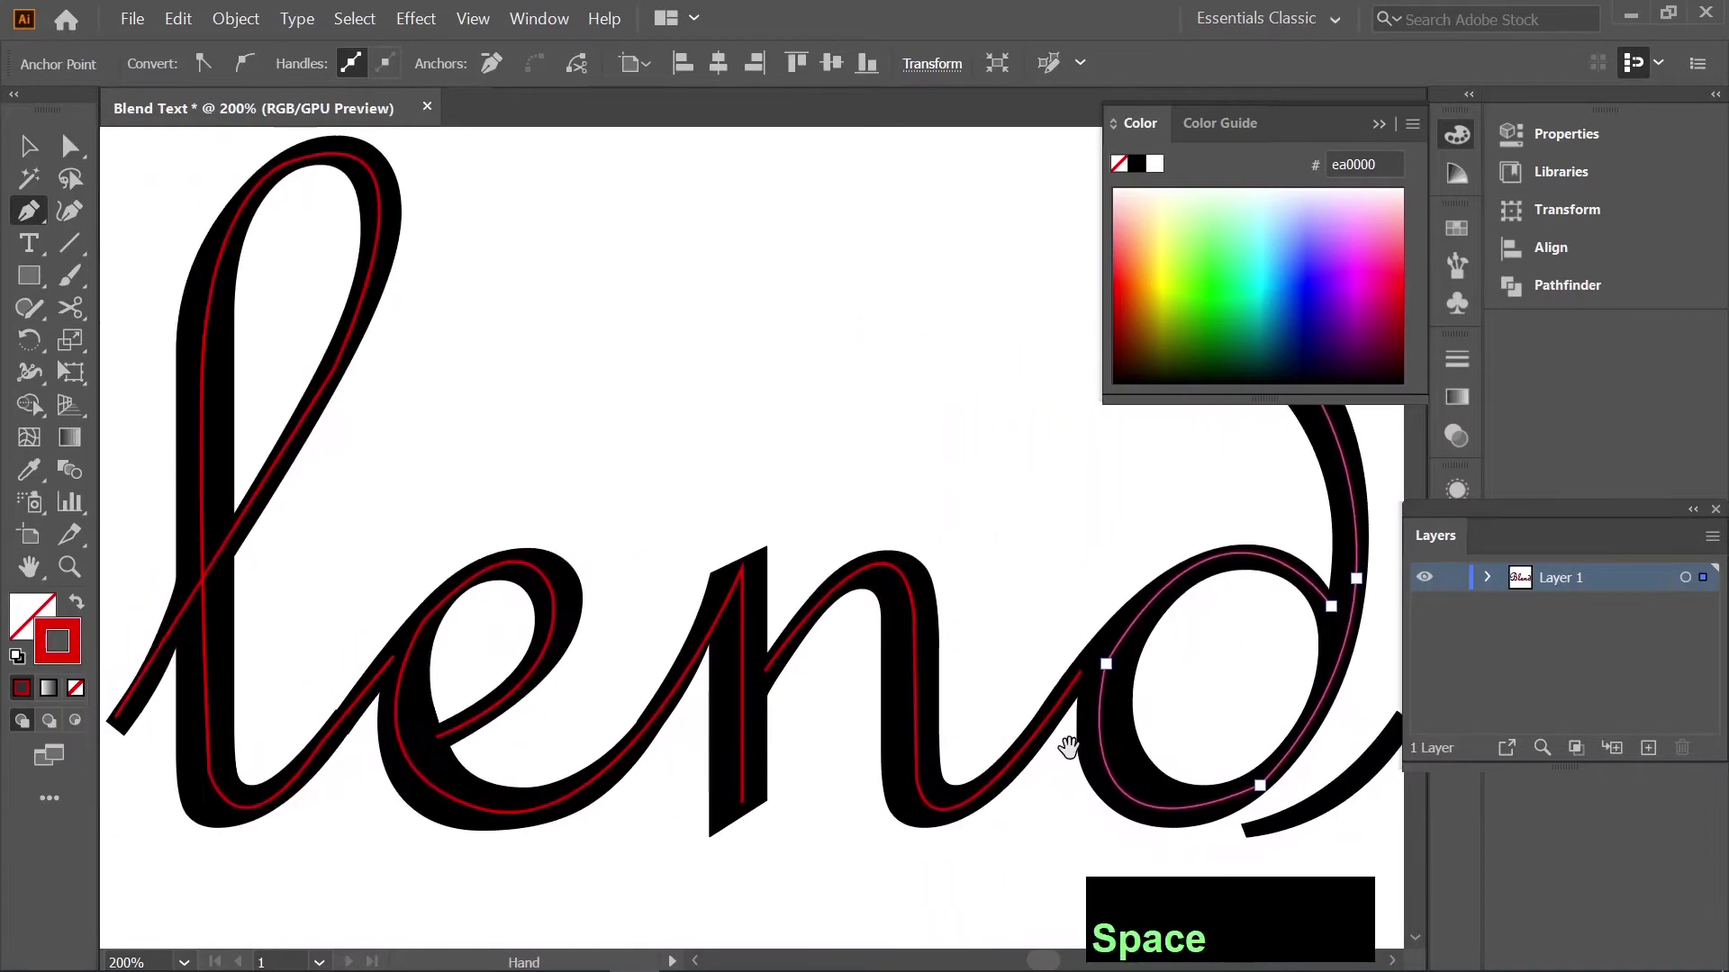
Scroll the view over the traced paths after removing the black lettering.
scroll(down, 3)
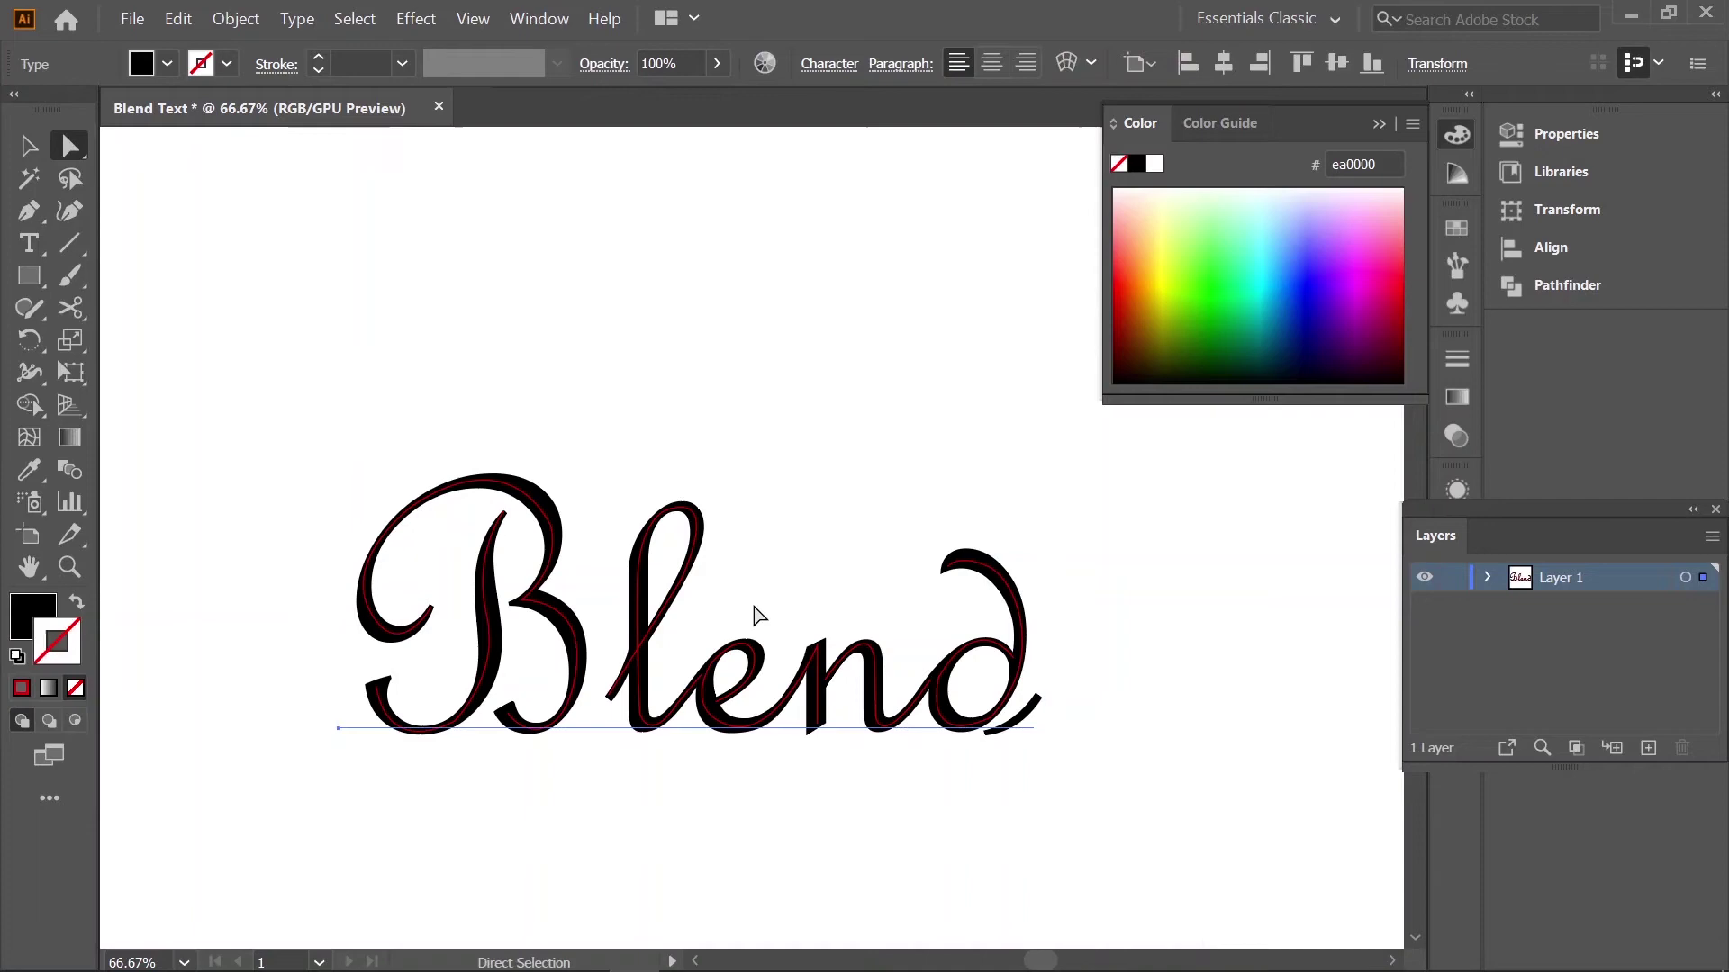
scroll(up, 3)
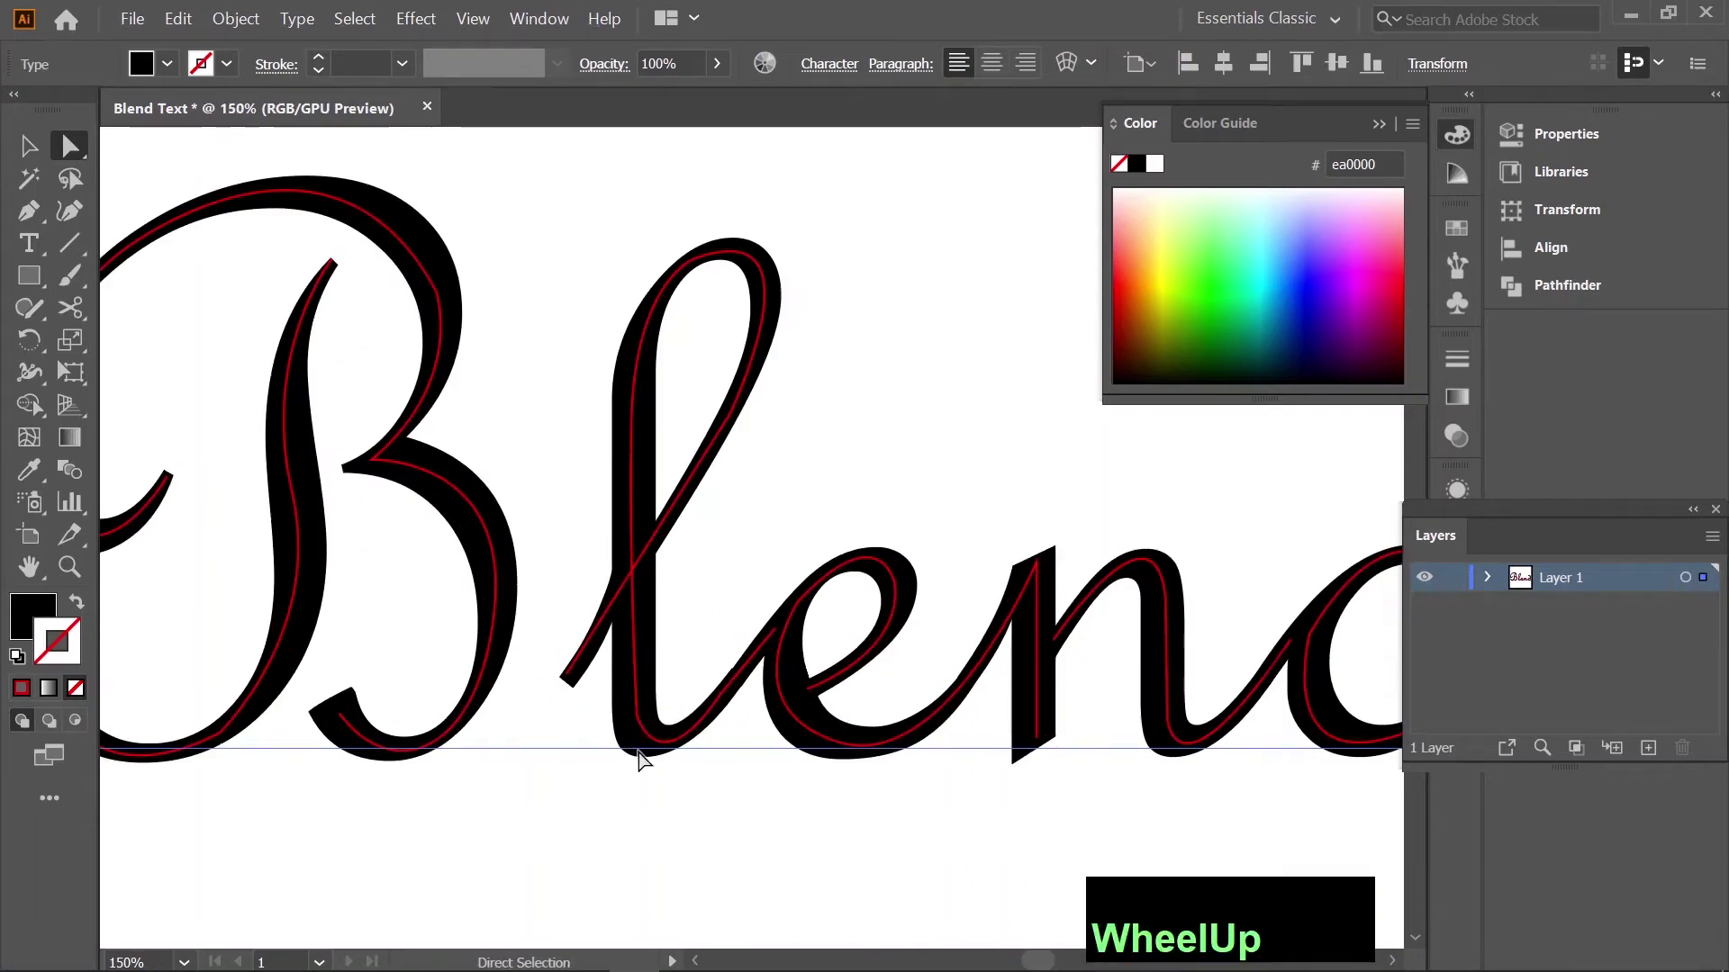
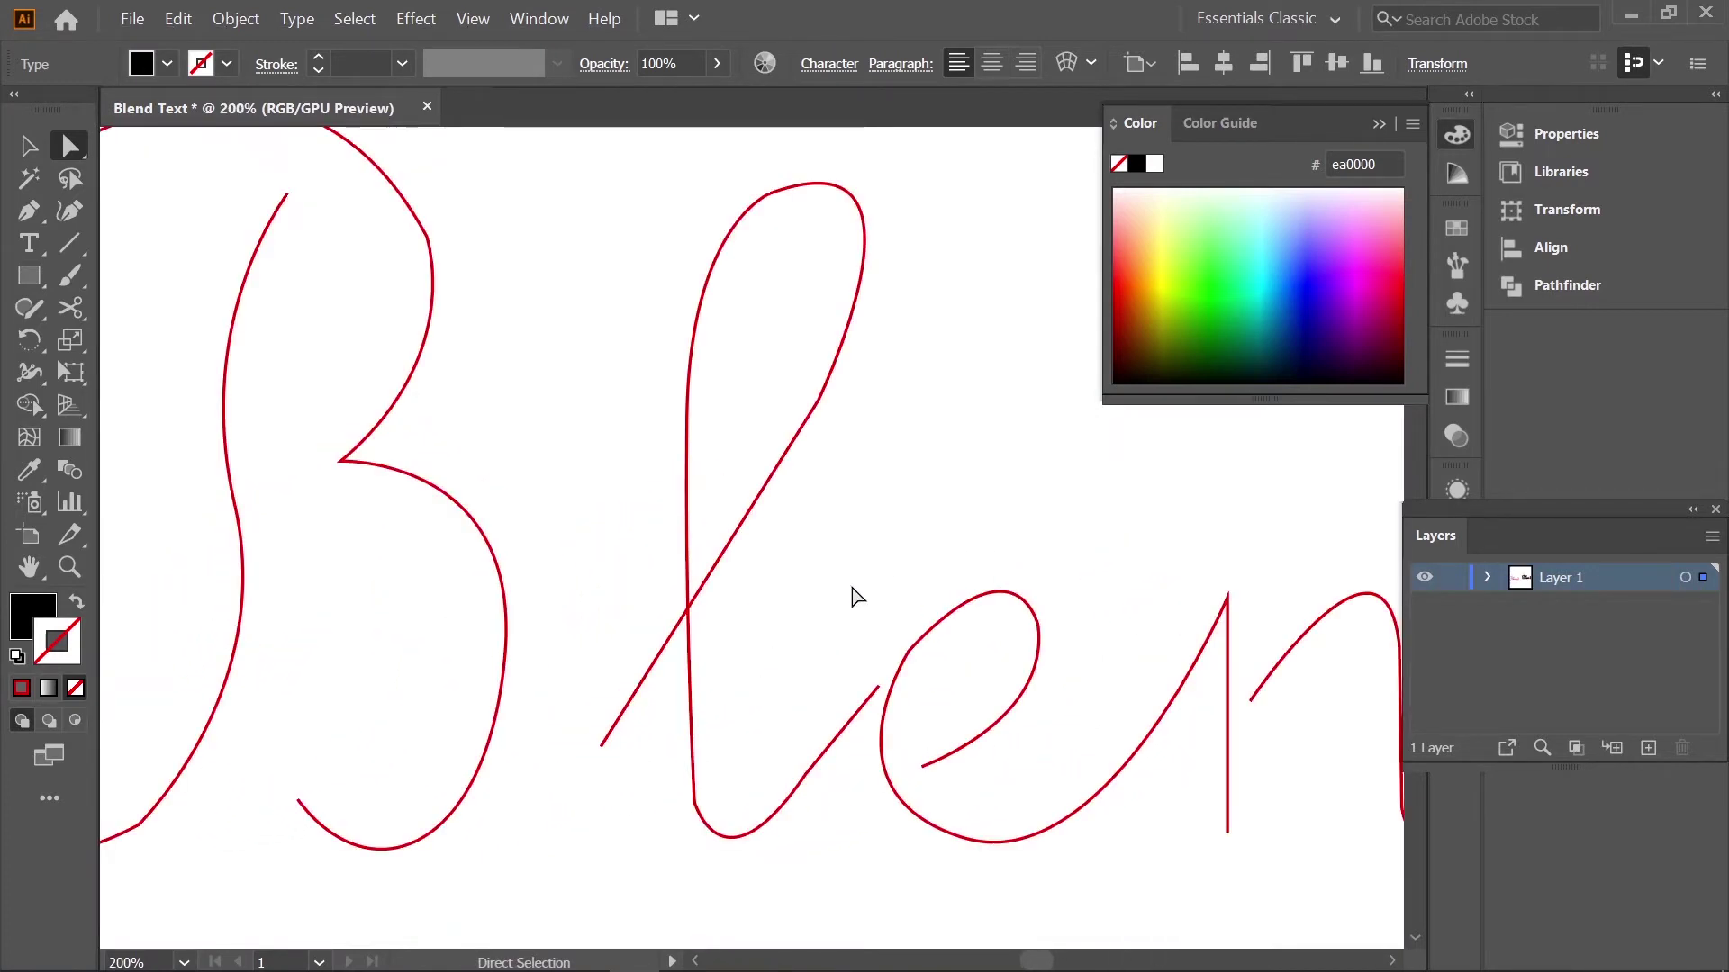
Select the red paths and adjust anchor points along the B's stem and bowls.
click(907, 684)
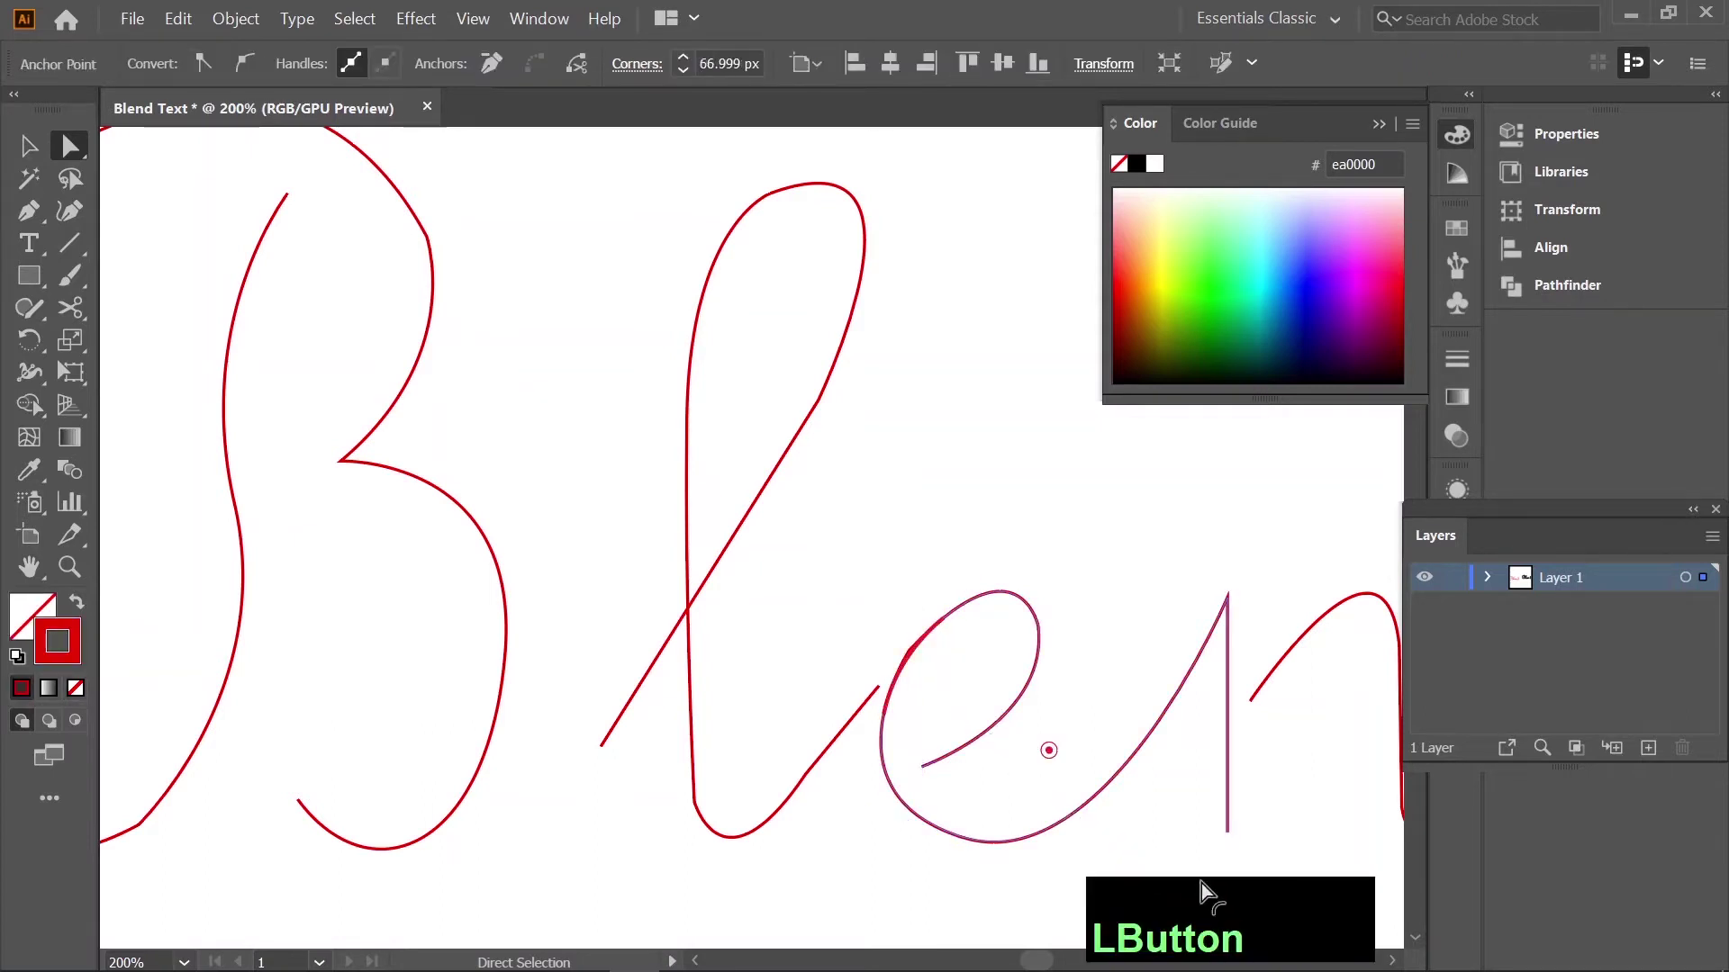
key(space)
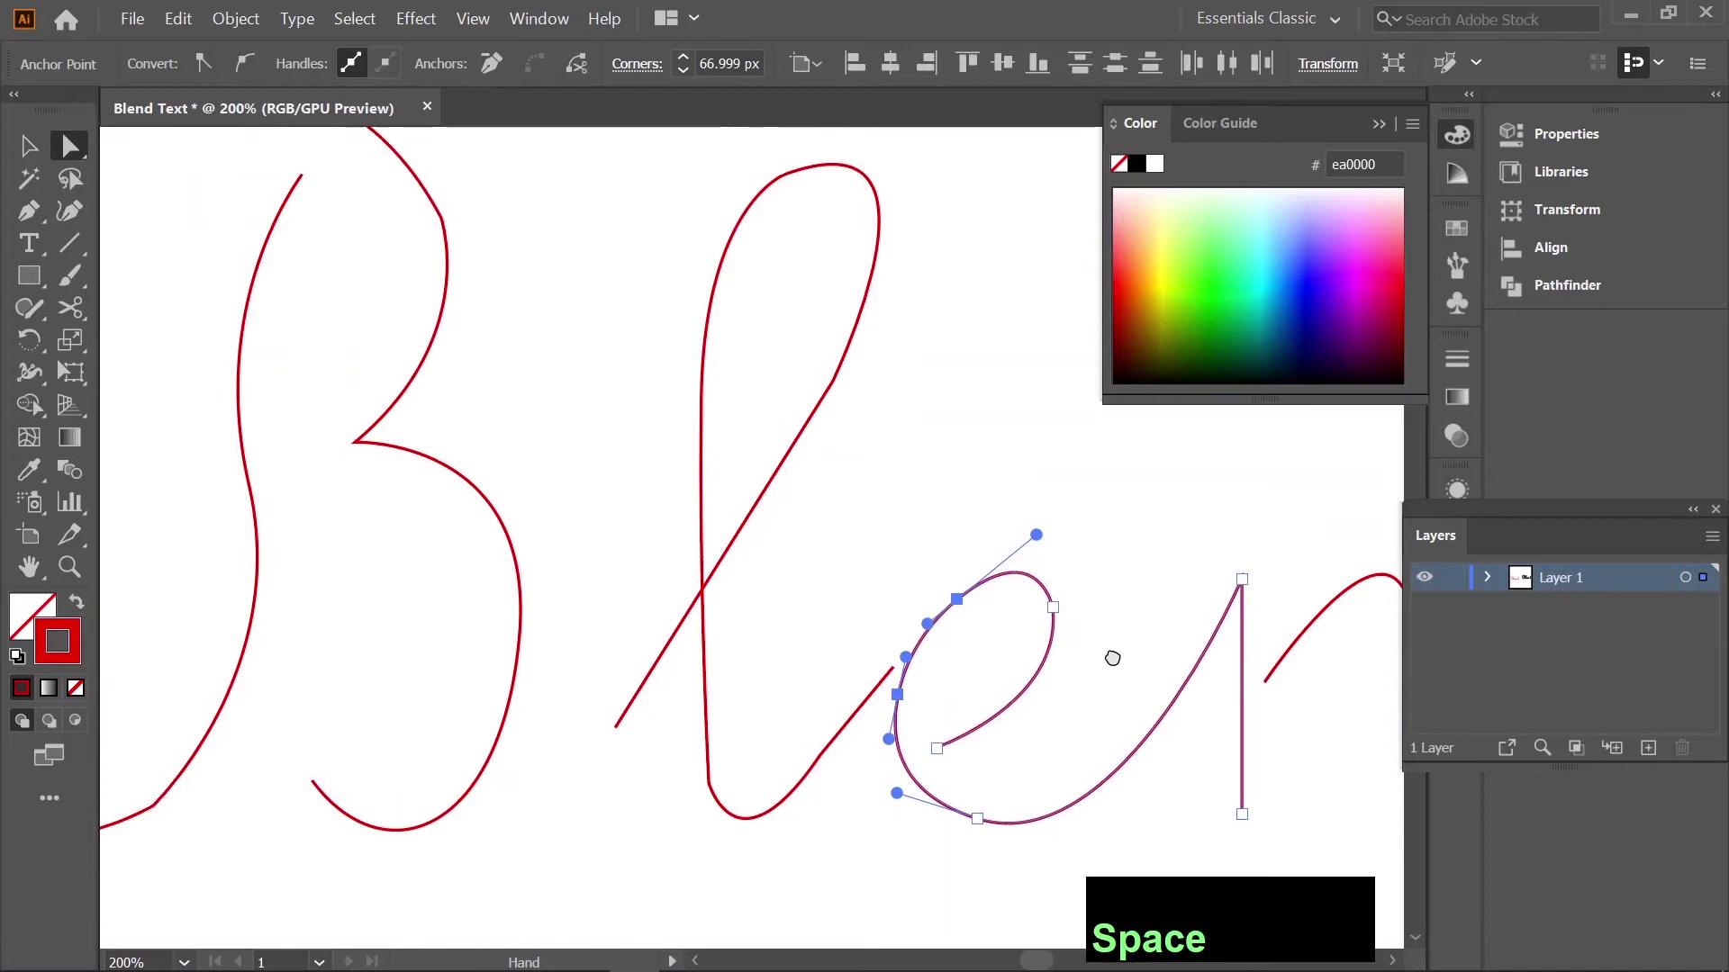
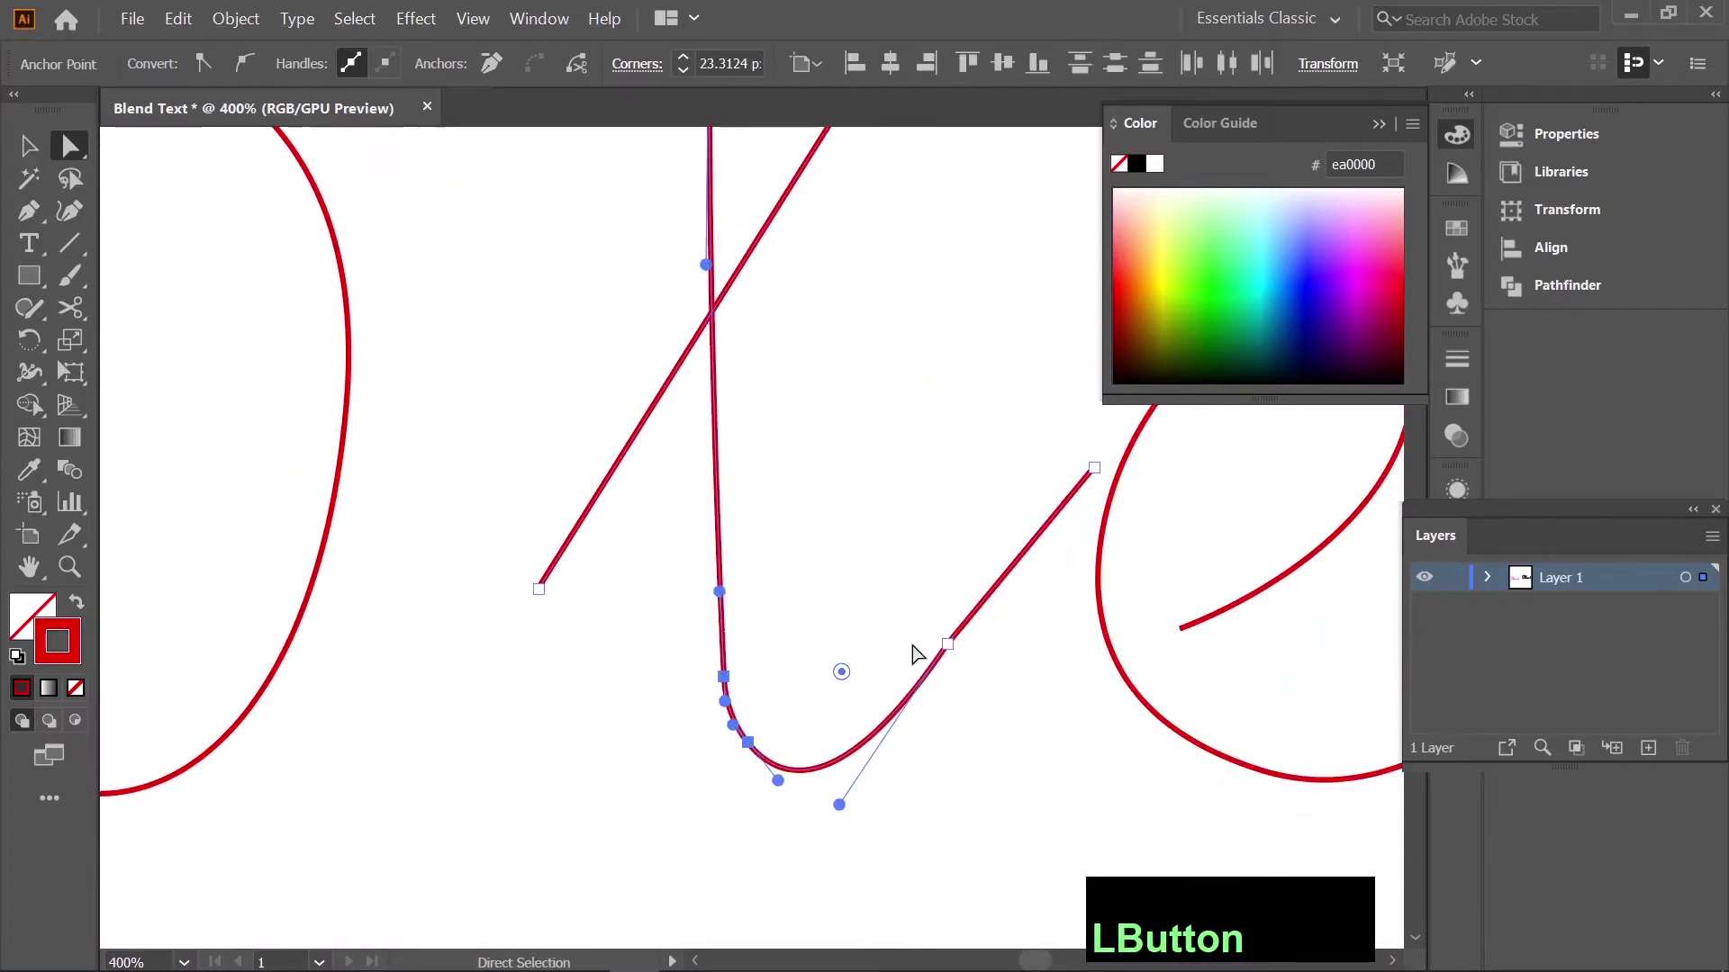
key(space)
click(387, 667)
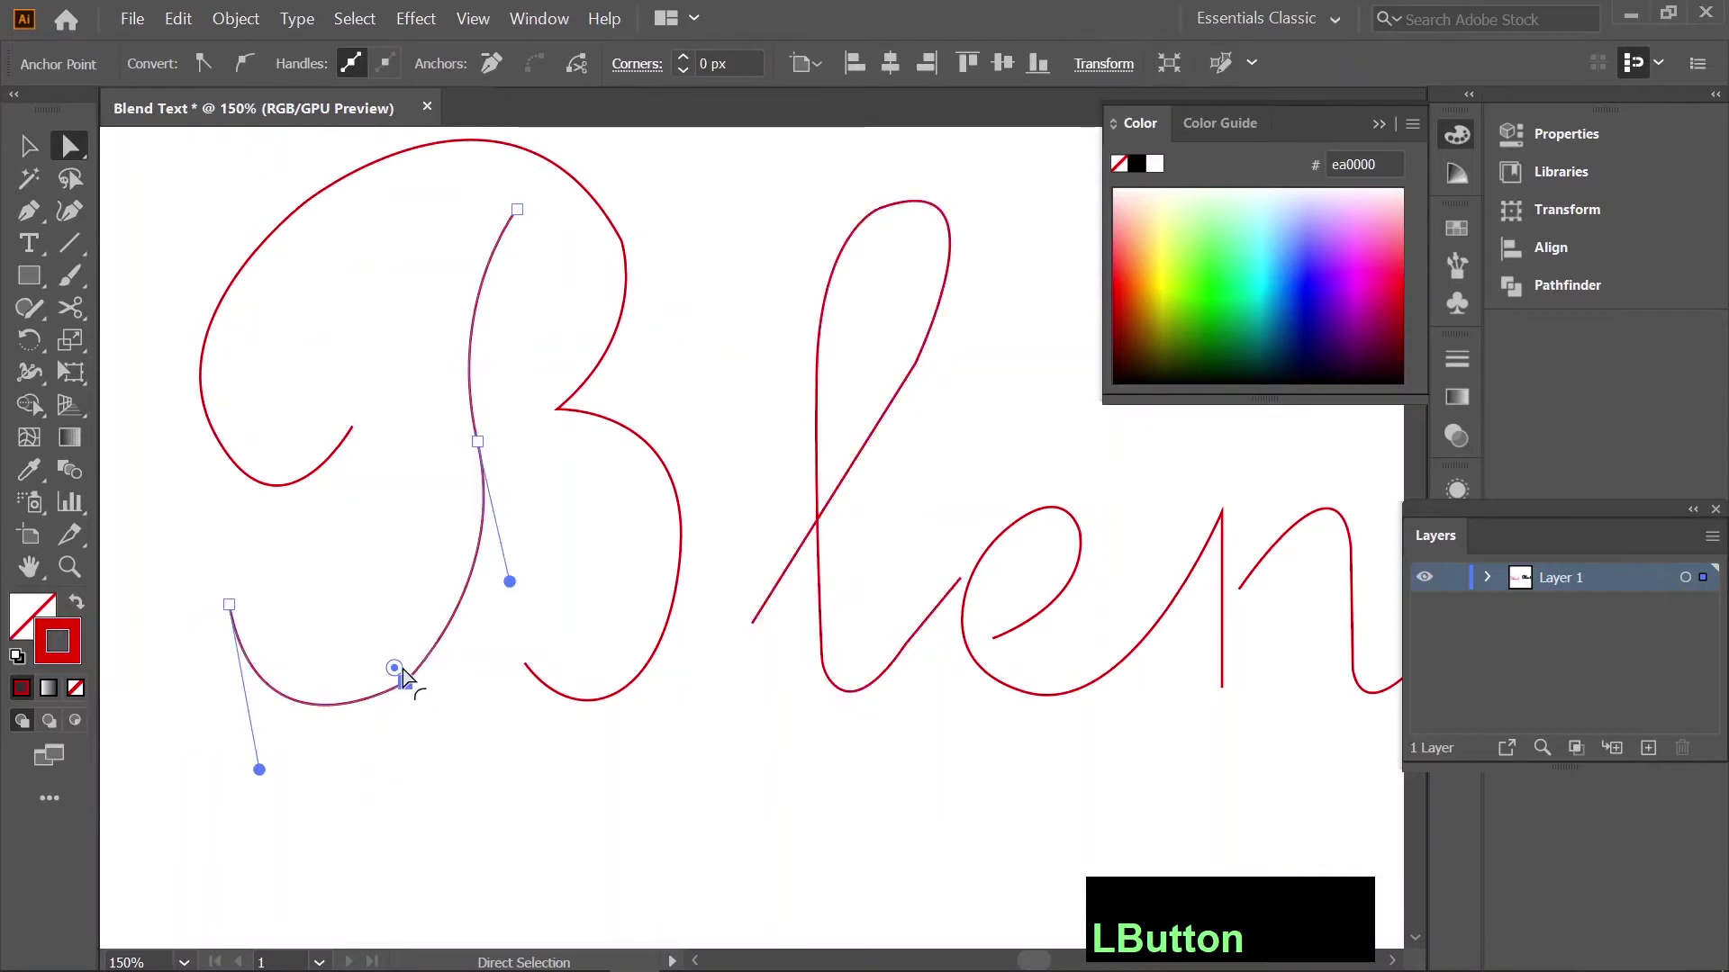
click(542, 321)
click(535, 353)
click(651, 527)
double_click(699, 540)
key(space)
Reshape the traced loop's curve so the letters flow smoothly, then zoom out.
click(415, 404)
scroll(up, 3)
click(930, 516)
key(space)
click(868, 666)
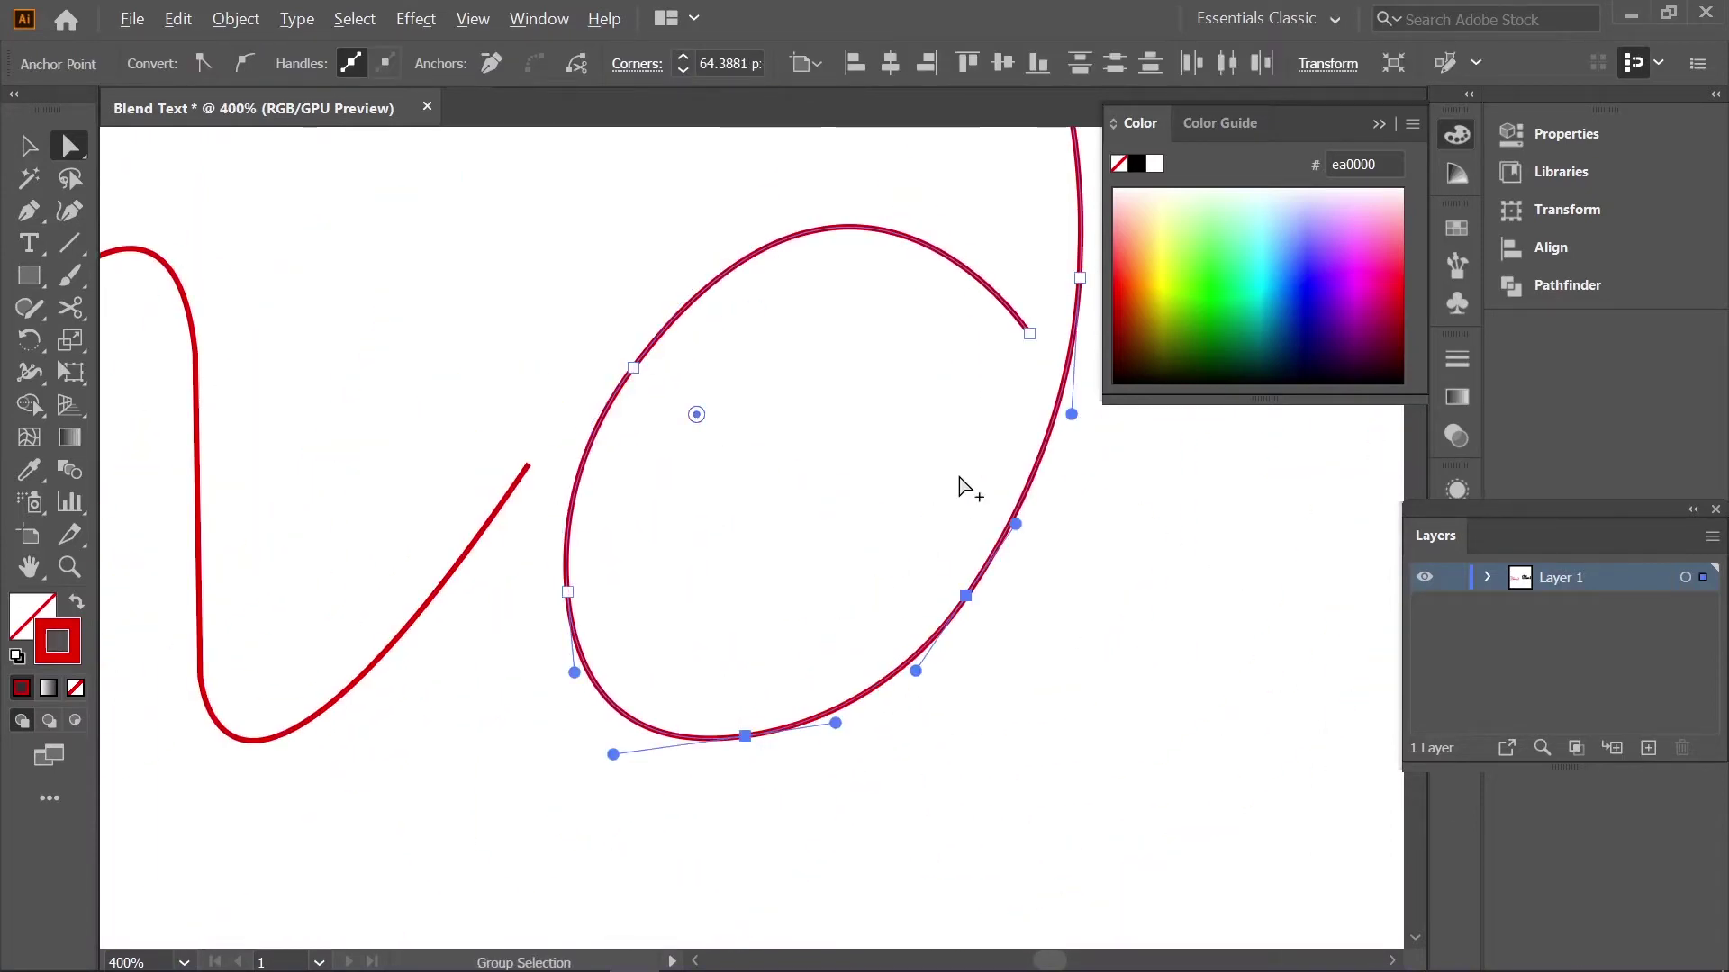
click(849, 637)
scroll(down, 3)
click(937, 490)
right_click(22, 273)
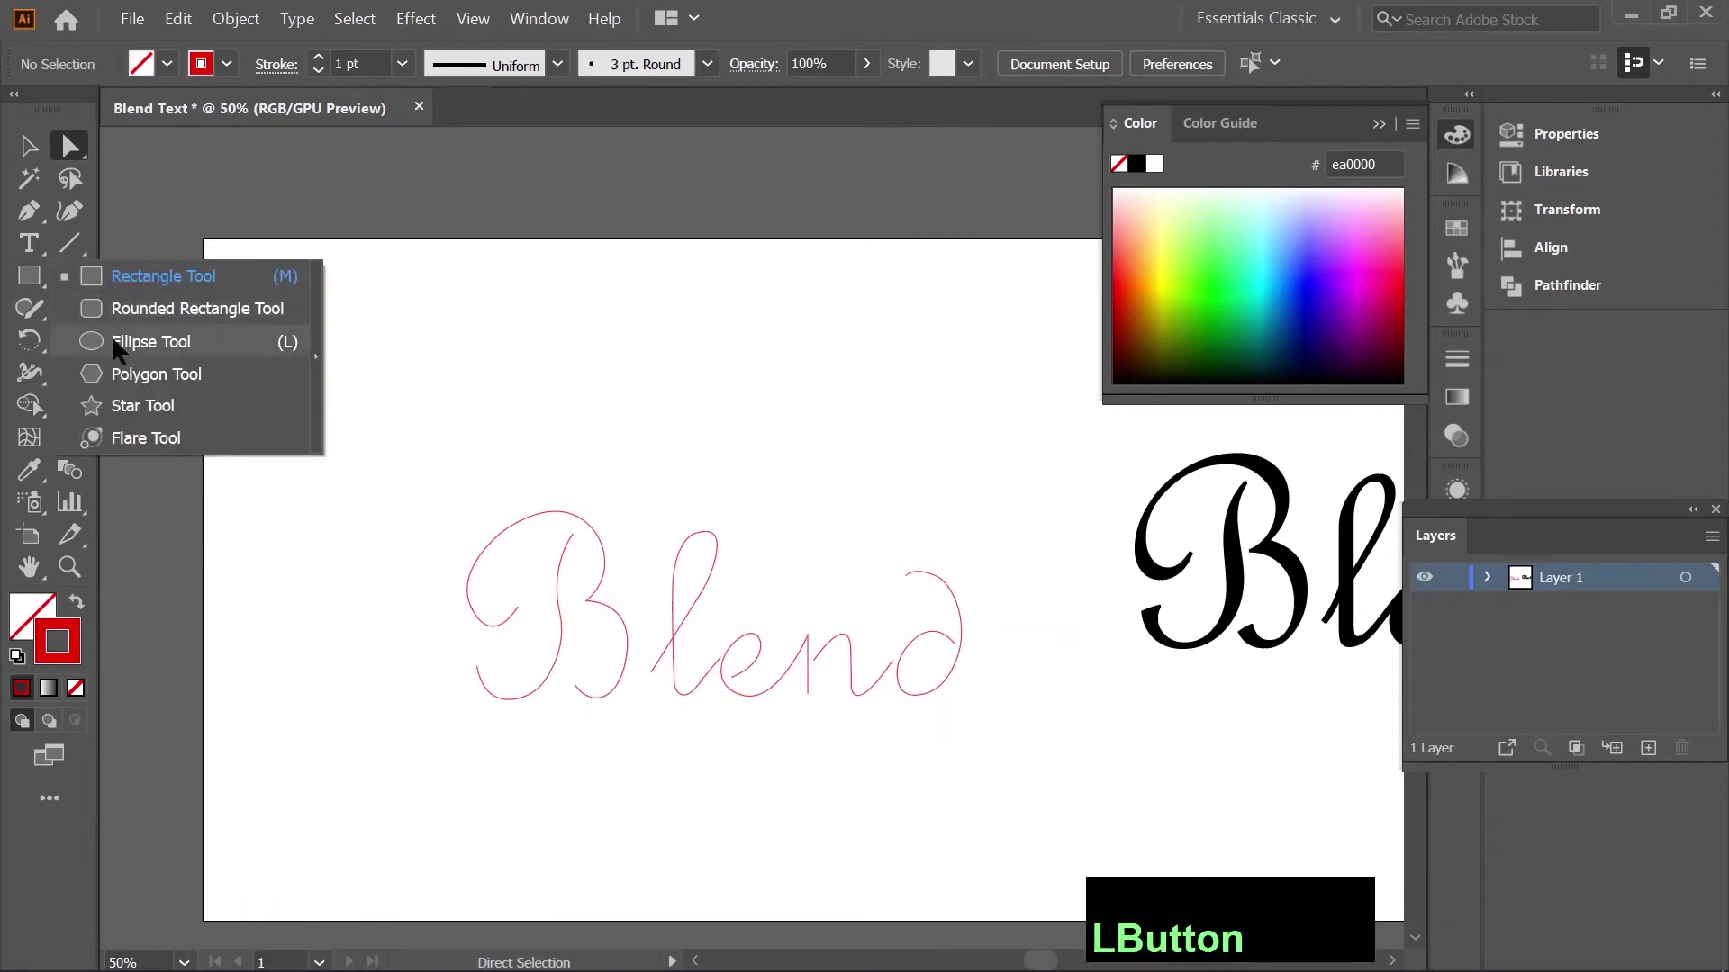
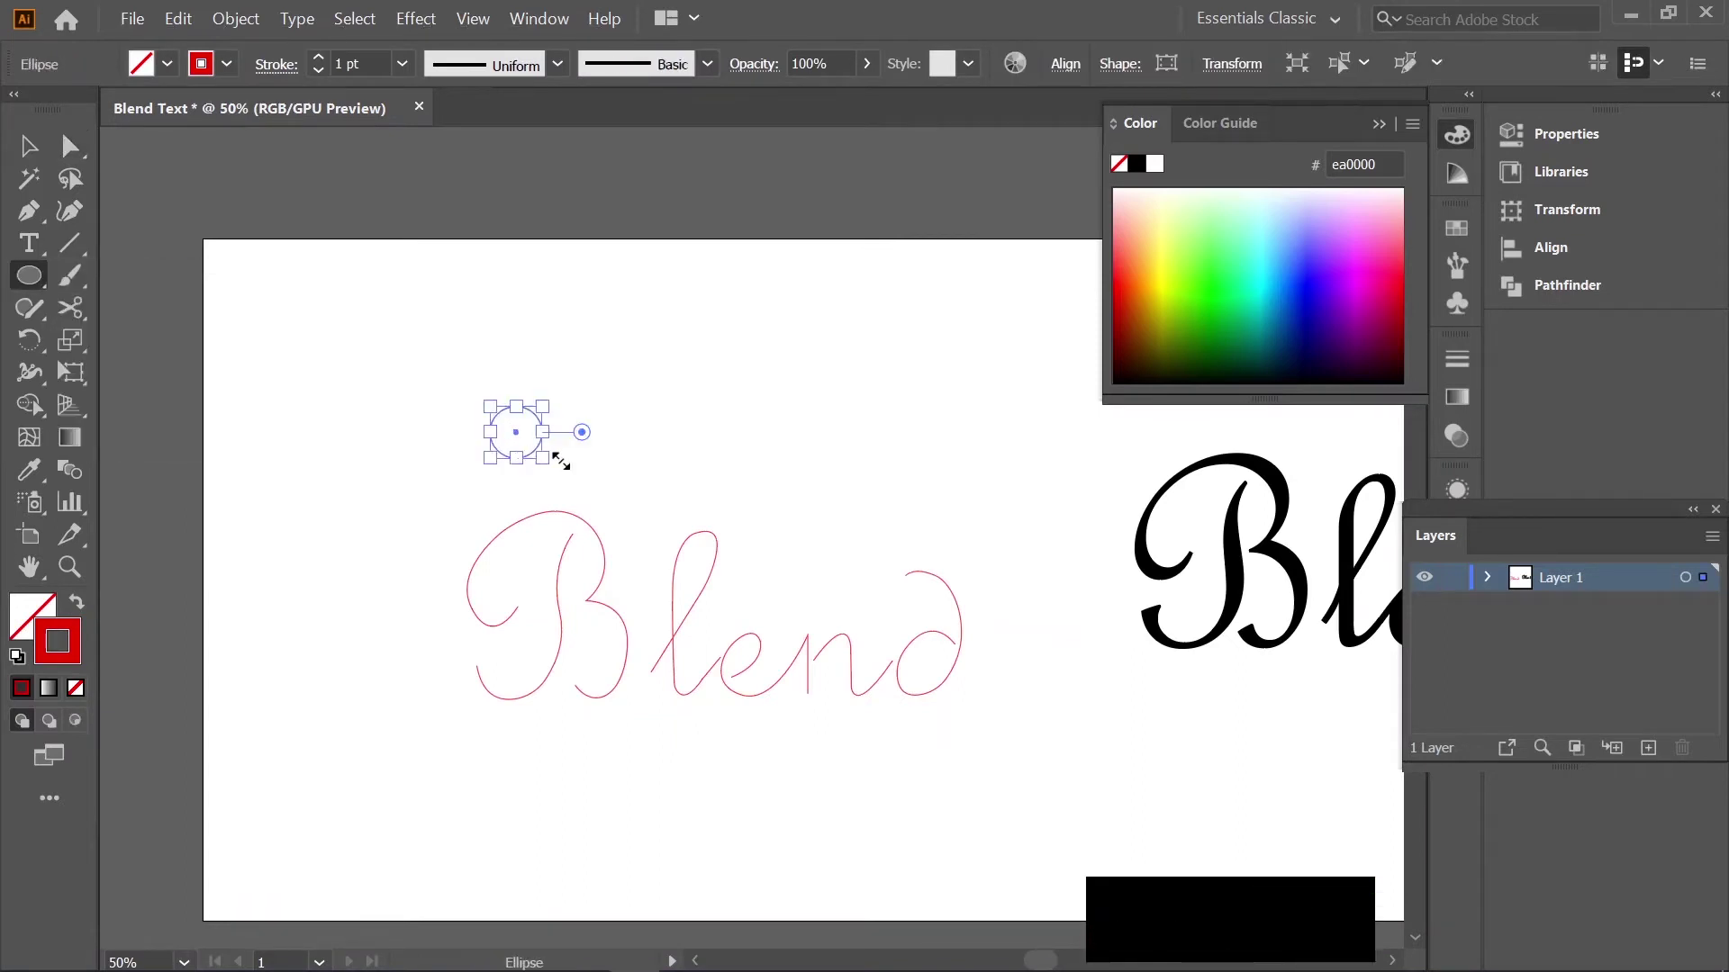
Fill the new circle with a linear gradient from the Gradient panel and make its fill active.
click(1466, 407)
click(1248, 557)
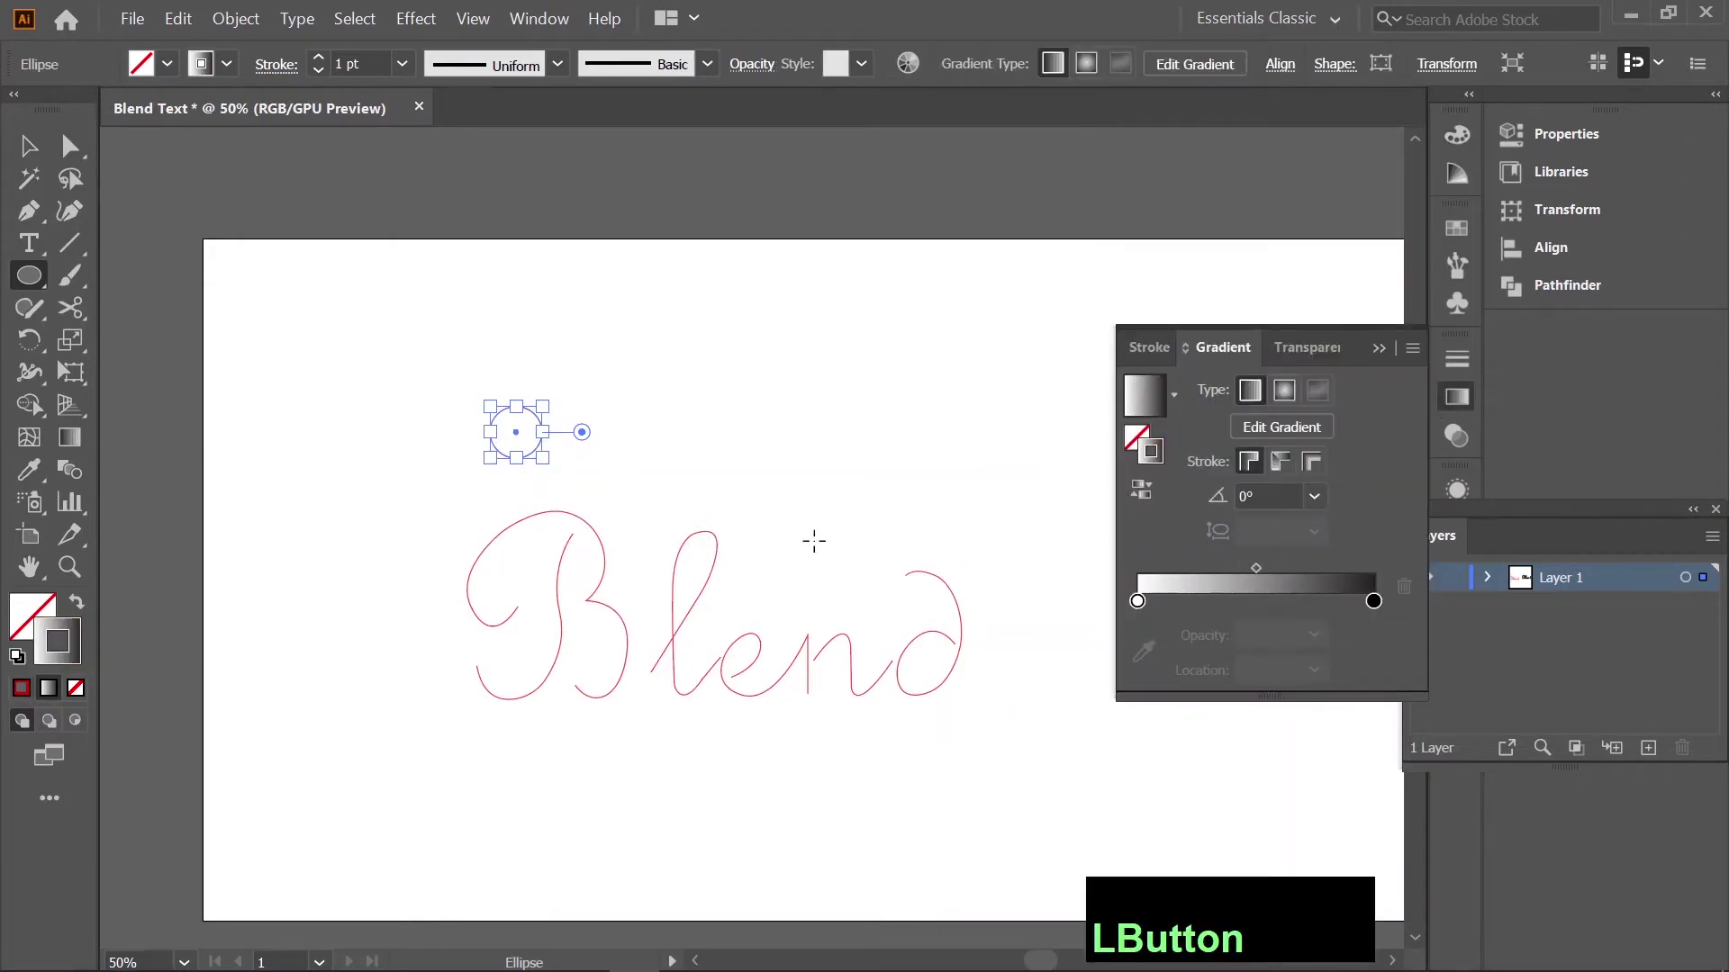
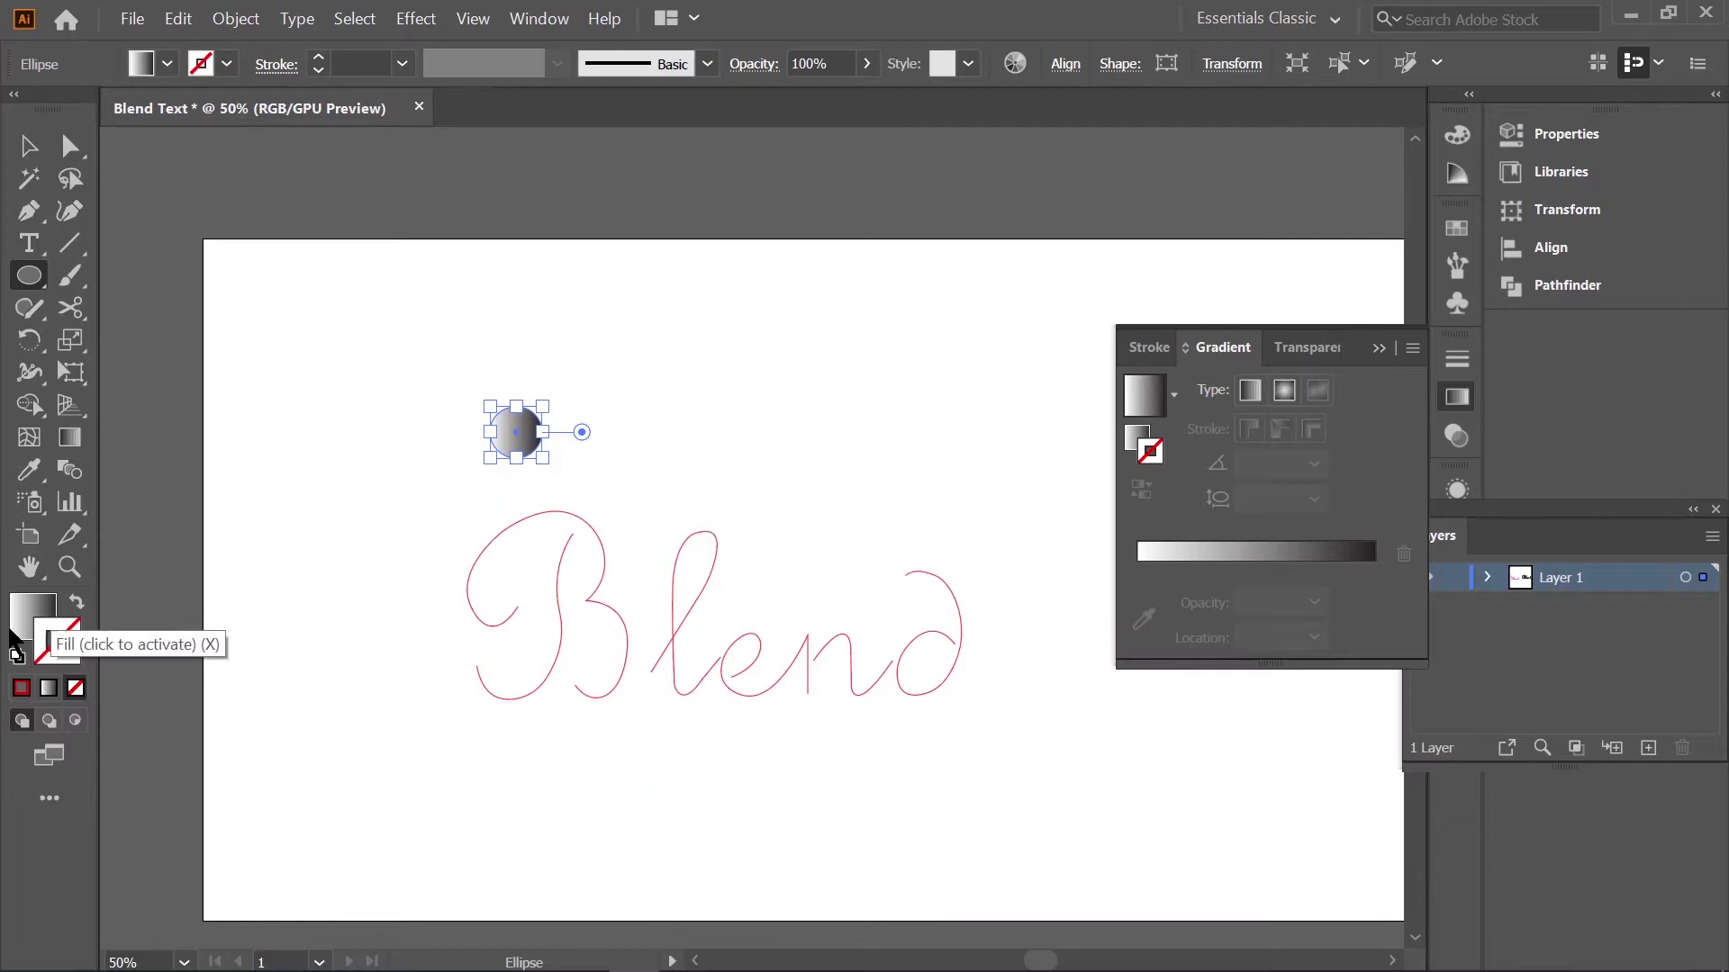
click(699, 437)
key(Tab)
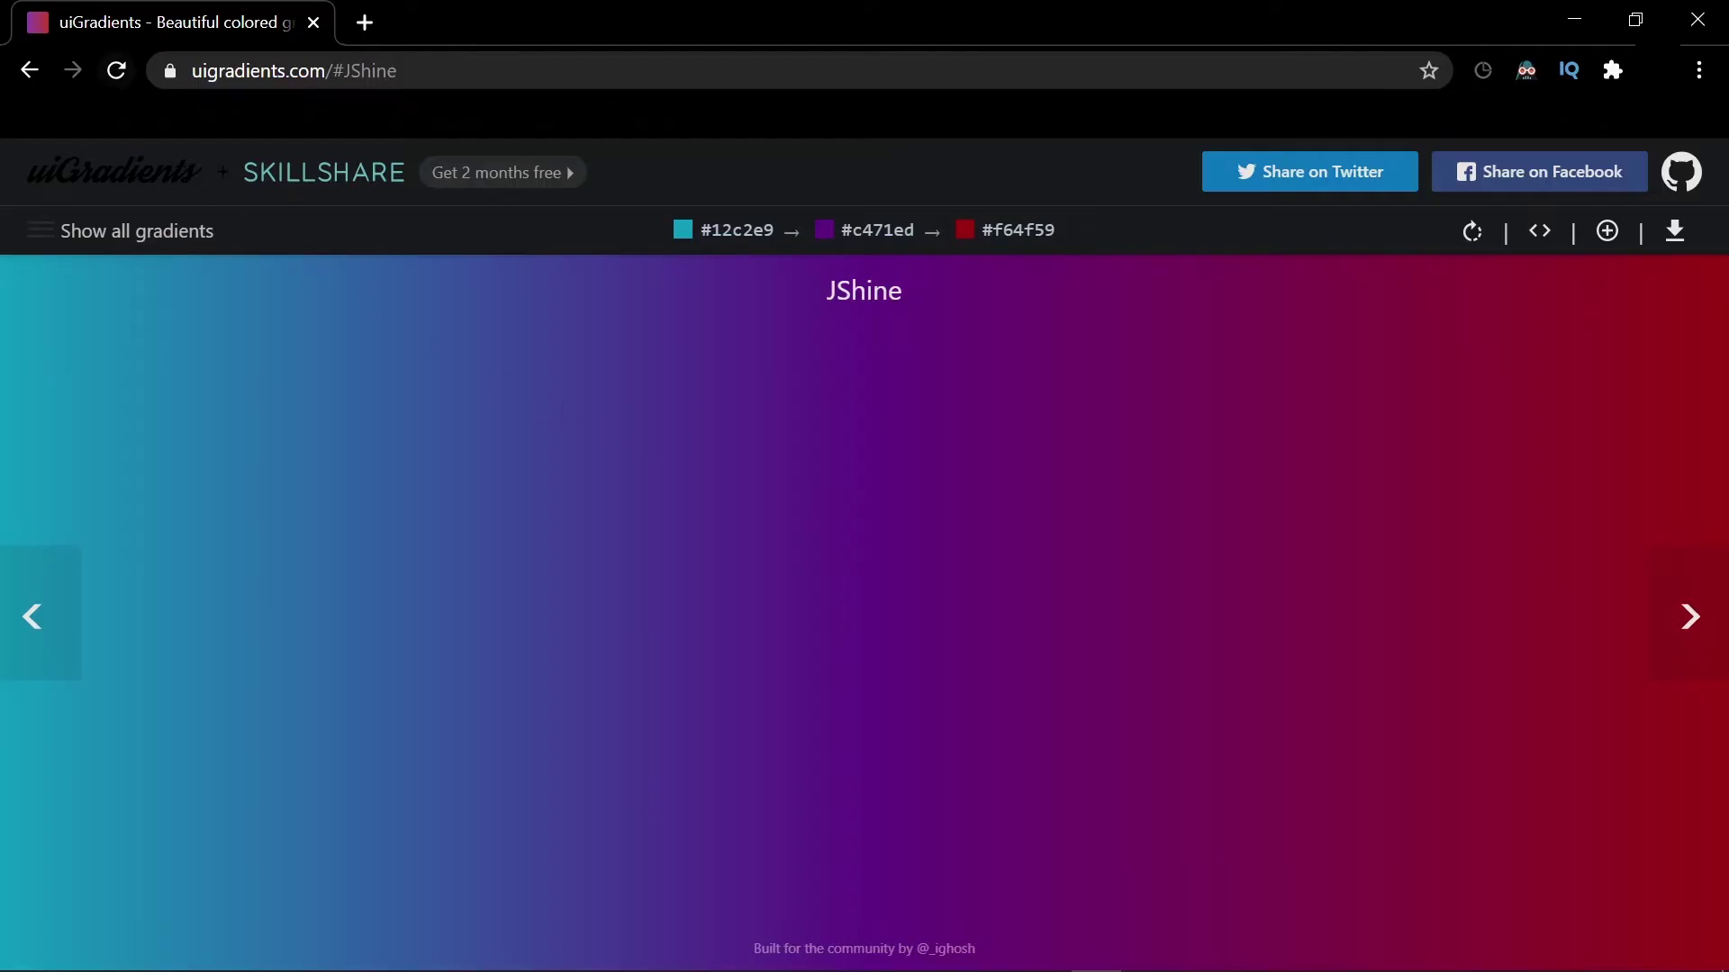
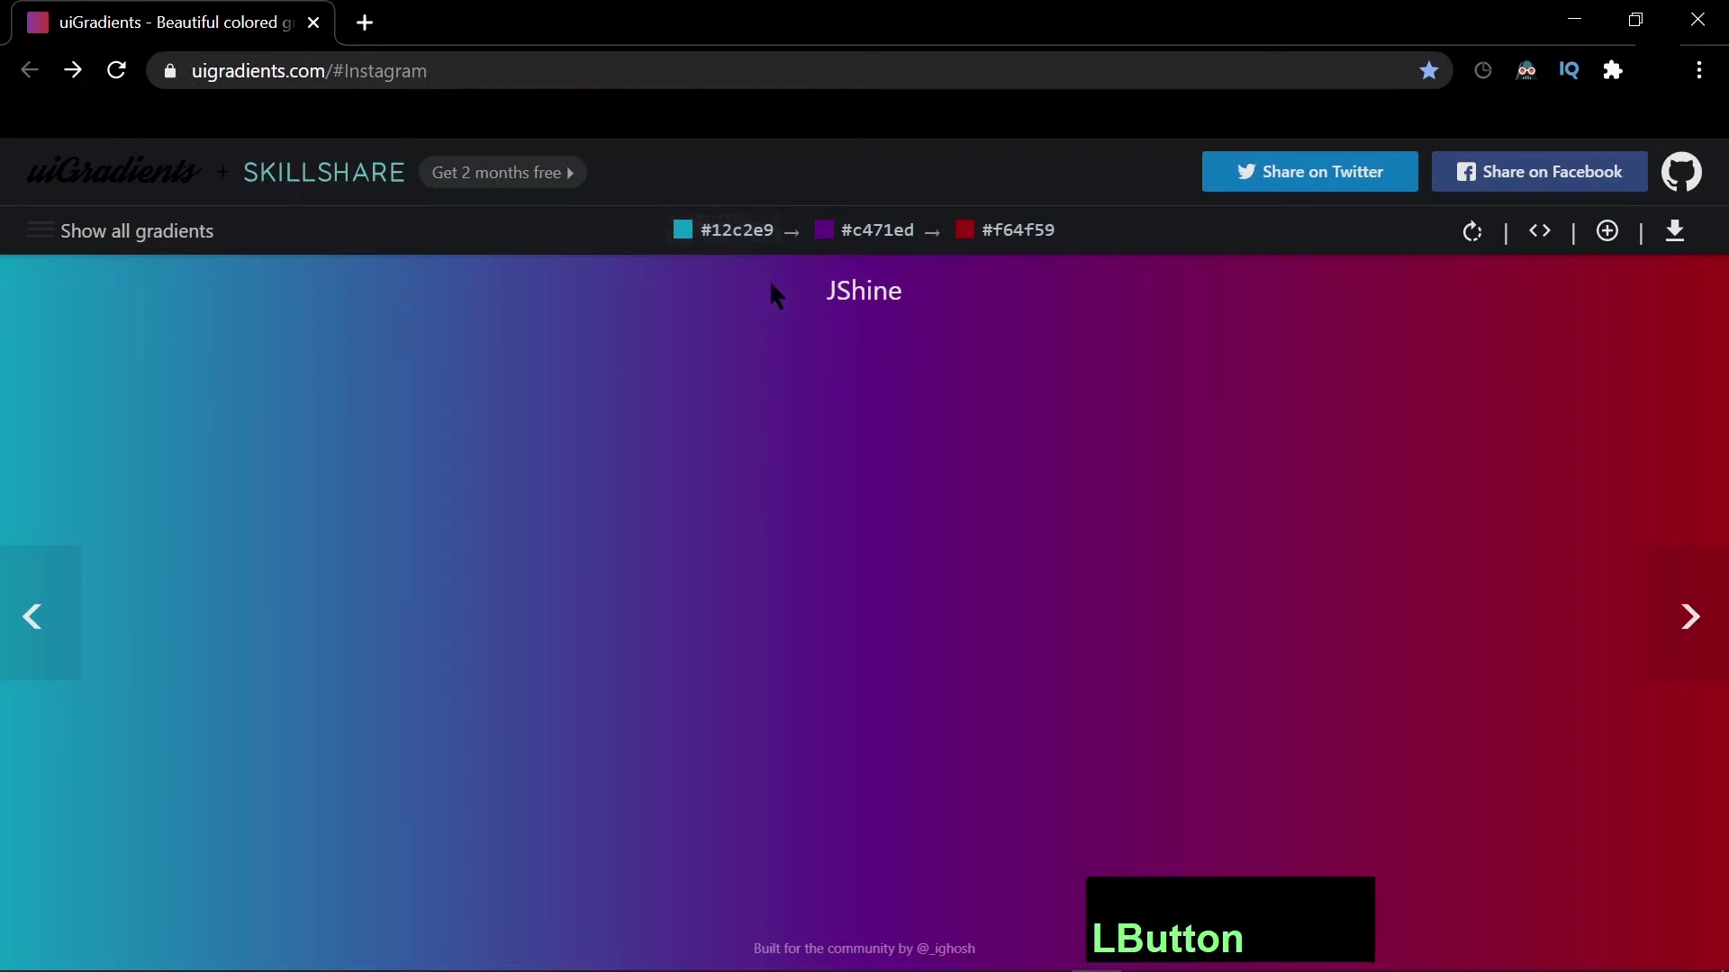
Look up the JShine gradient hex colours on uiGradients and return to the drawing.
text(lai)
key(Tab)
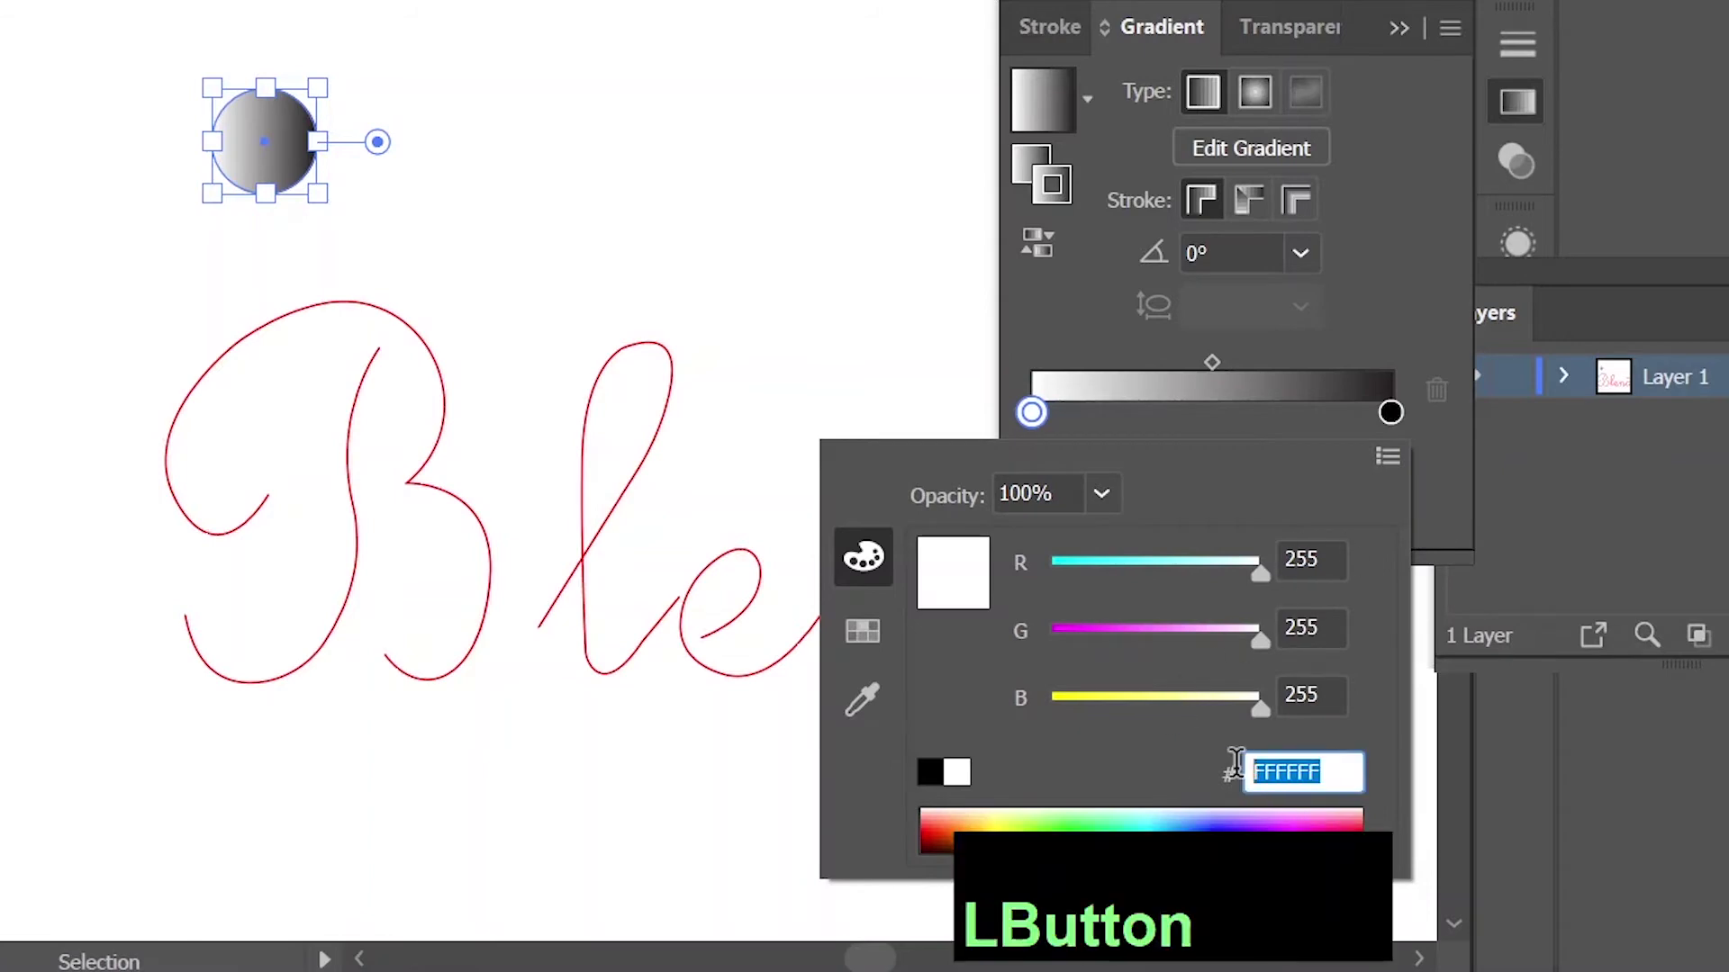
Confirm the first stop as #12c2e9 and switch the end stop to RGB for its hex colour.
key(Return)
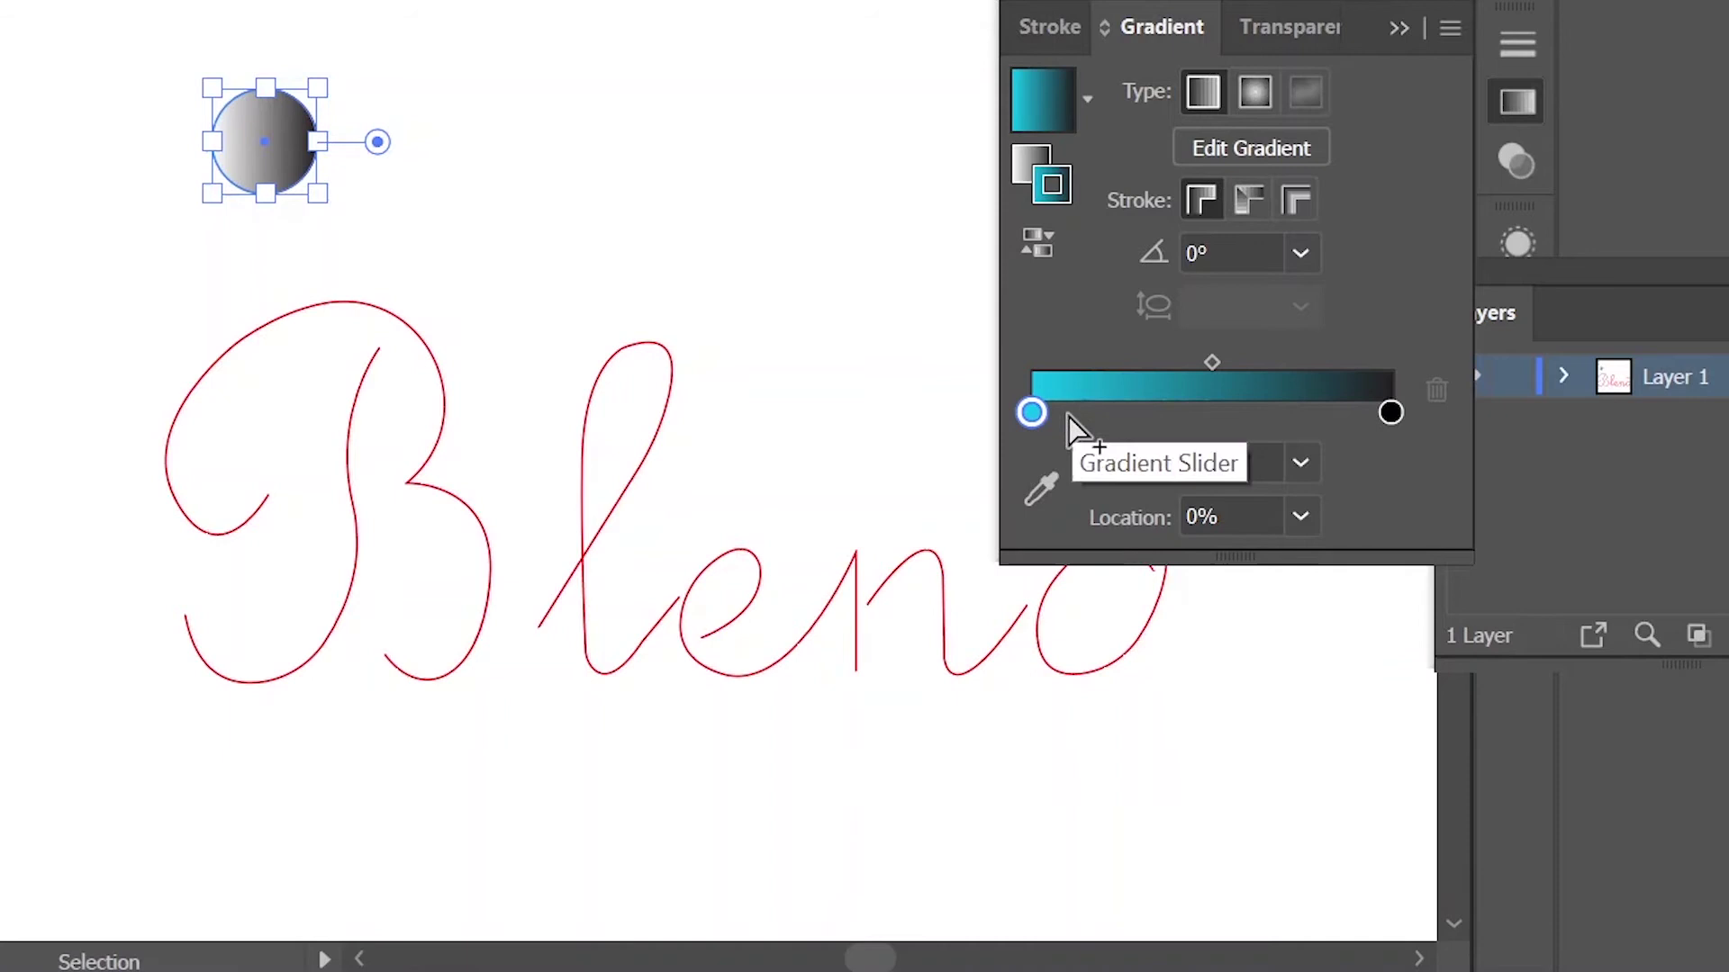
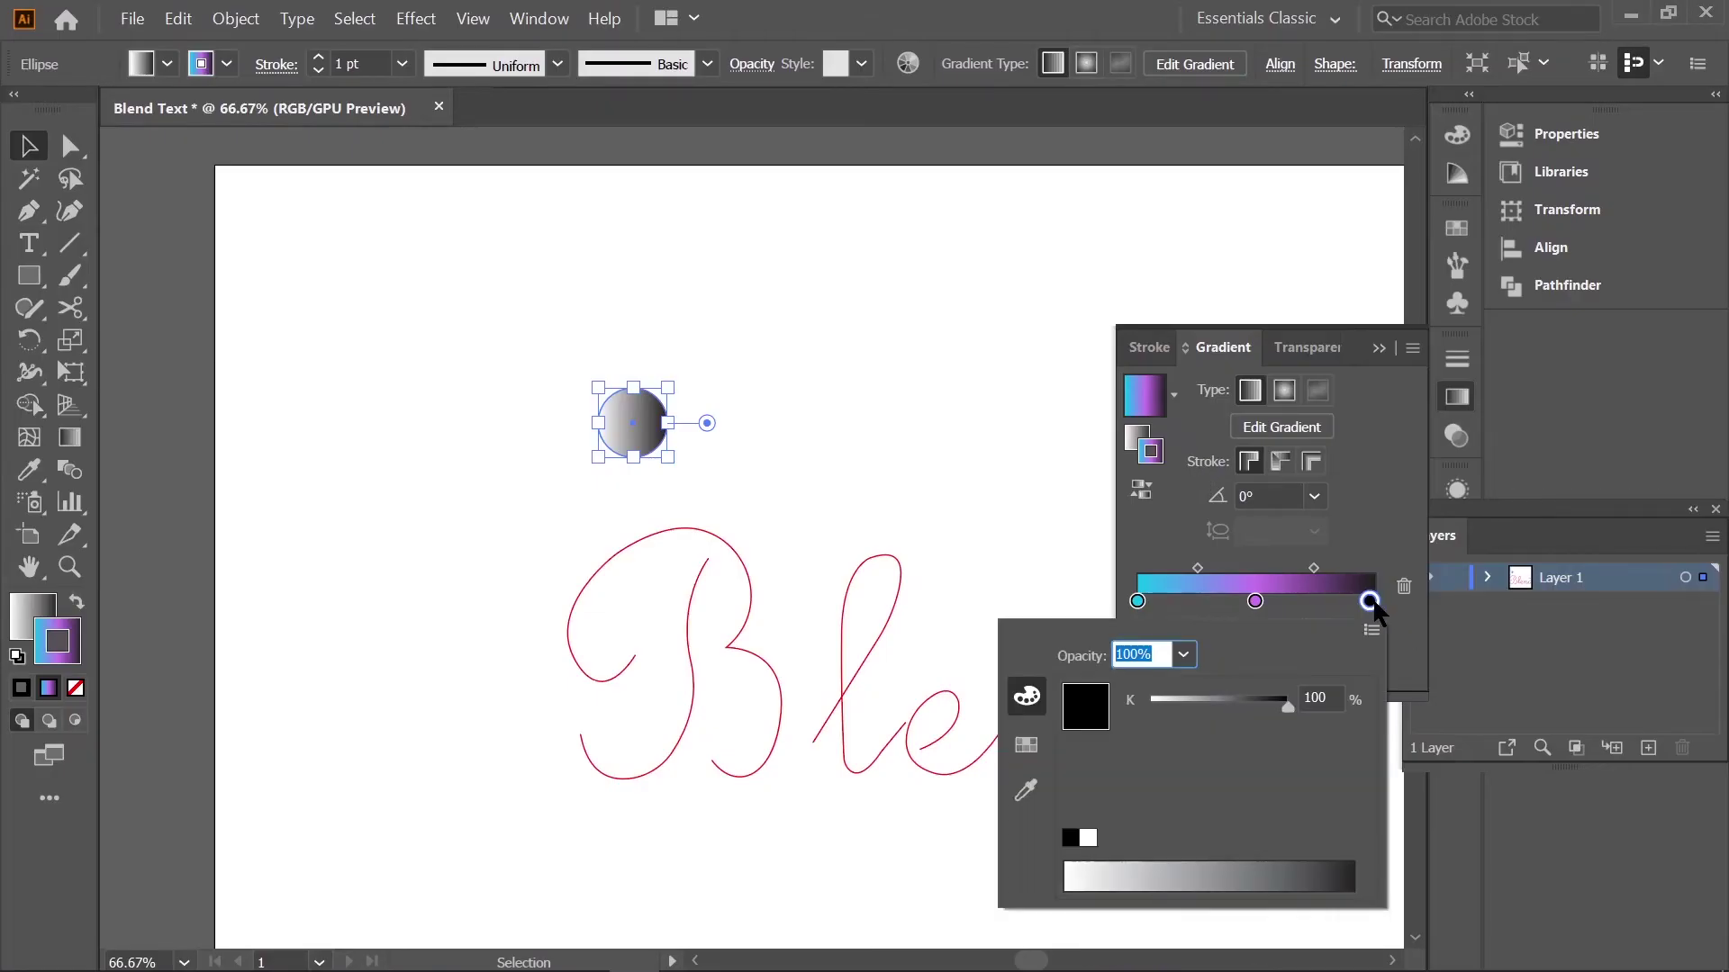
click(1397, 610)
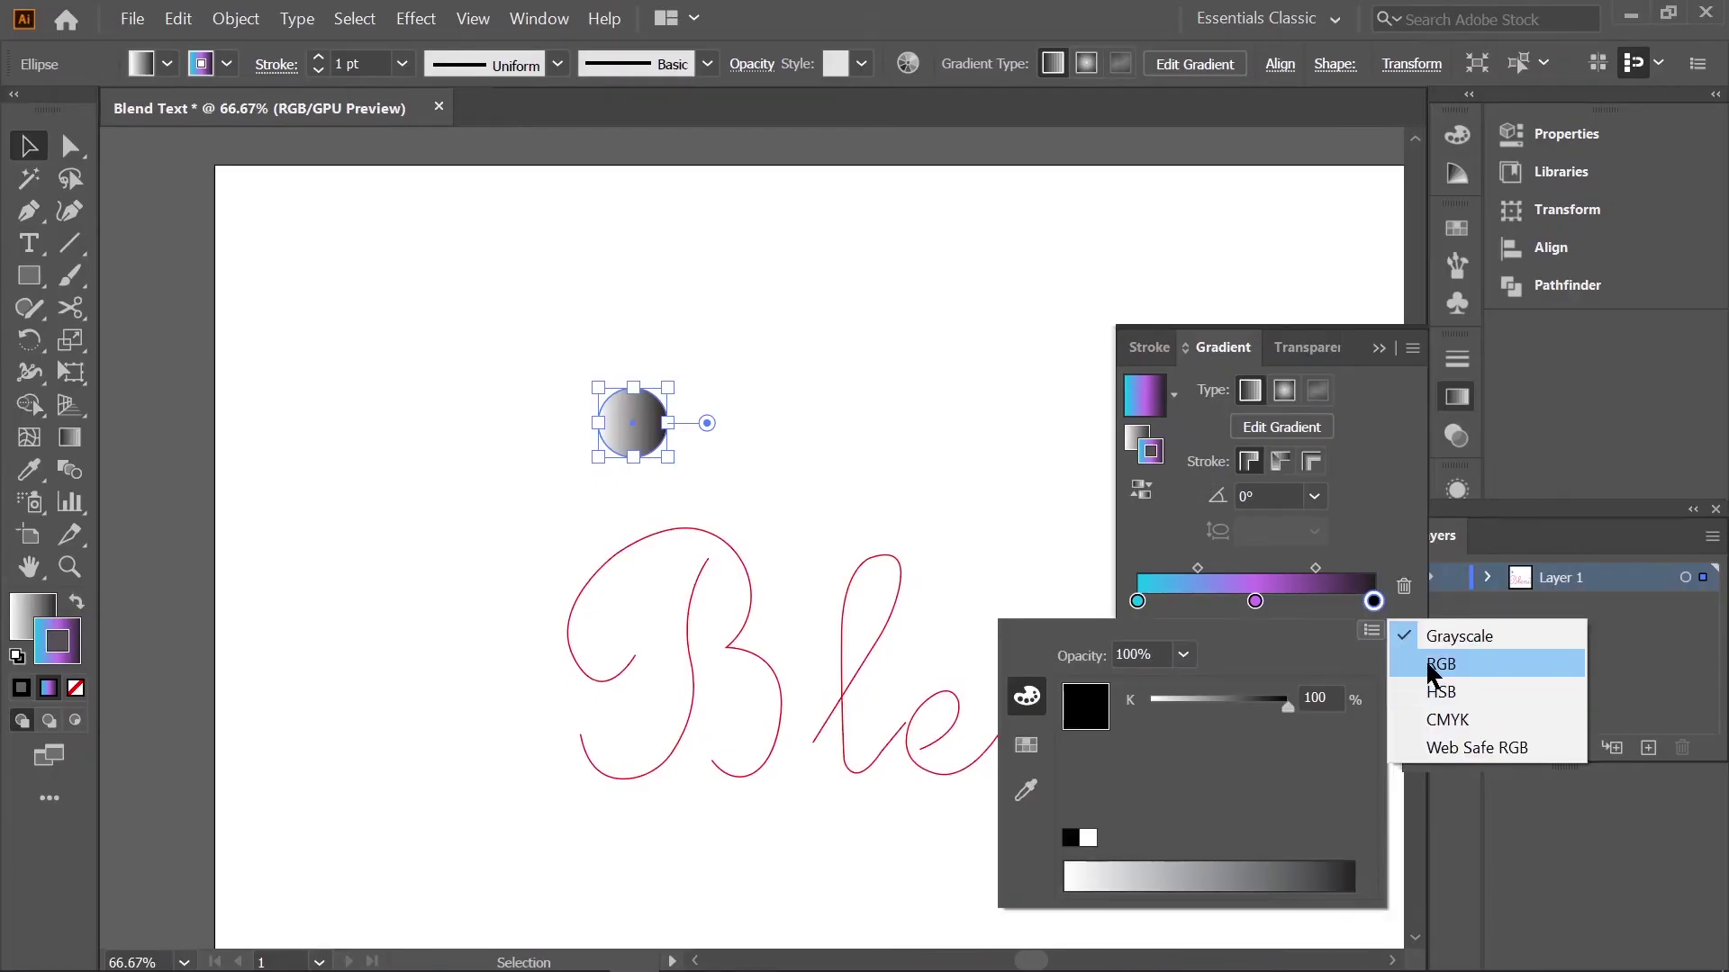
click(1433, 671)
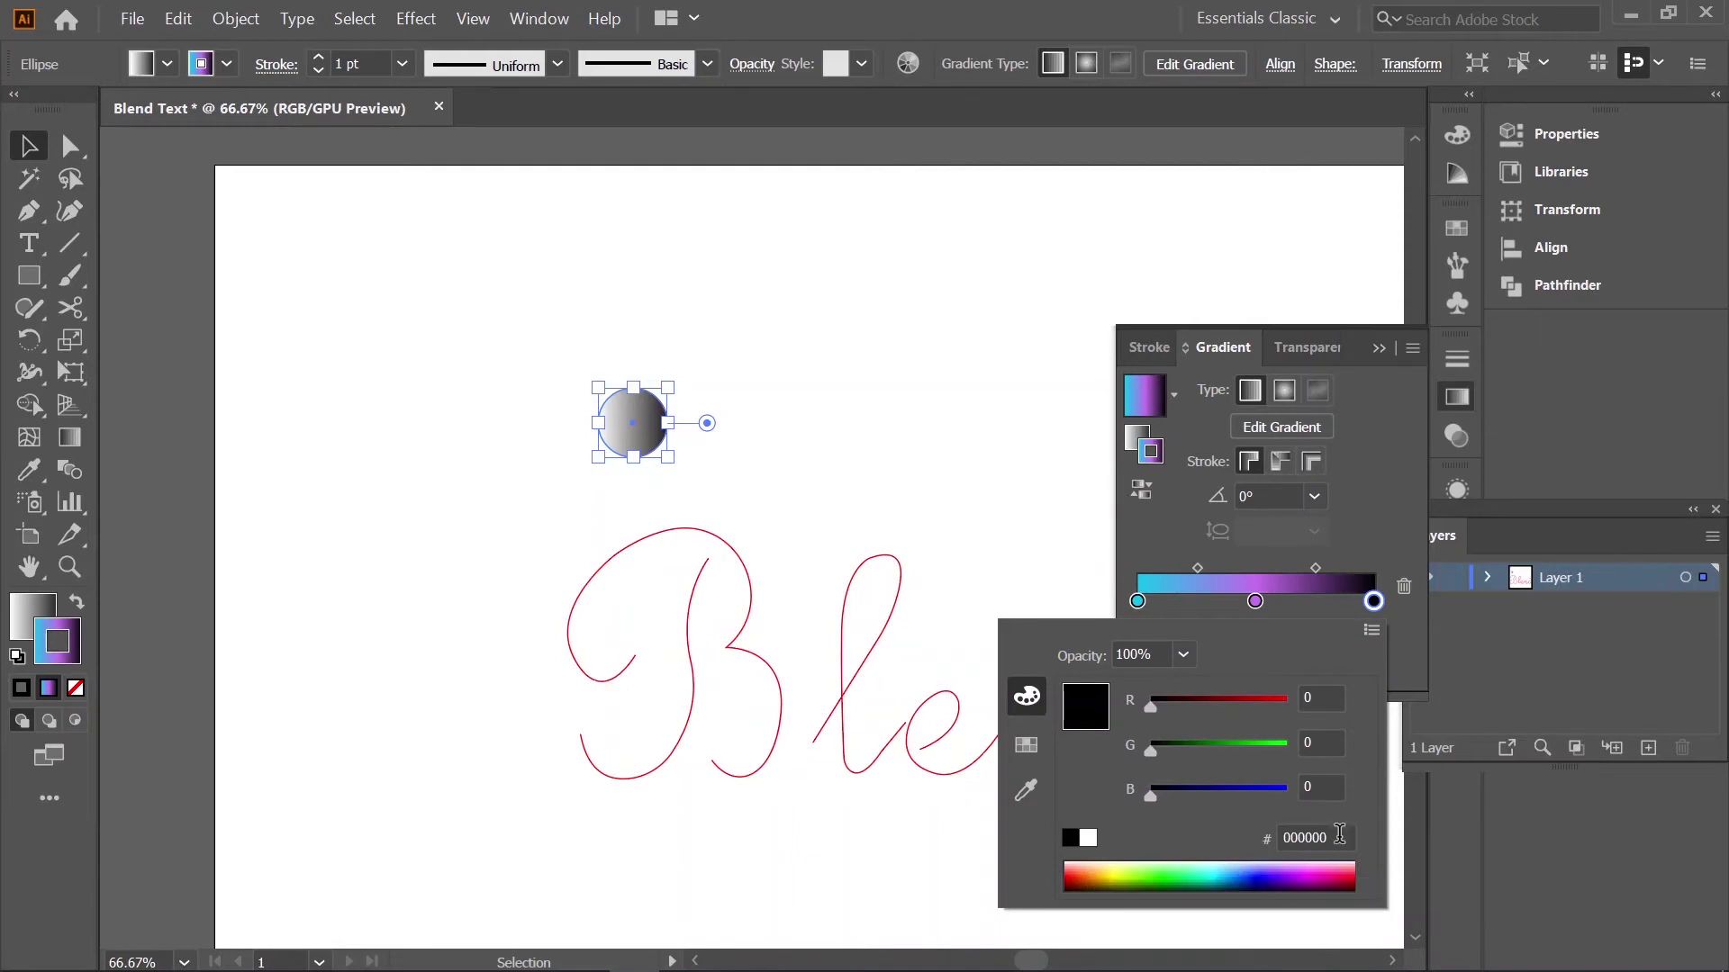
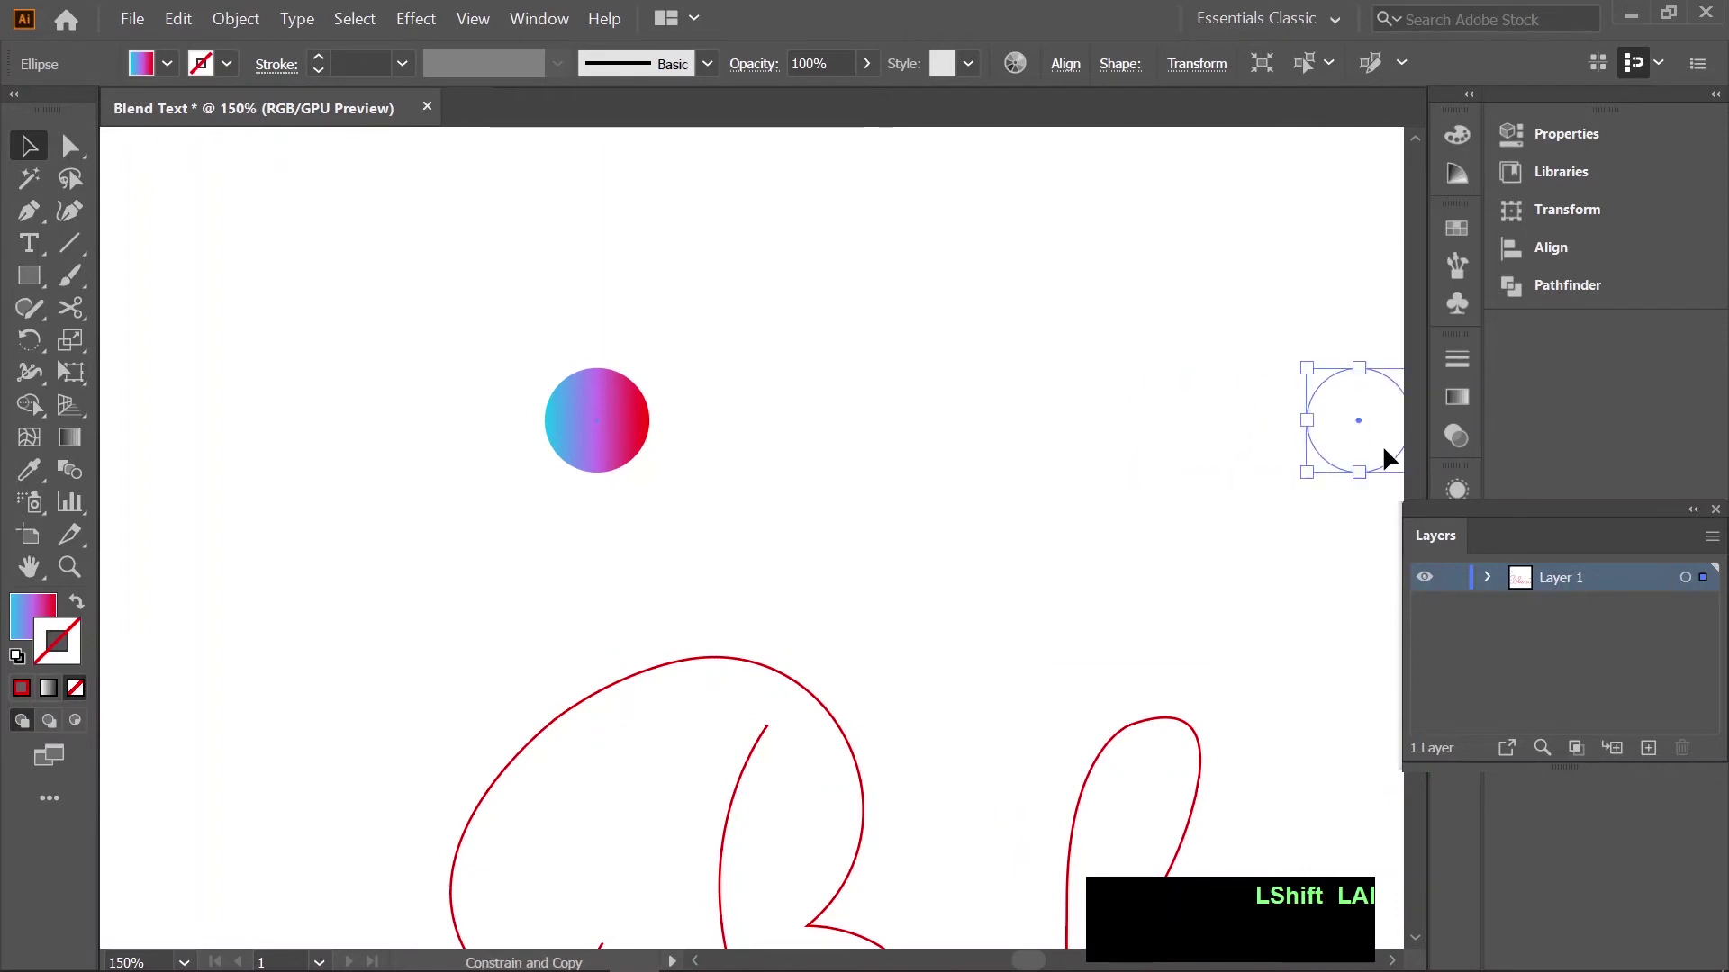
Zoom out to the whole word and select both gradient circles for blending.
scroll(down, 3)
key(space)
key(space)
click(1035, 516)
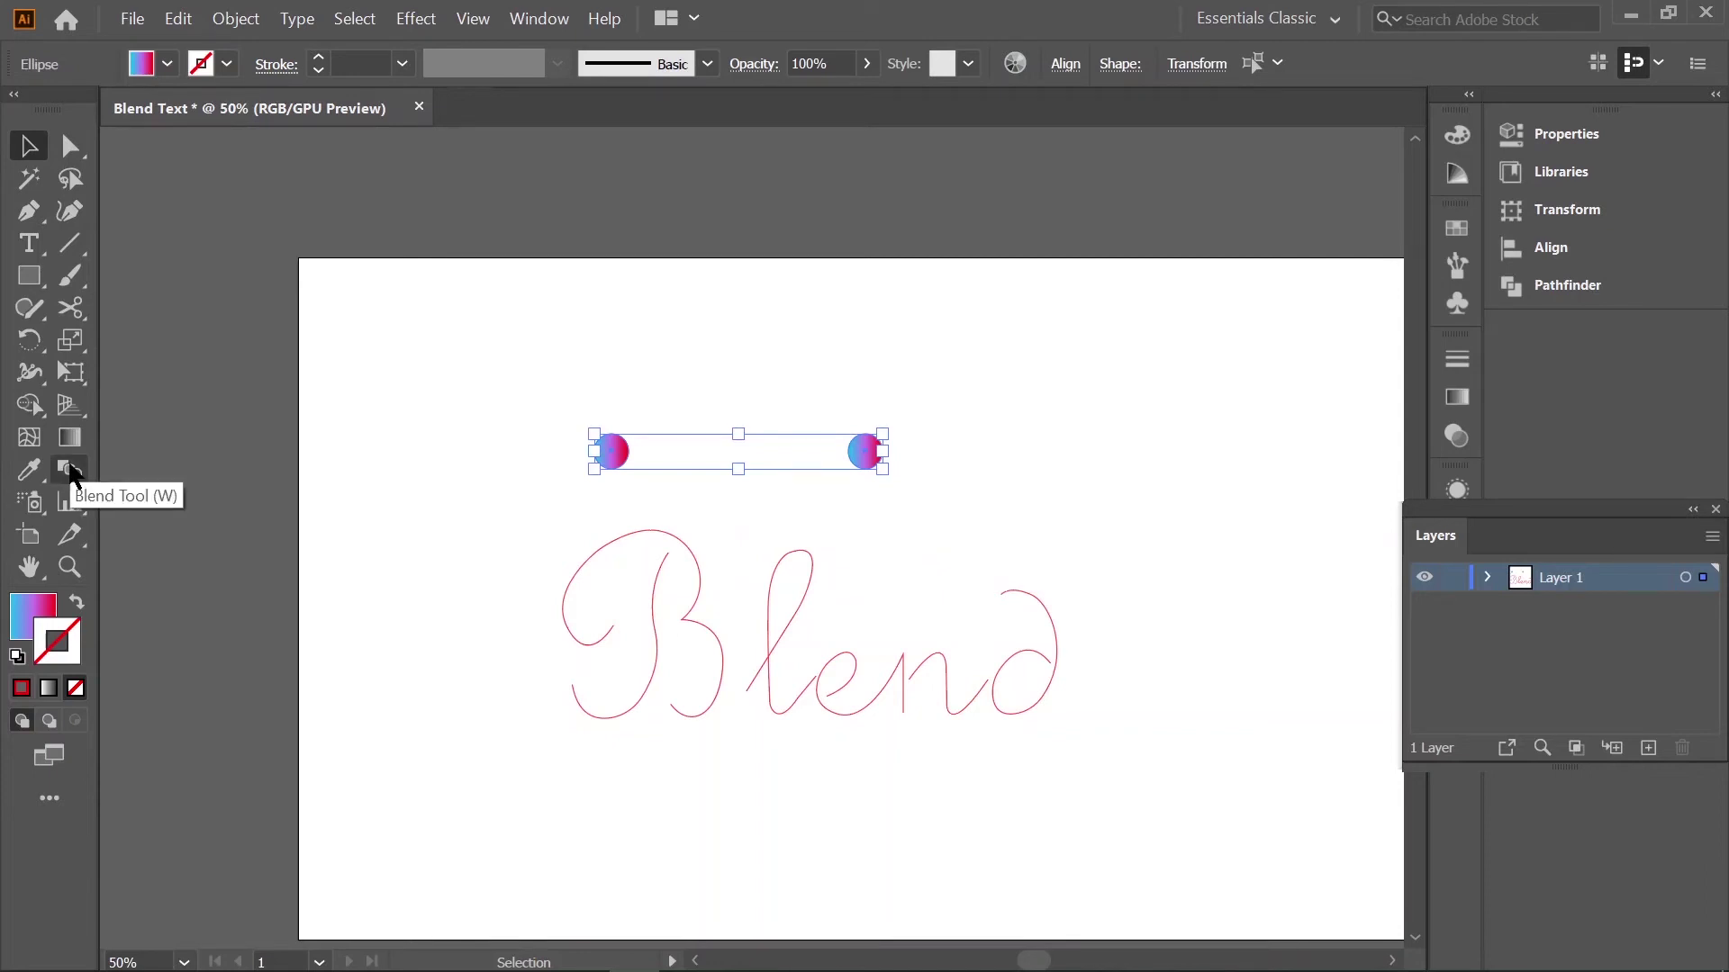
Blend the two circles into a smooth cyan-to-pink bar and duplicate it into six stacked bars.
click(74, 472)
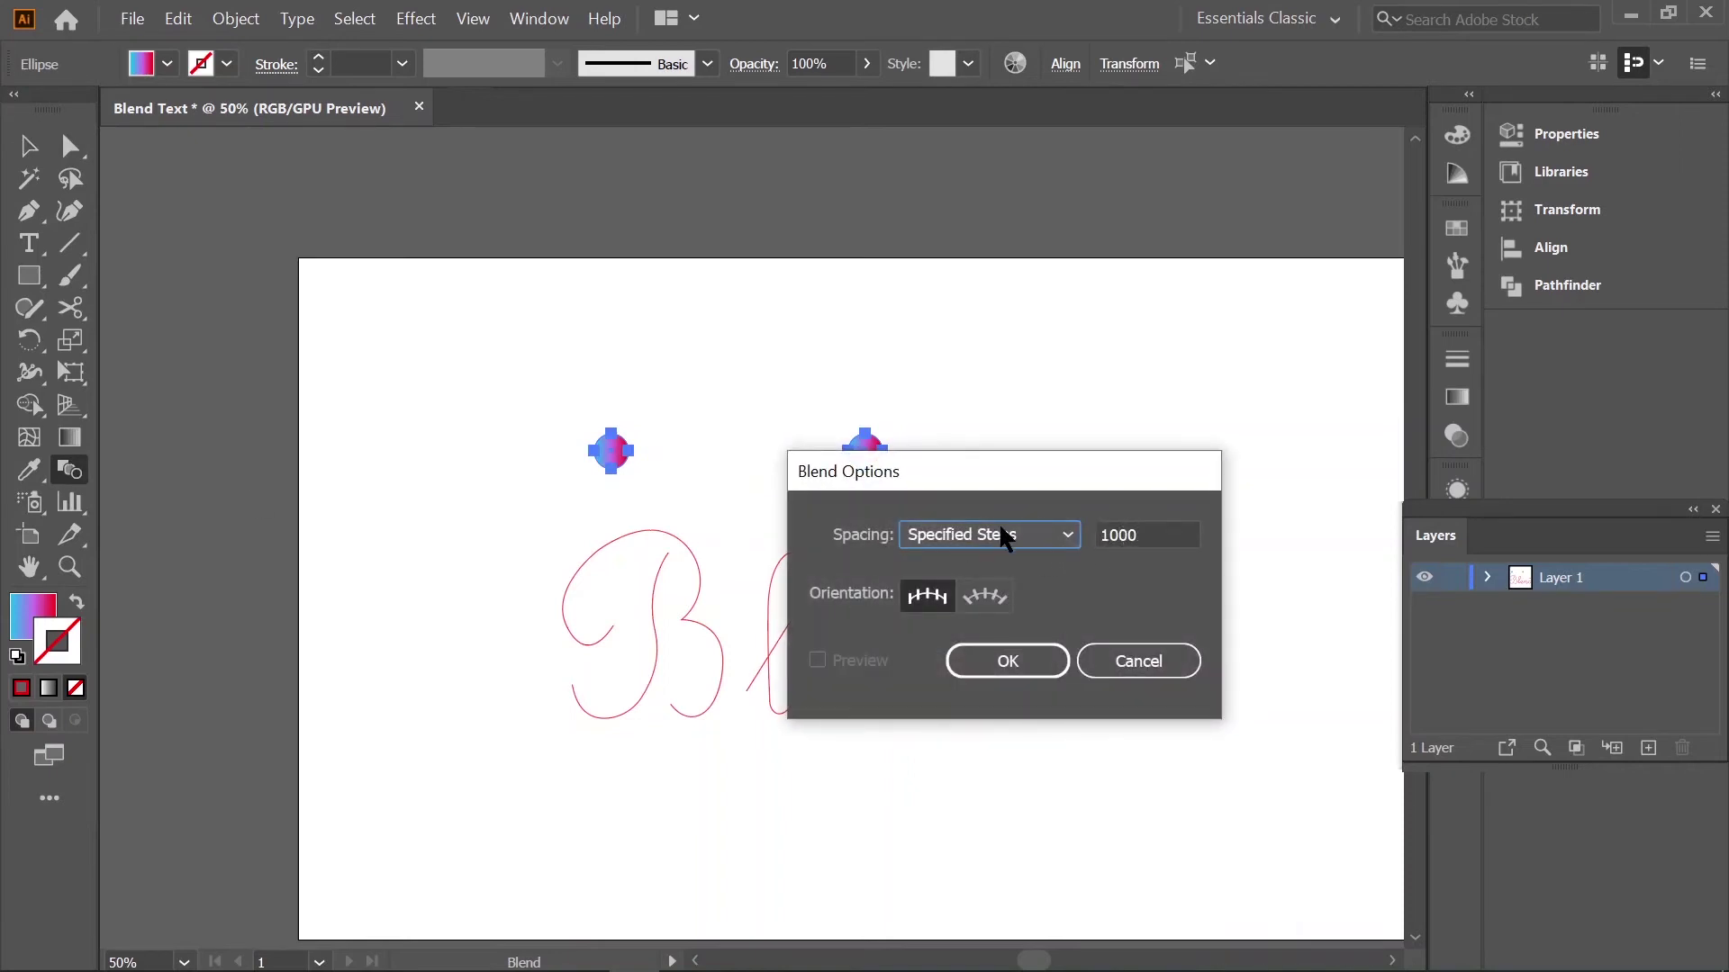
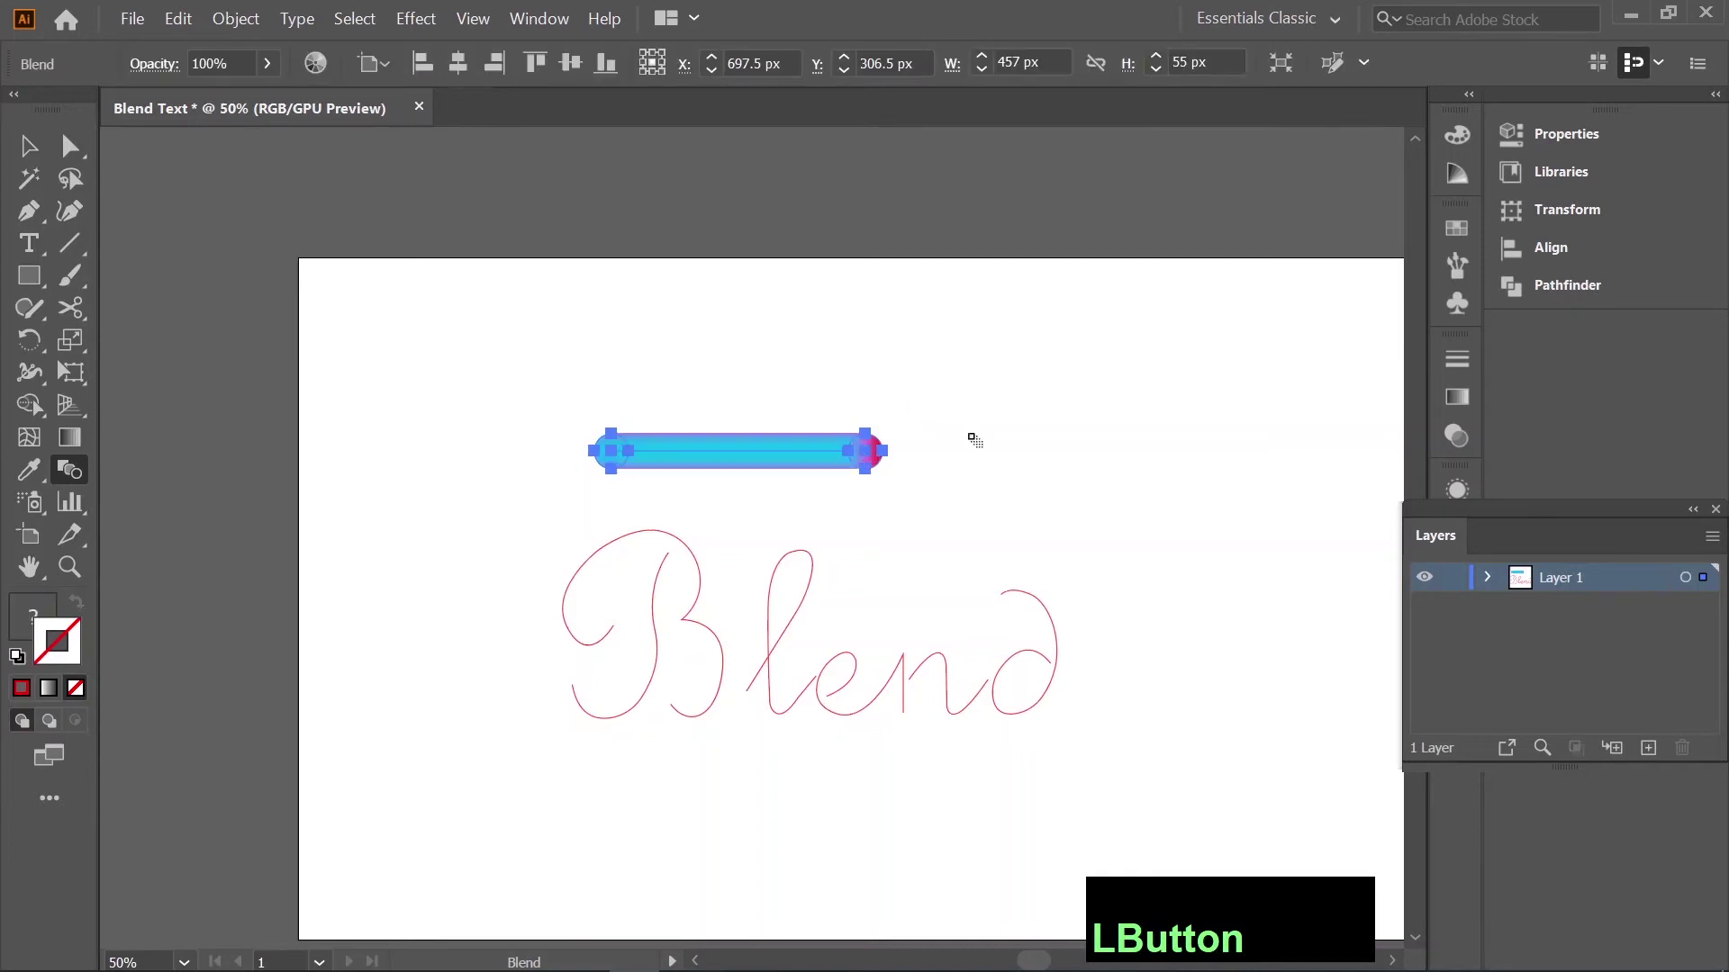
scroll(up, 3)
click(30, 147)
click(785, 462)
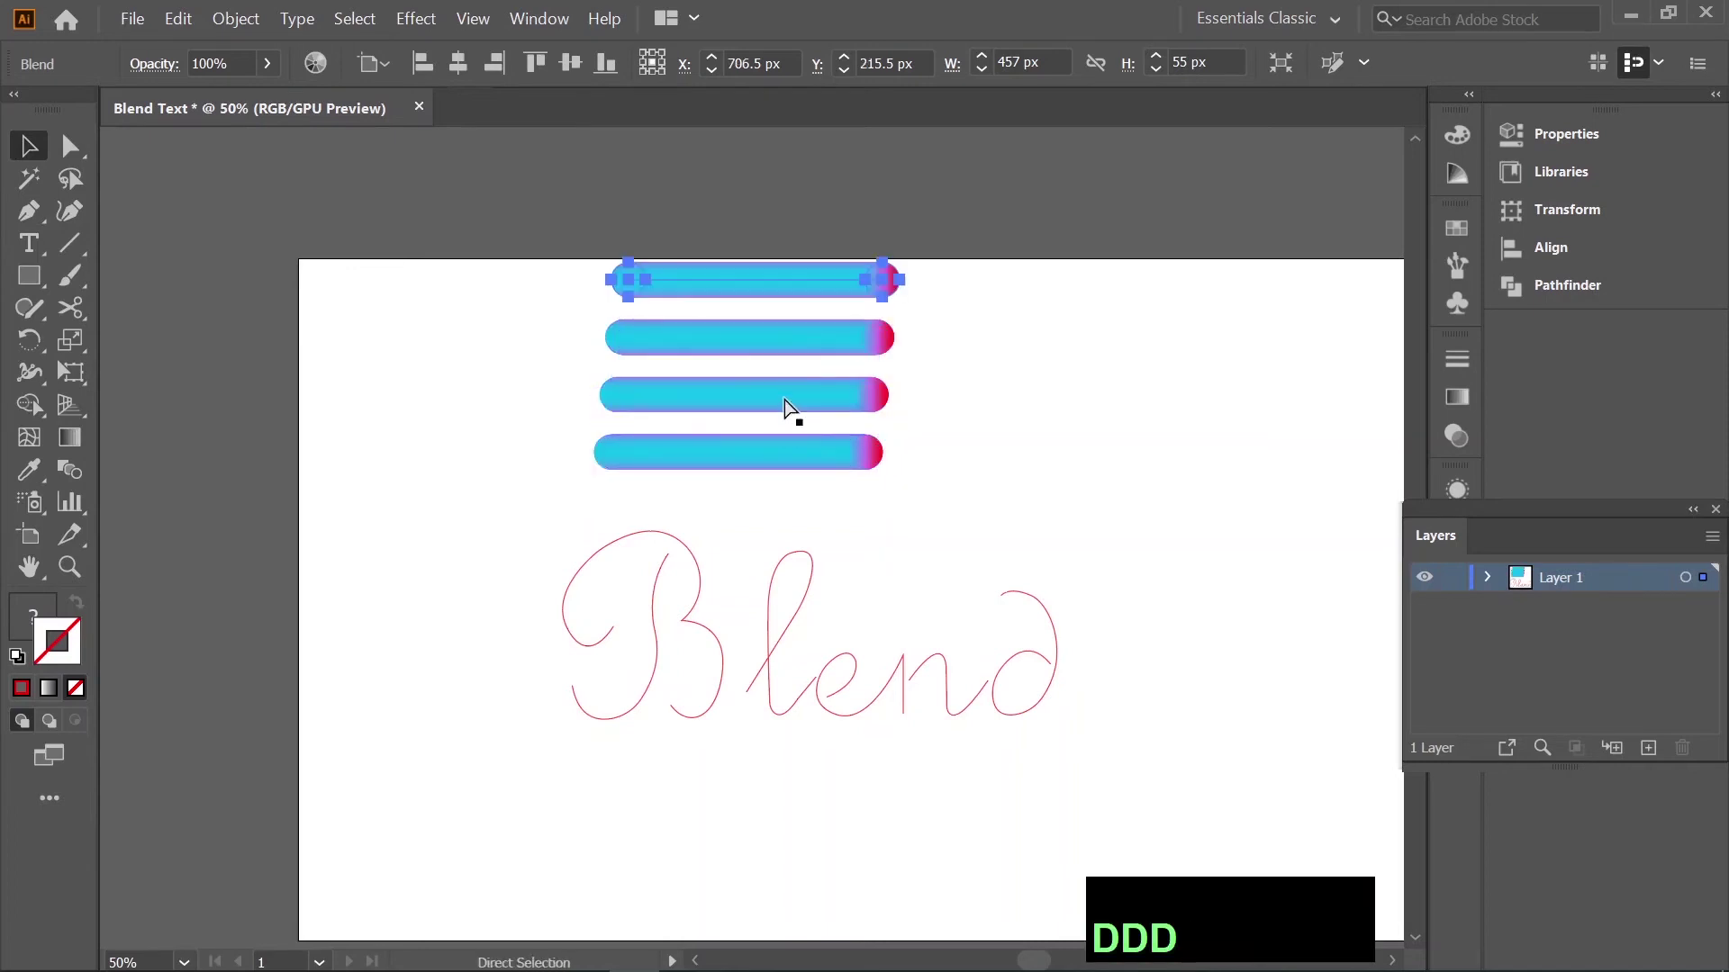
click(1041, 378)
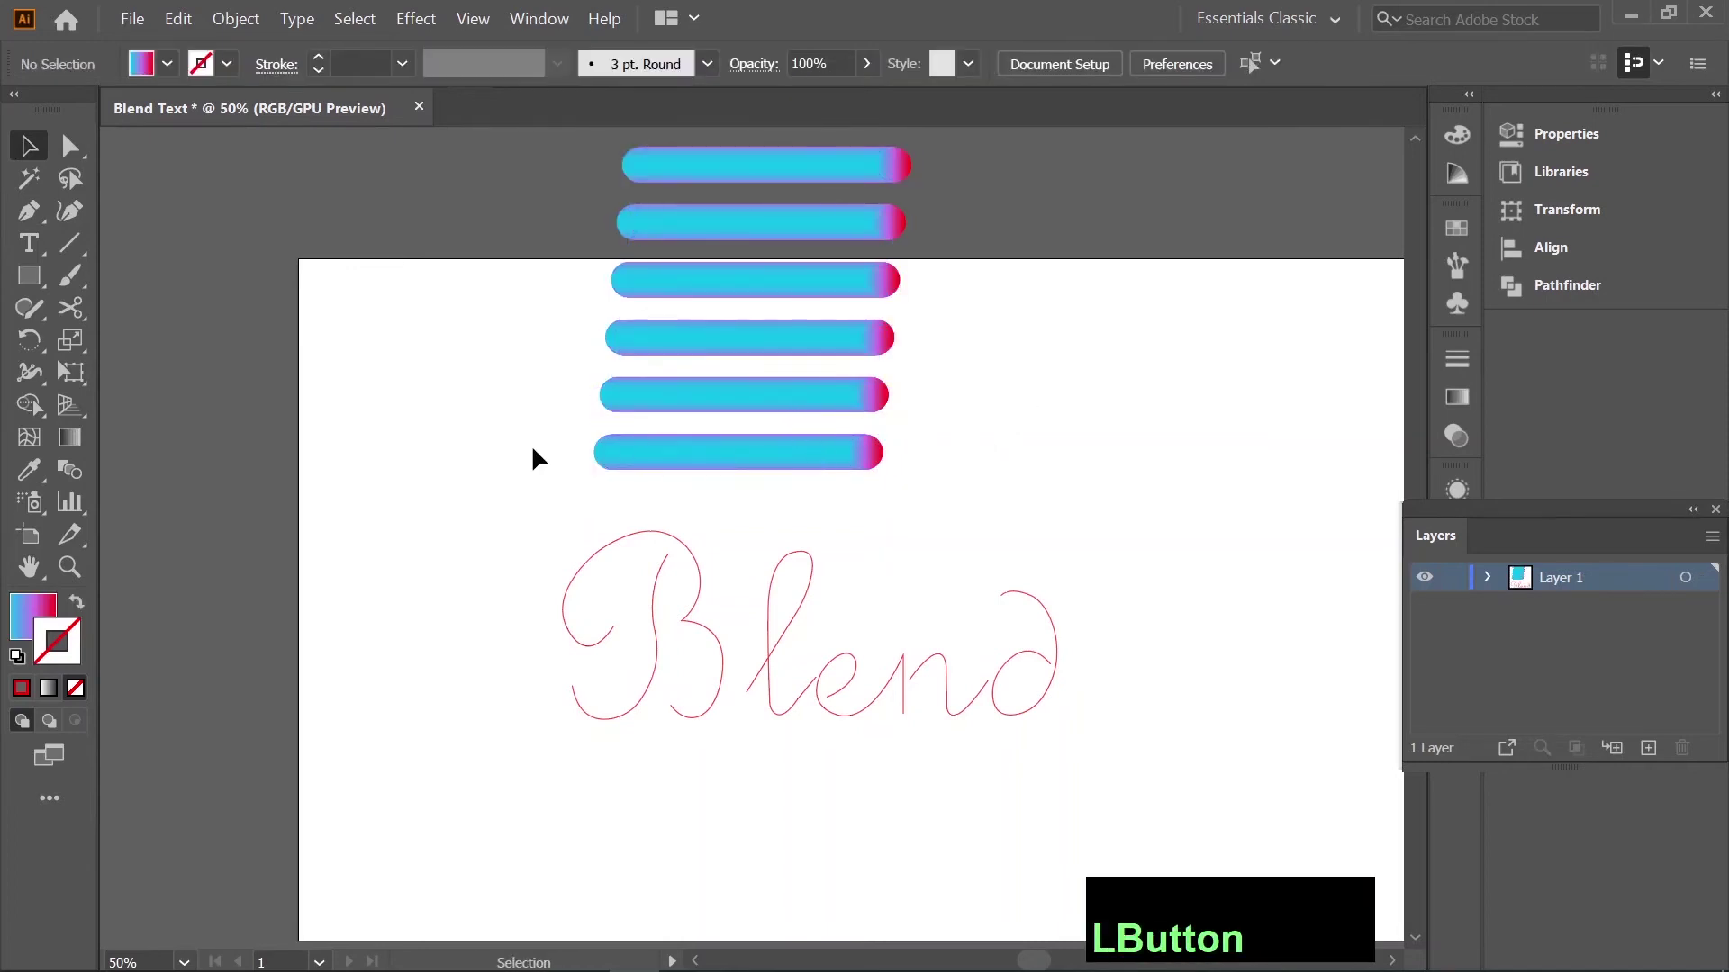
Replace the spine of a gradient bar with the B's main curve via Object > Blend > Replace Spine.
click(543, 524)
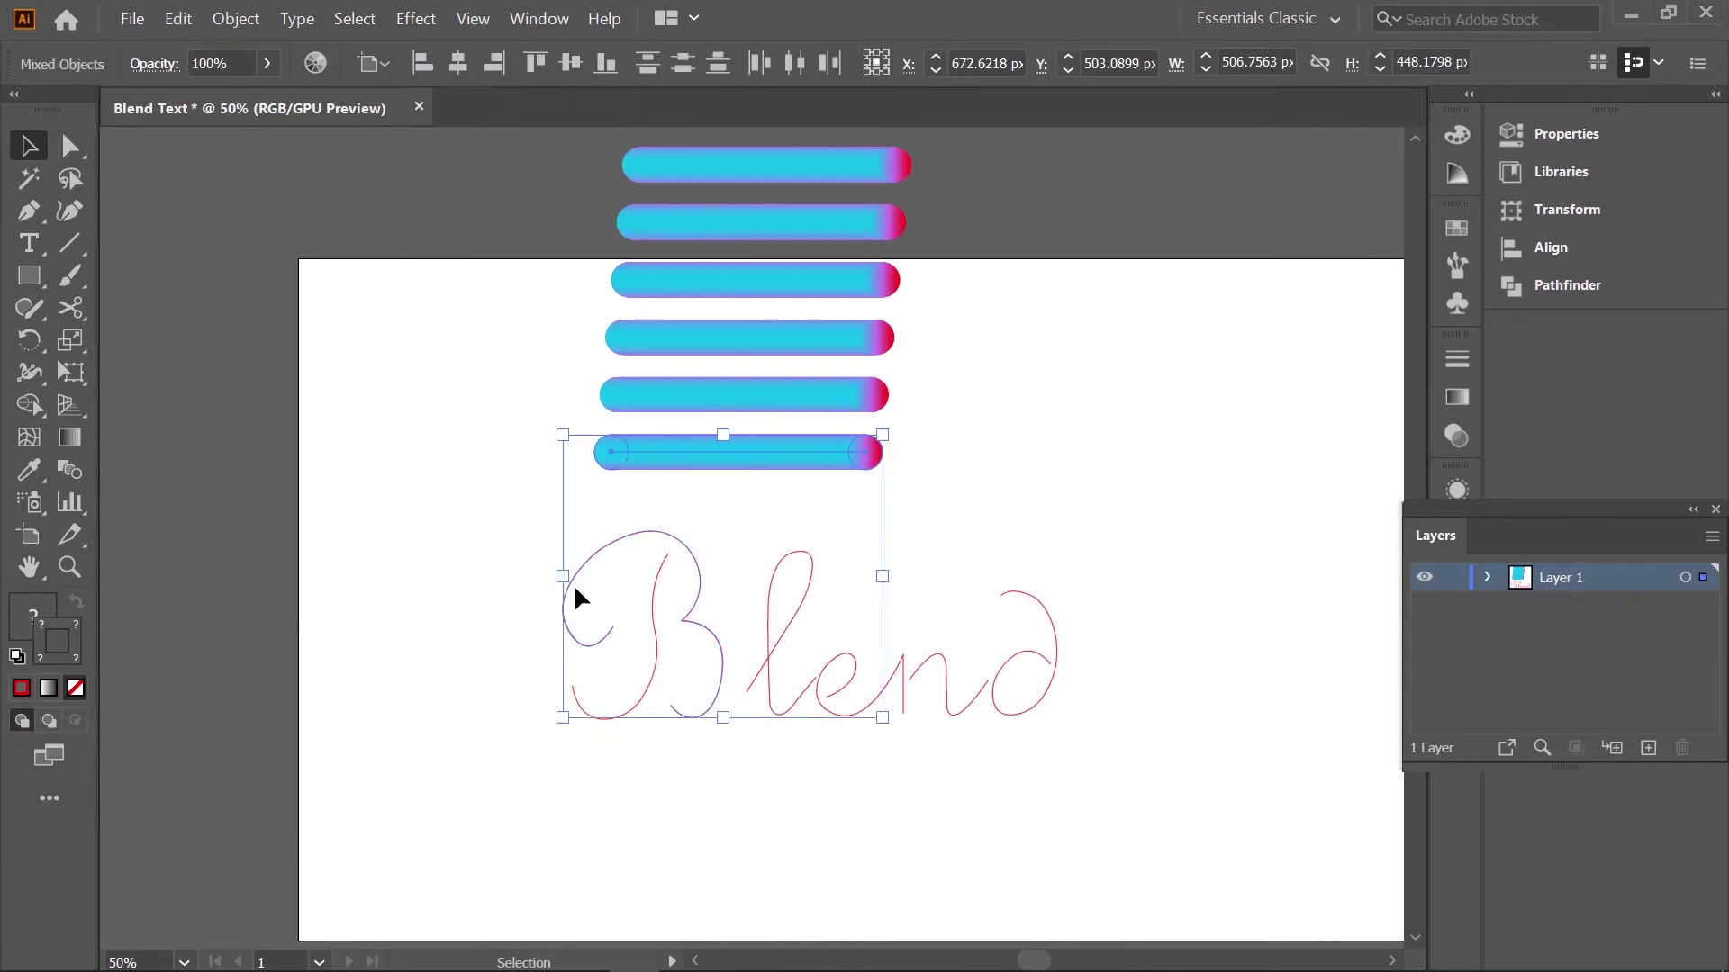
click(245, 8)
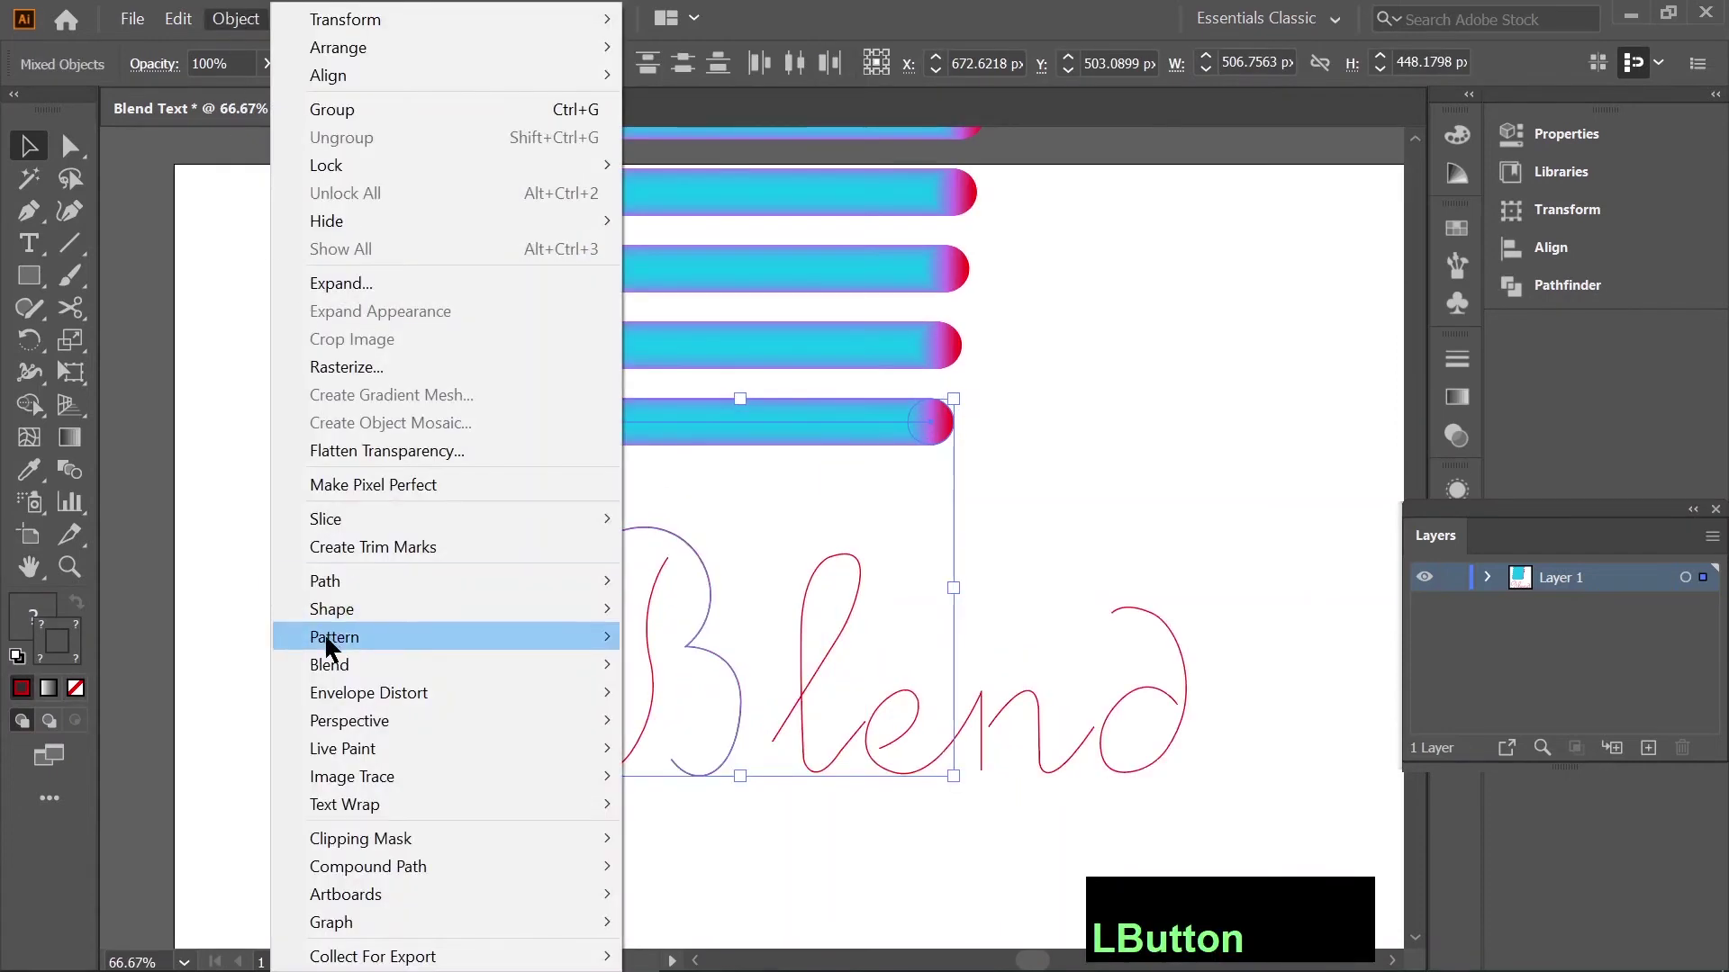
click(338, 674)
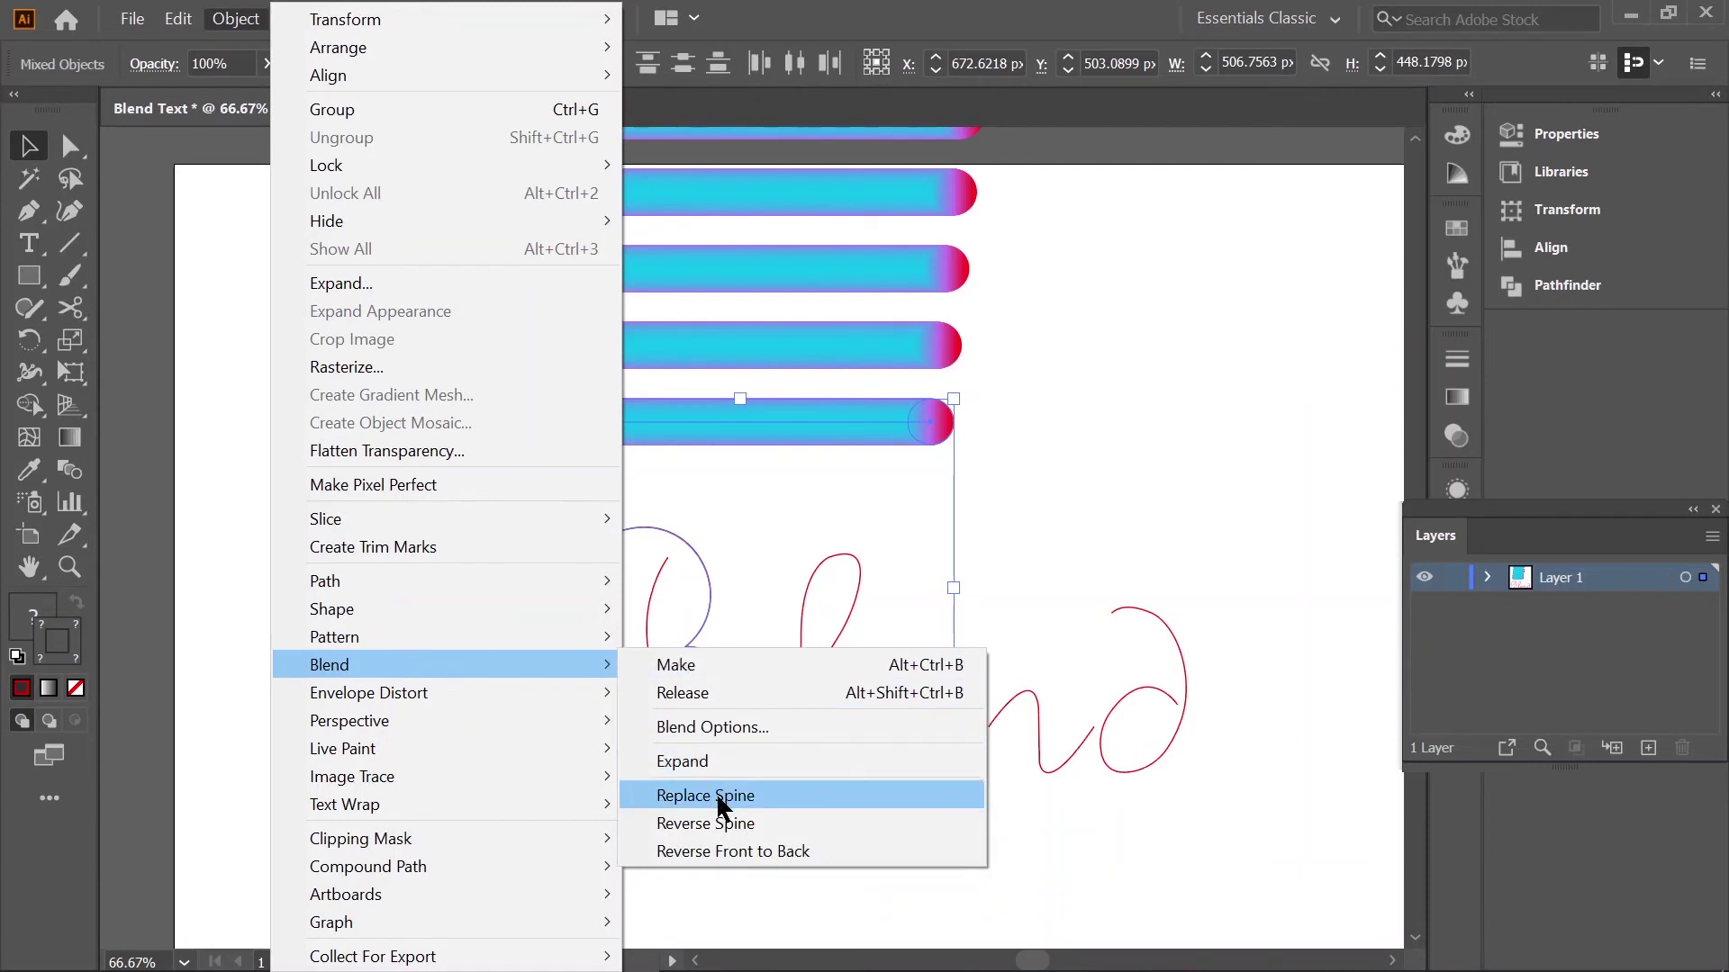
click(753, 806)
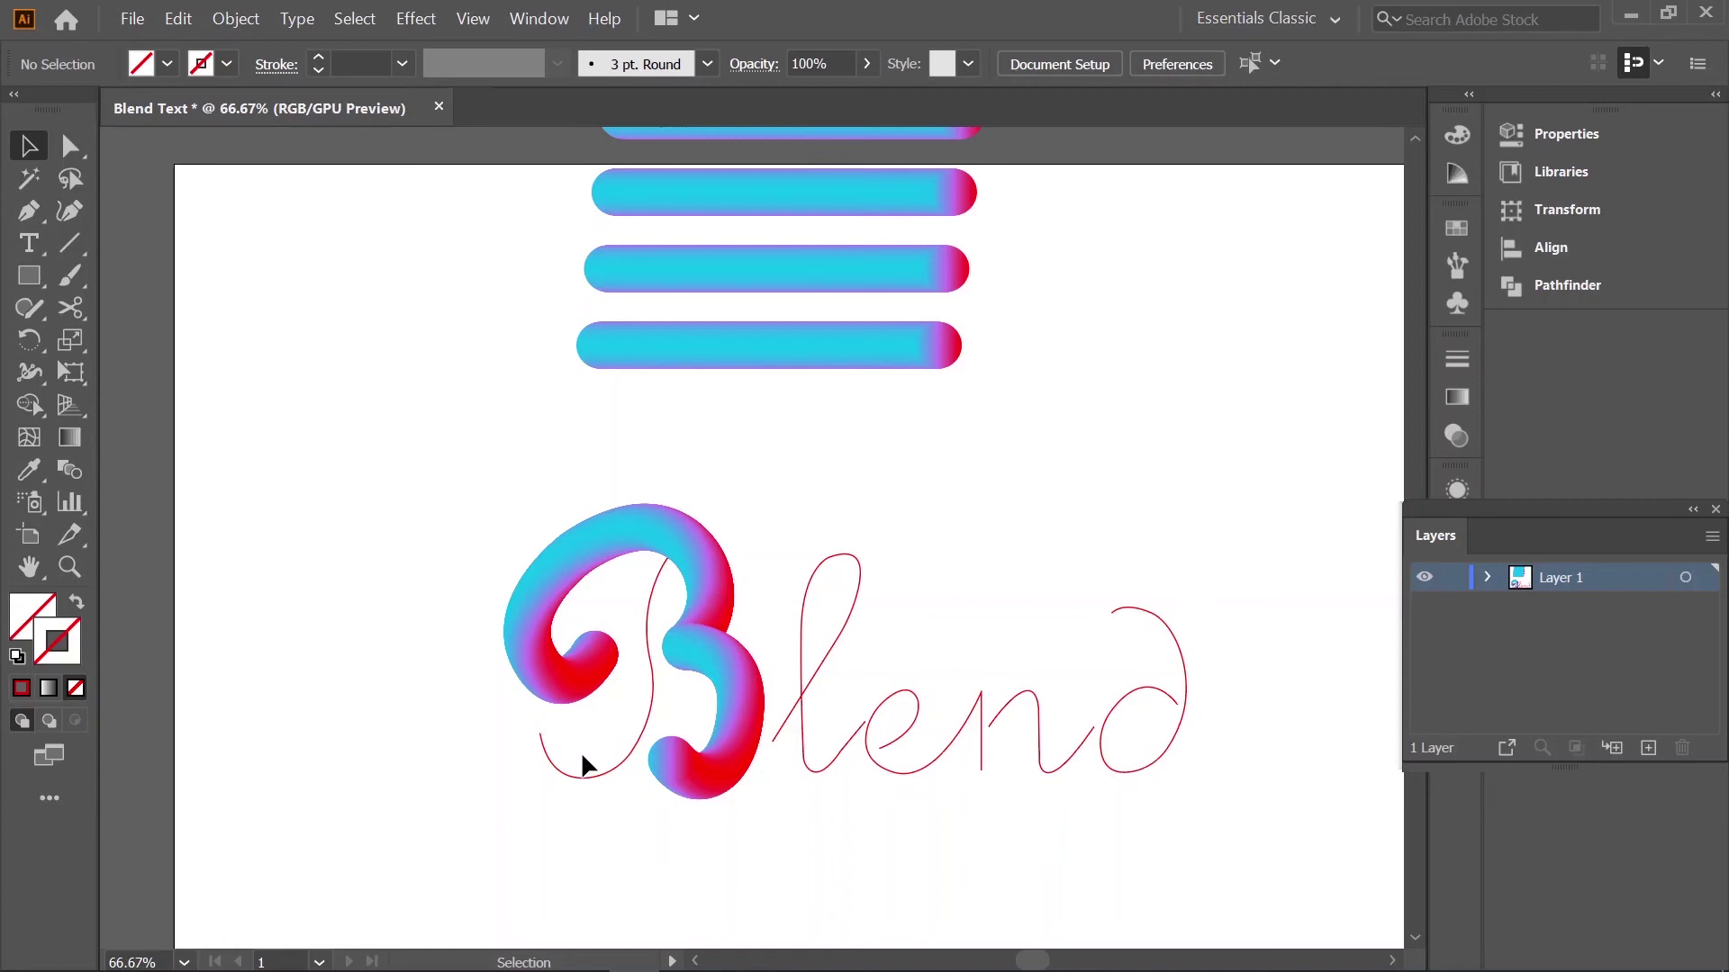
Select another bar with the B's remaining stroke and start Replace Spine for it.
click(587, 757)
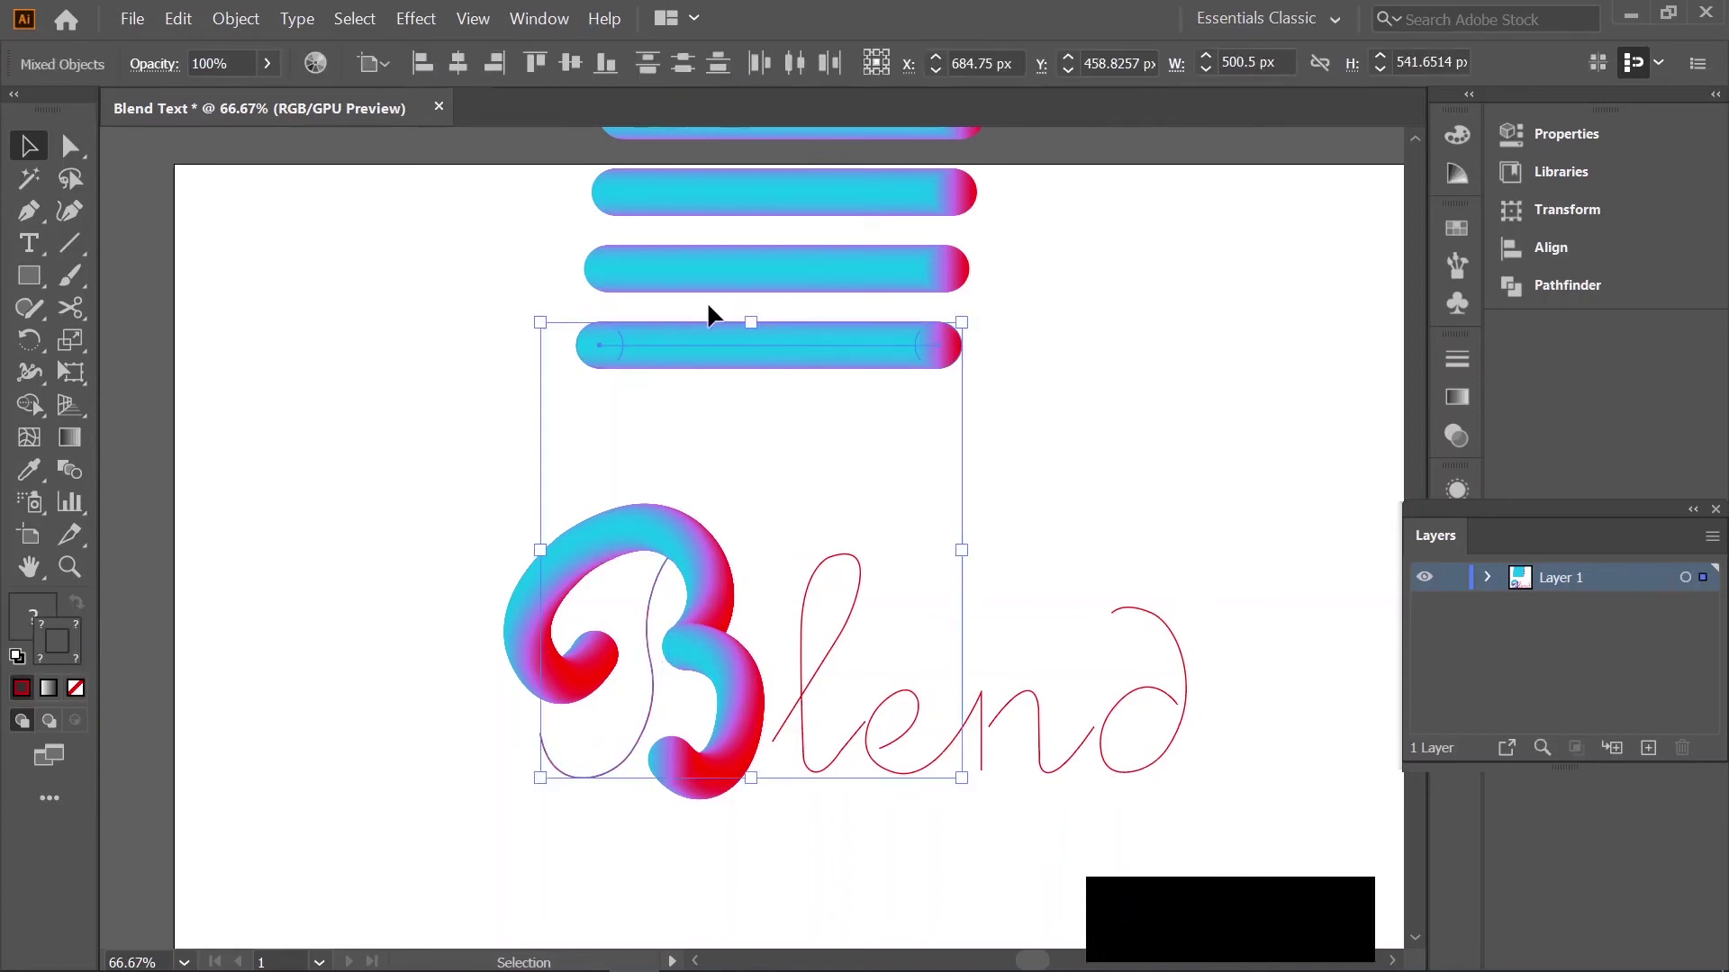
click(242, 8)
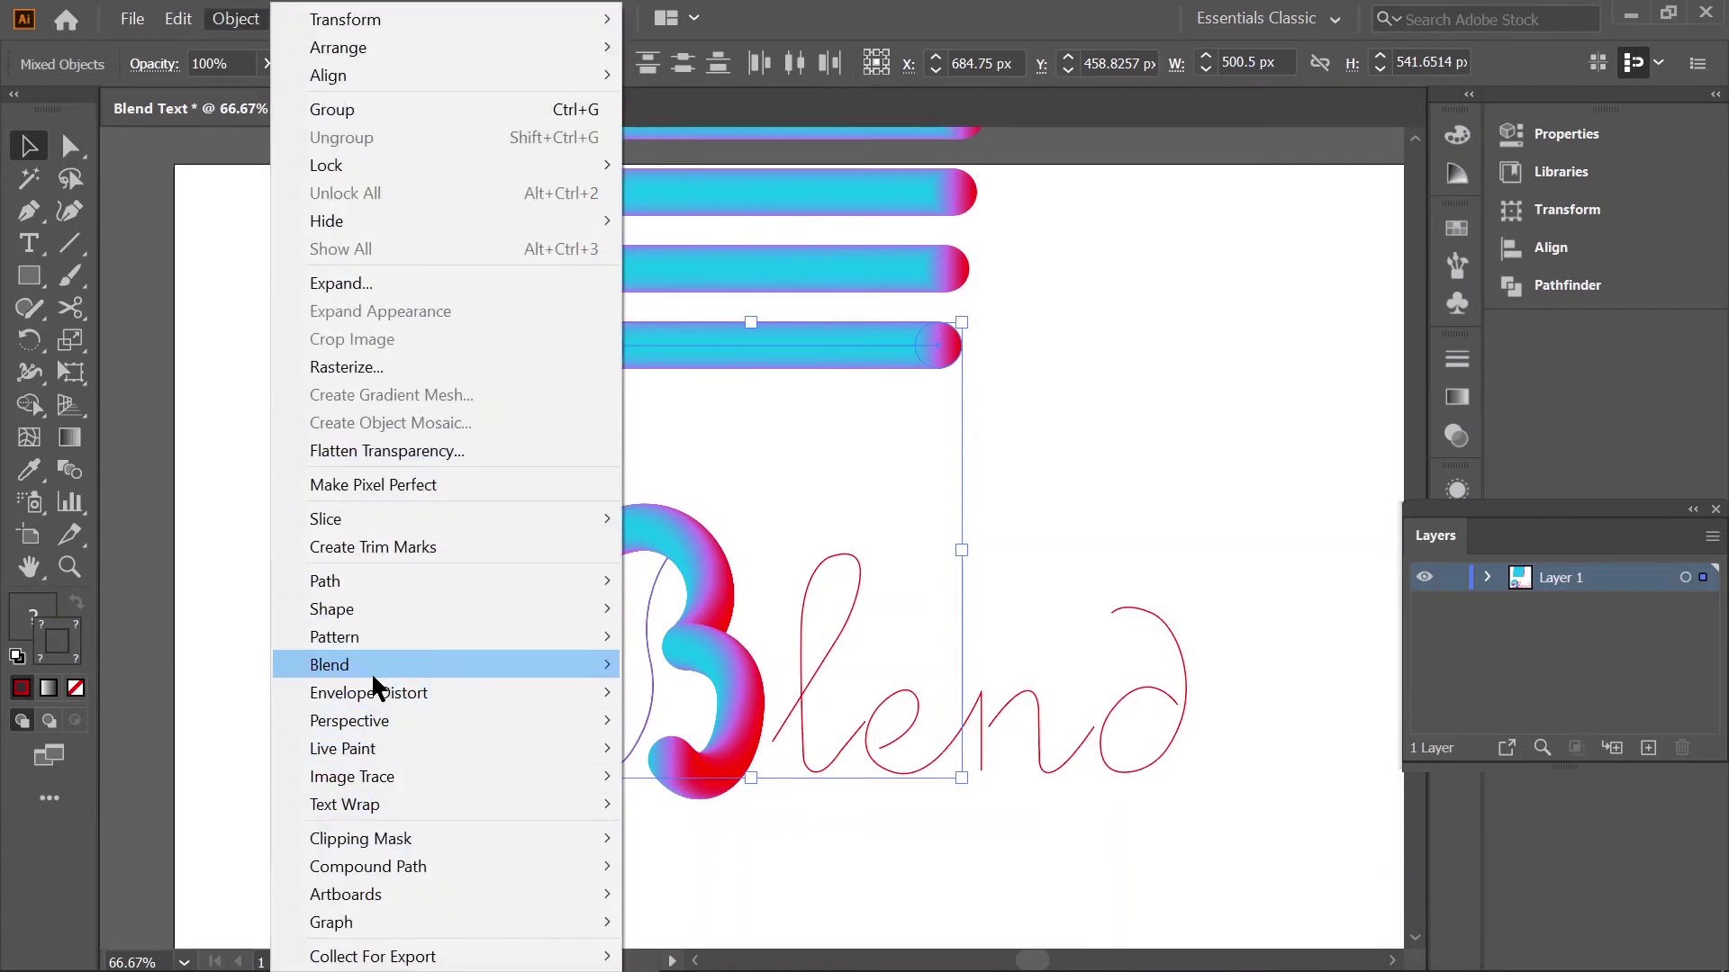